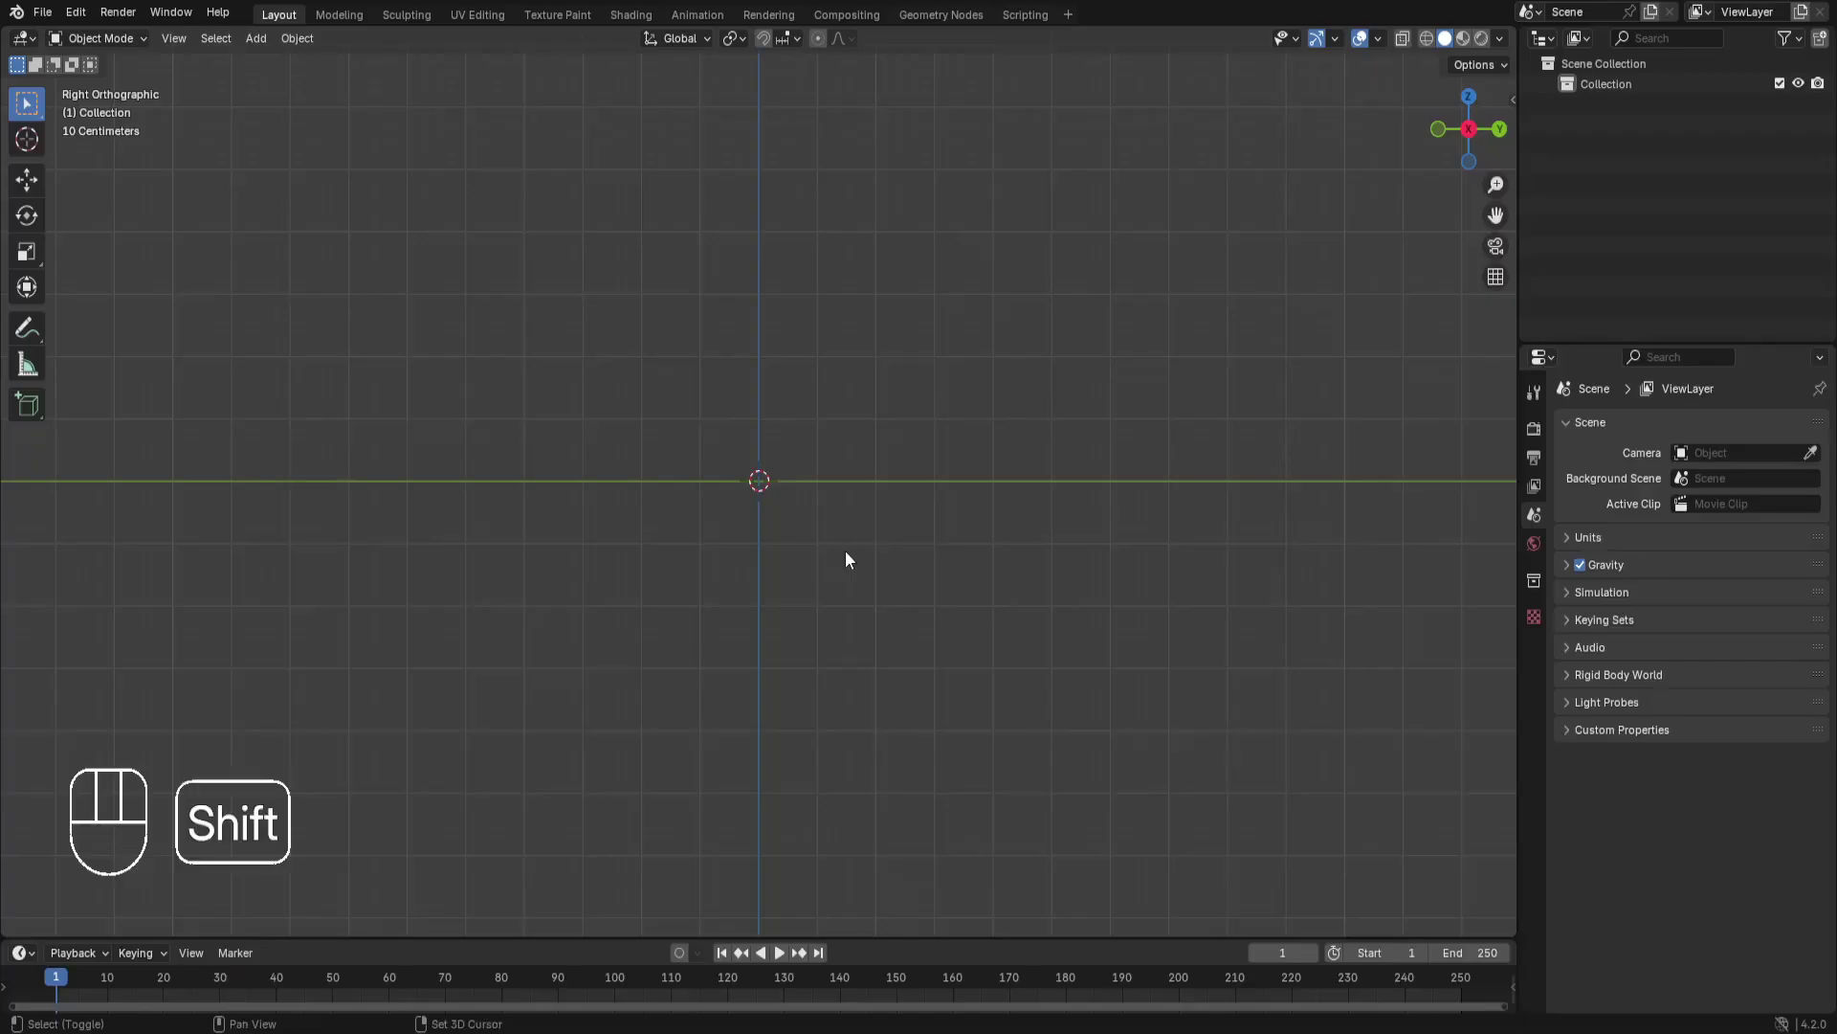
Add a UV sphere at the scene origin as the base for the mushroom stem.
key(shift+a)
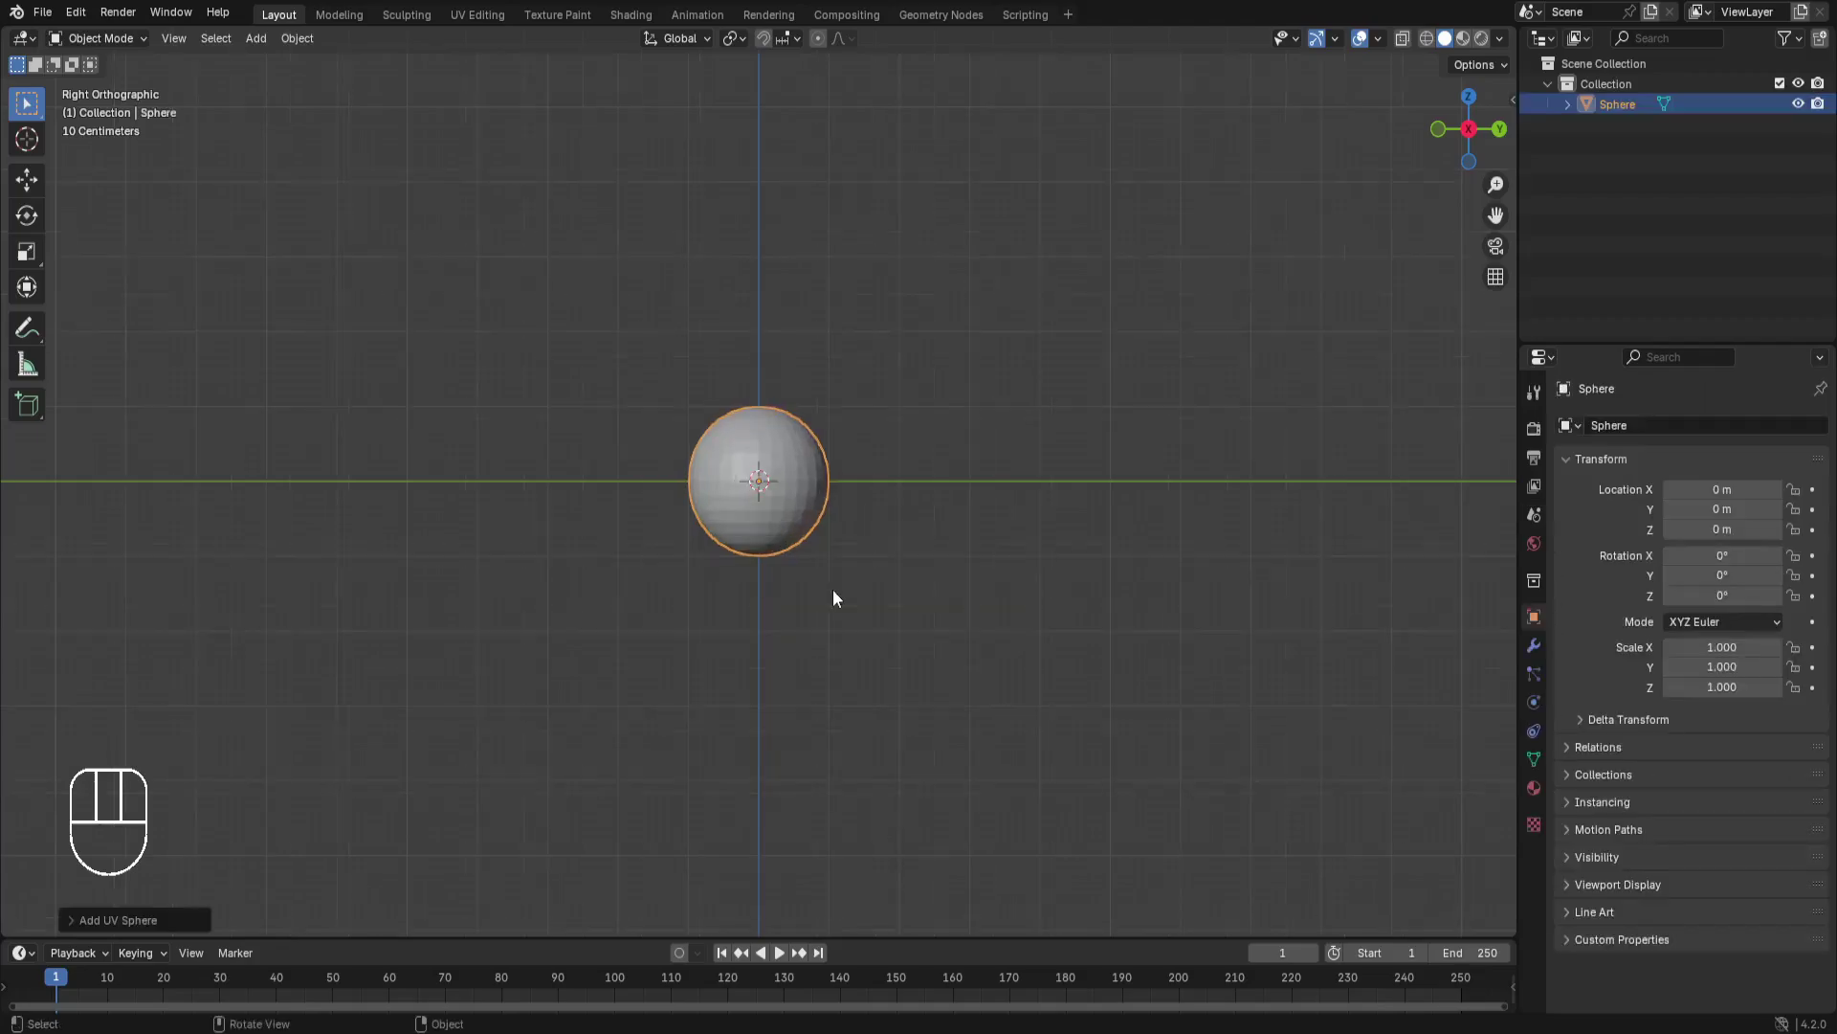
Edit the sphere's vertices with proportional editing and X-ray display enabled.
key(Tab)
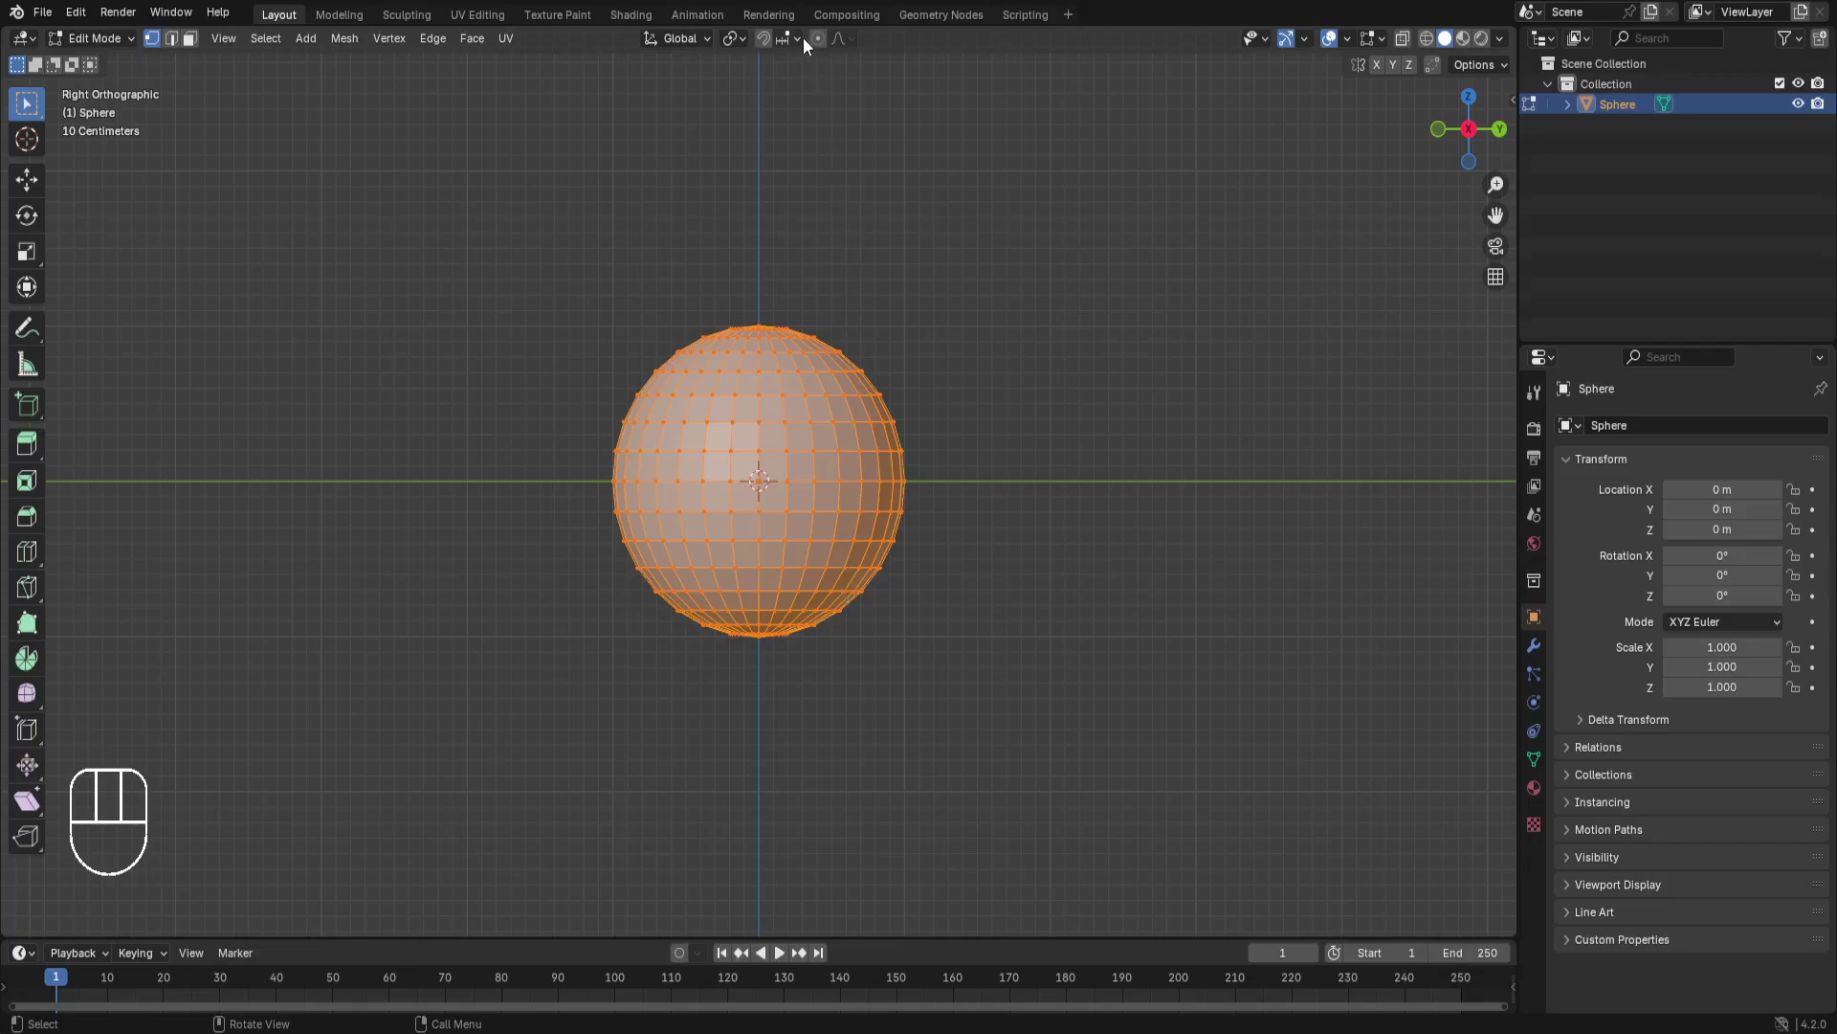
click(823, 42)
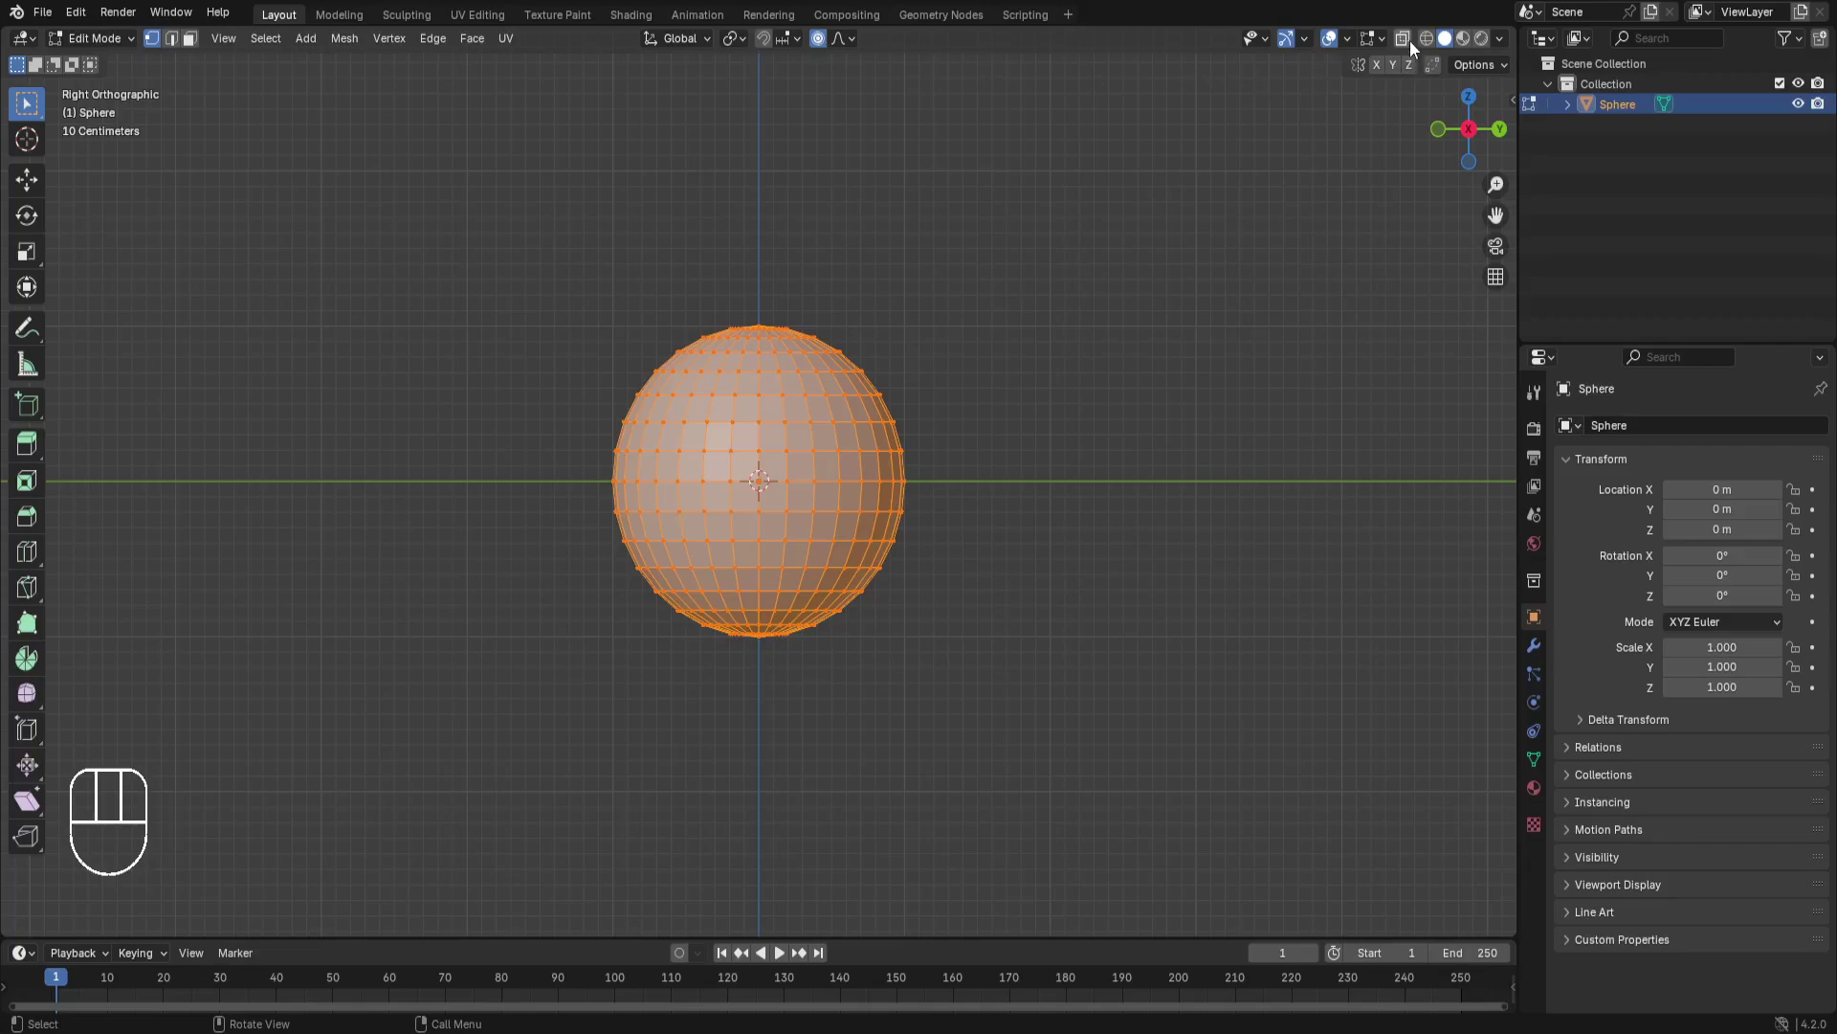
click(1416, 49)
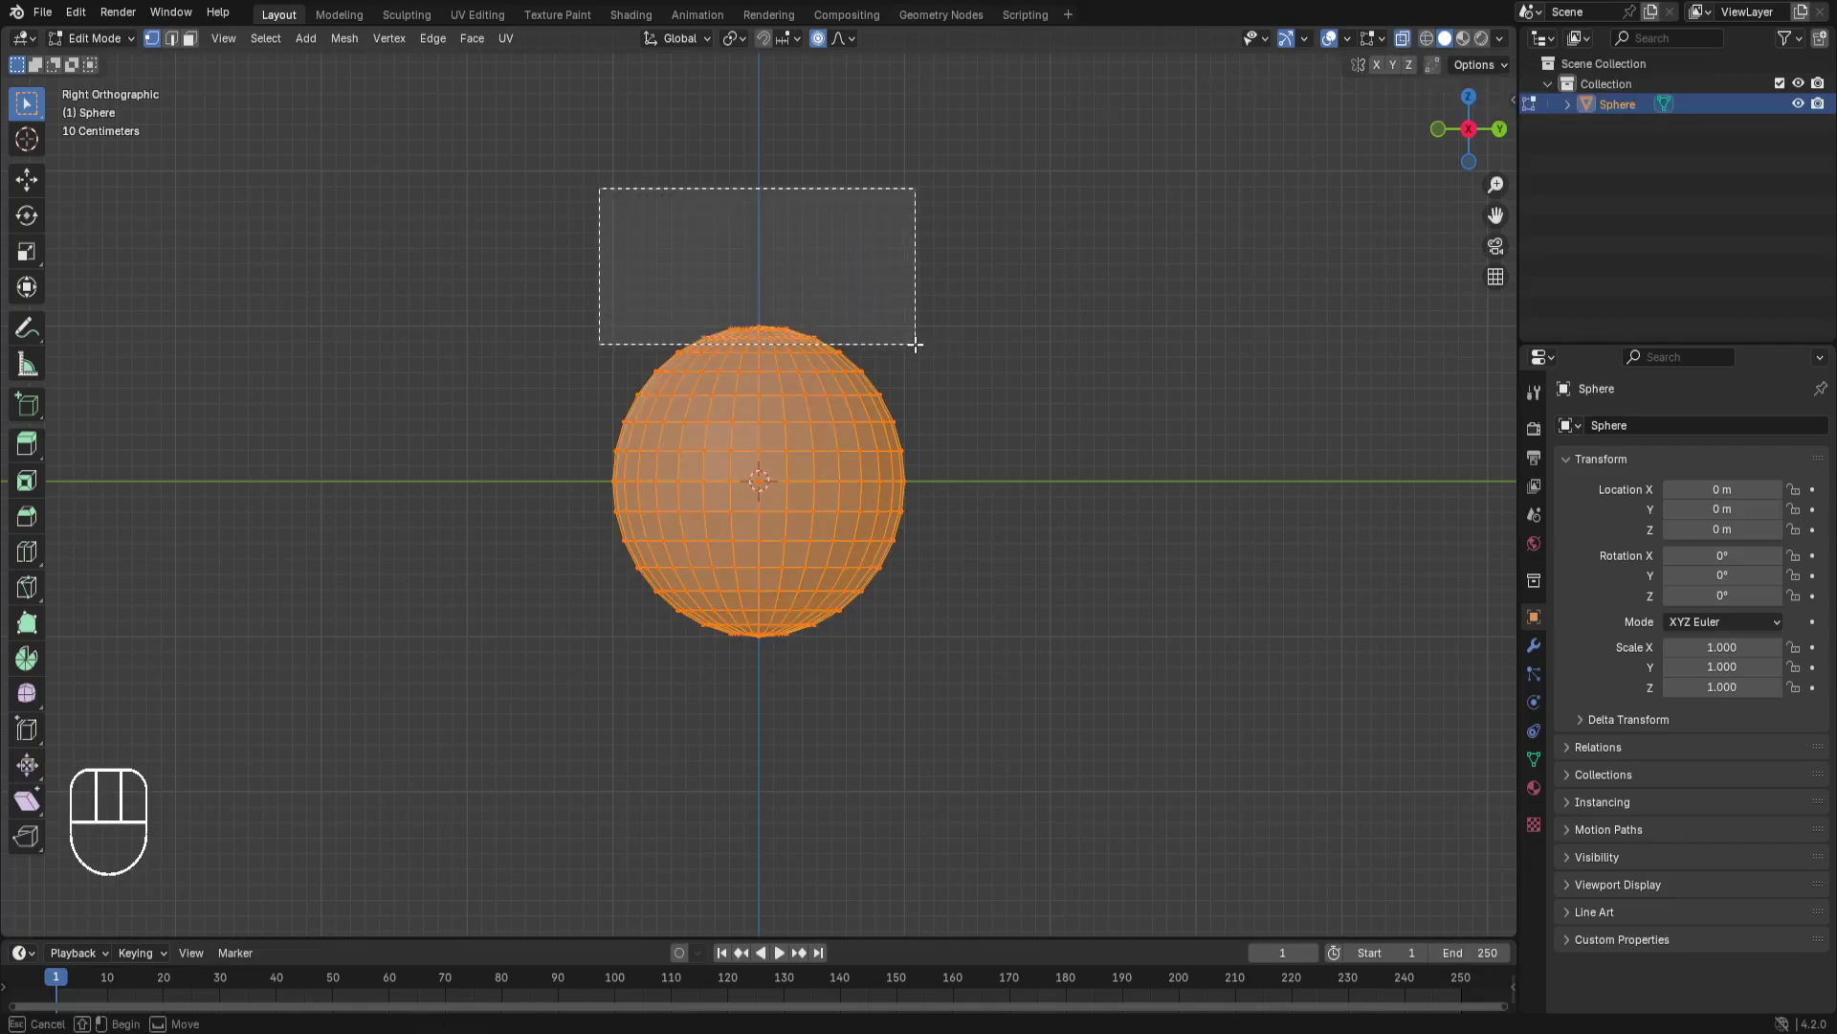
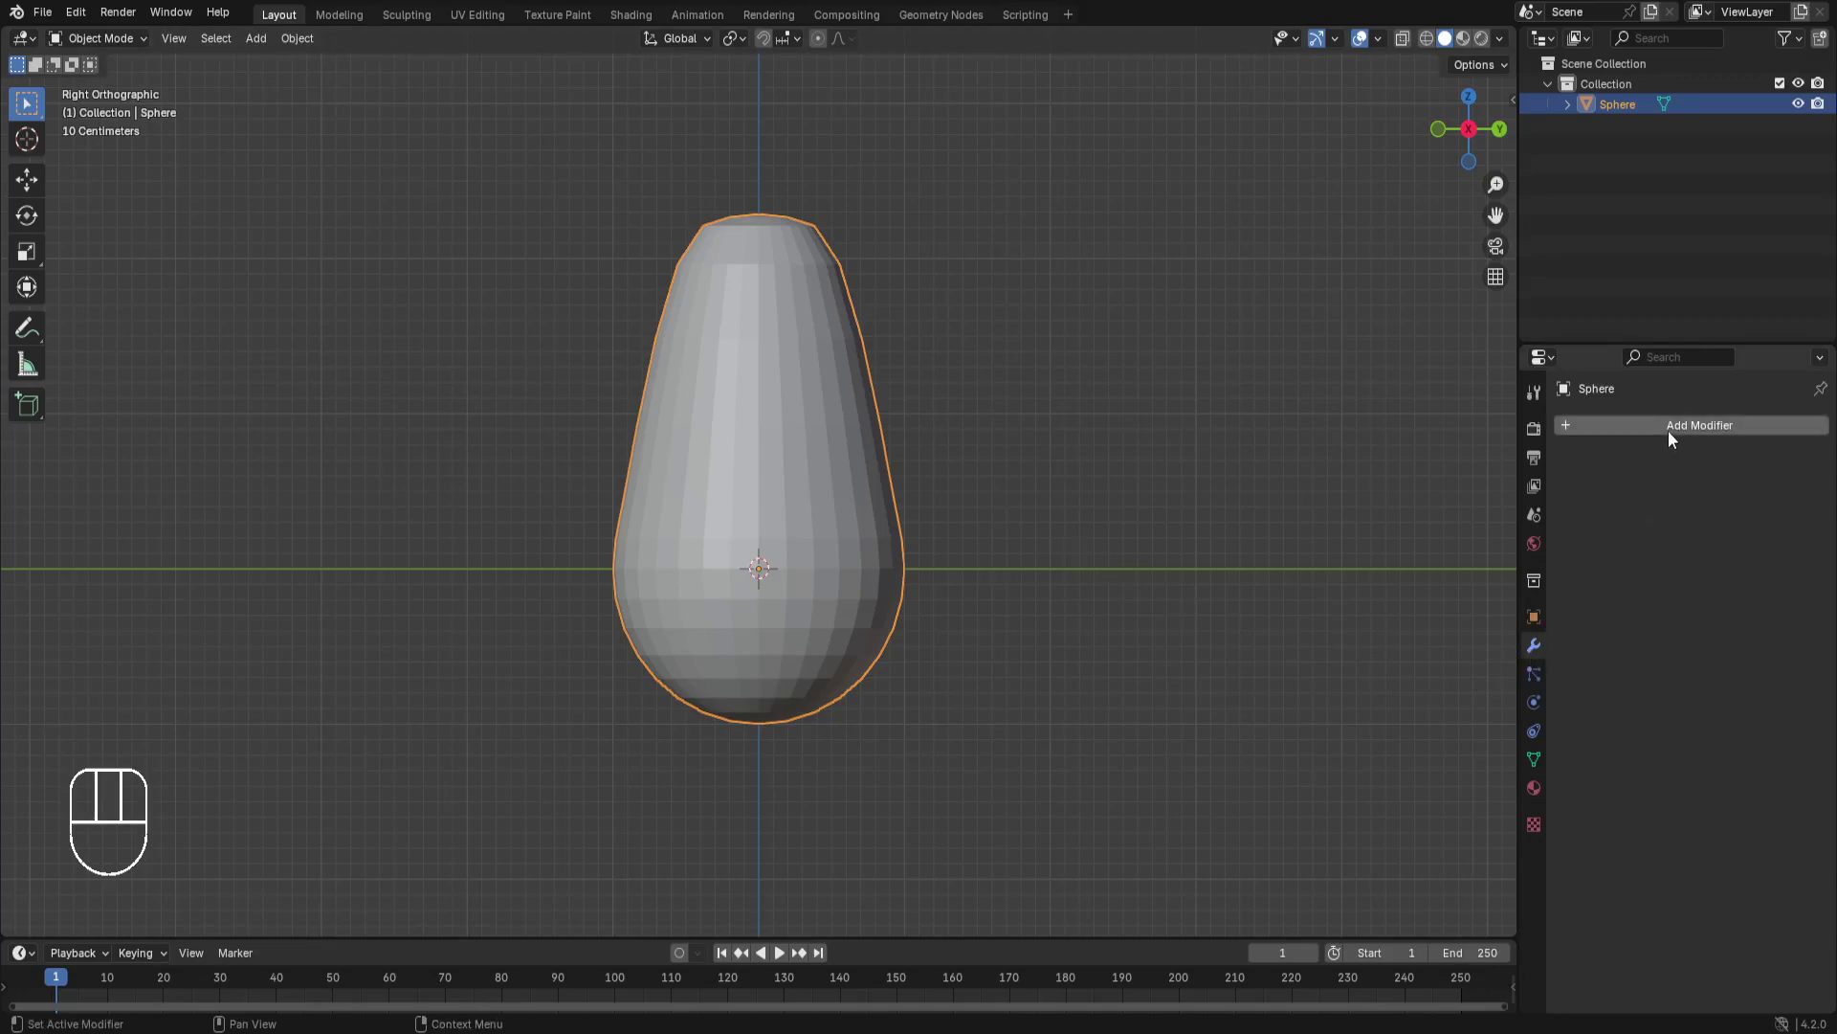
Smooth the stem with a Subdivision Surface modifier at level 3 and apply it.
drag(1671, 439, 1461, 775)
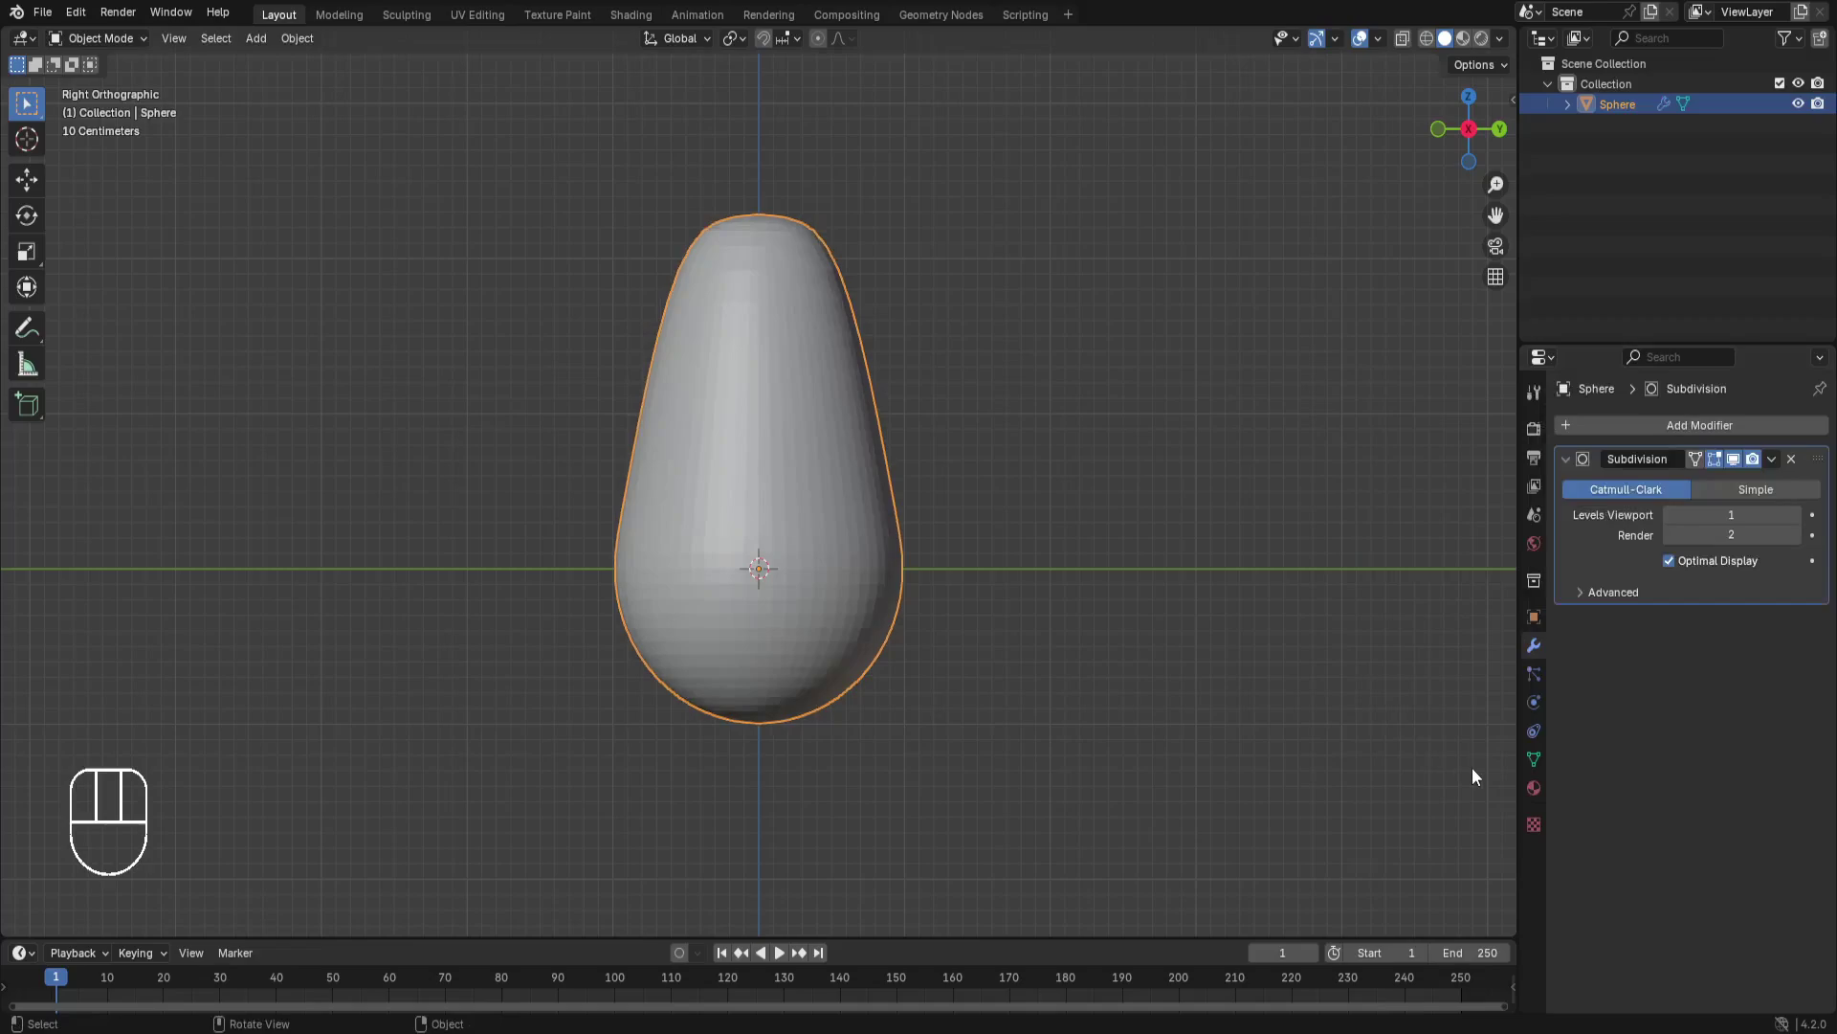
double_click(1795, 524)
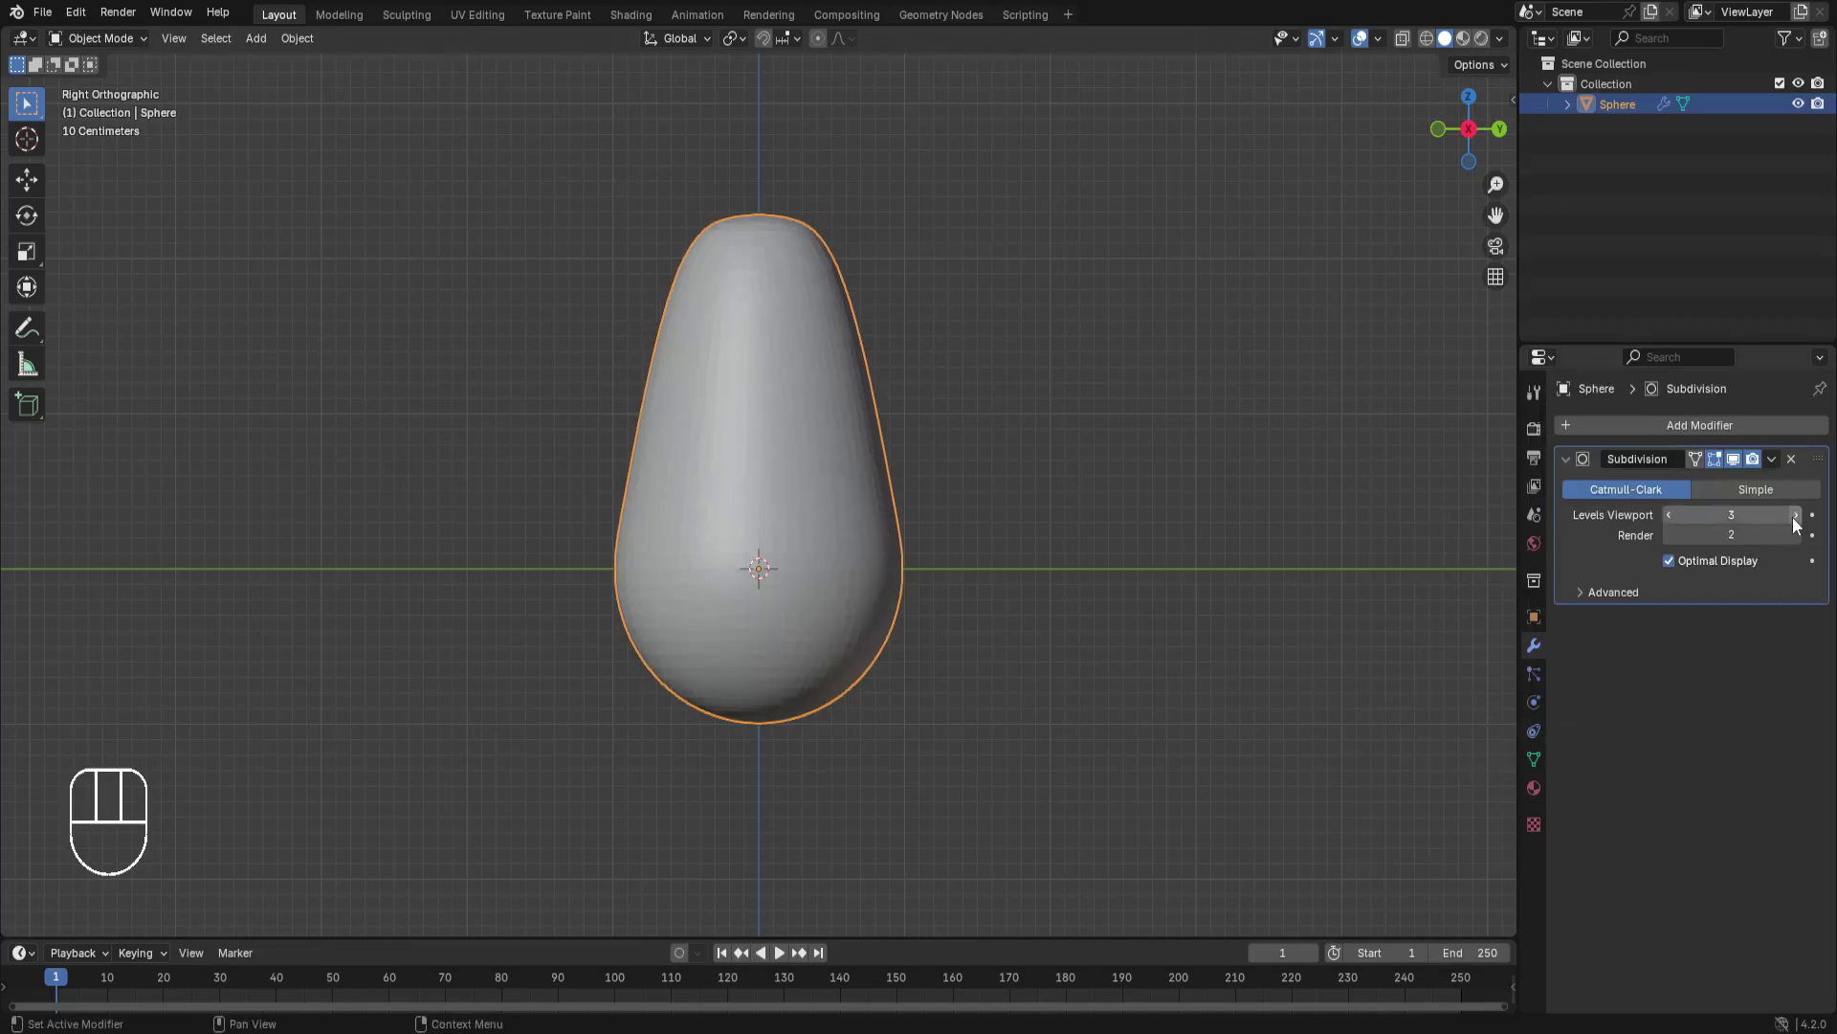
double_click(1782, 471)
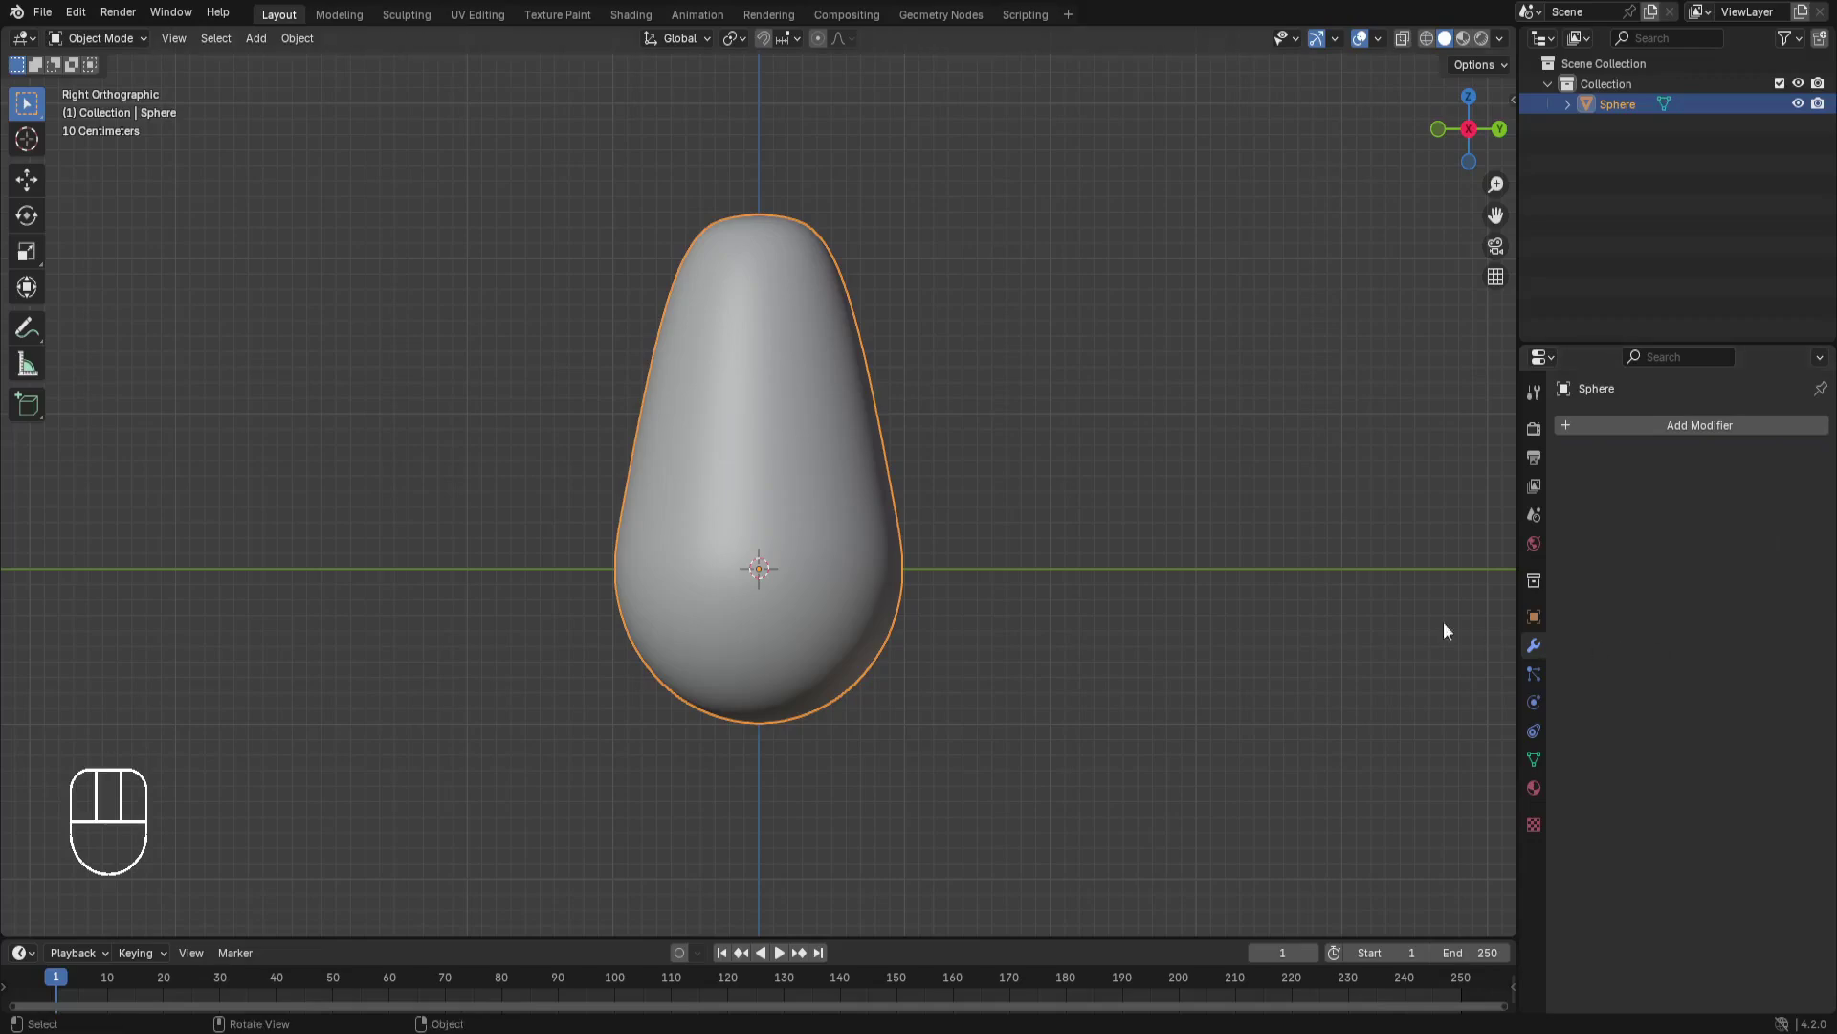
Add a second UV sphere, enlarge it and raise it above the stem as the cap.
key(shift+a)
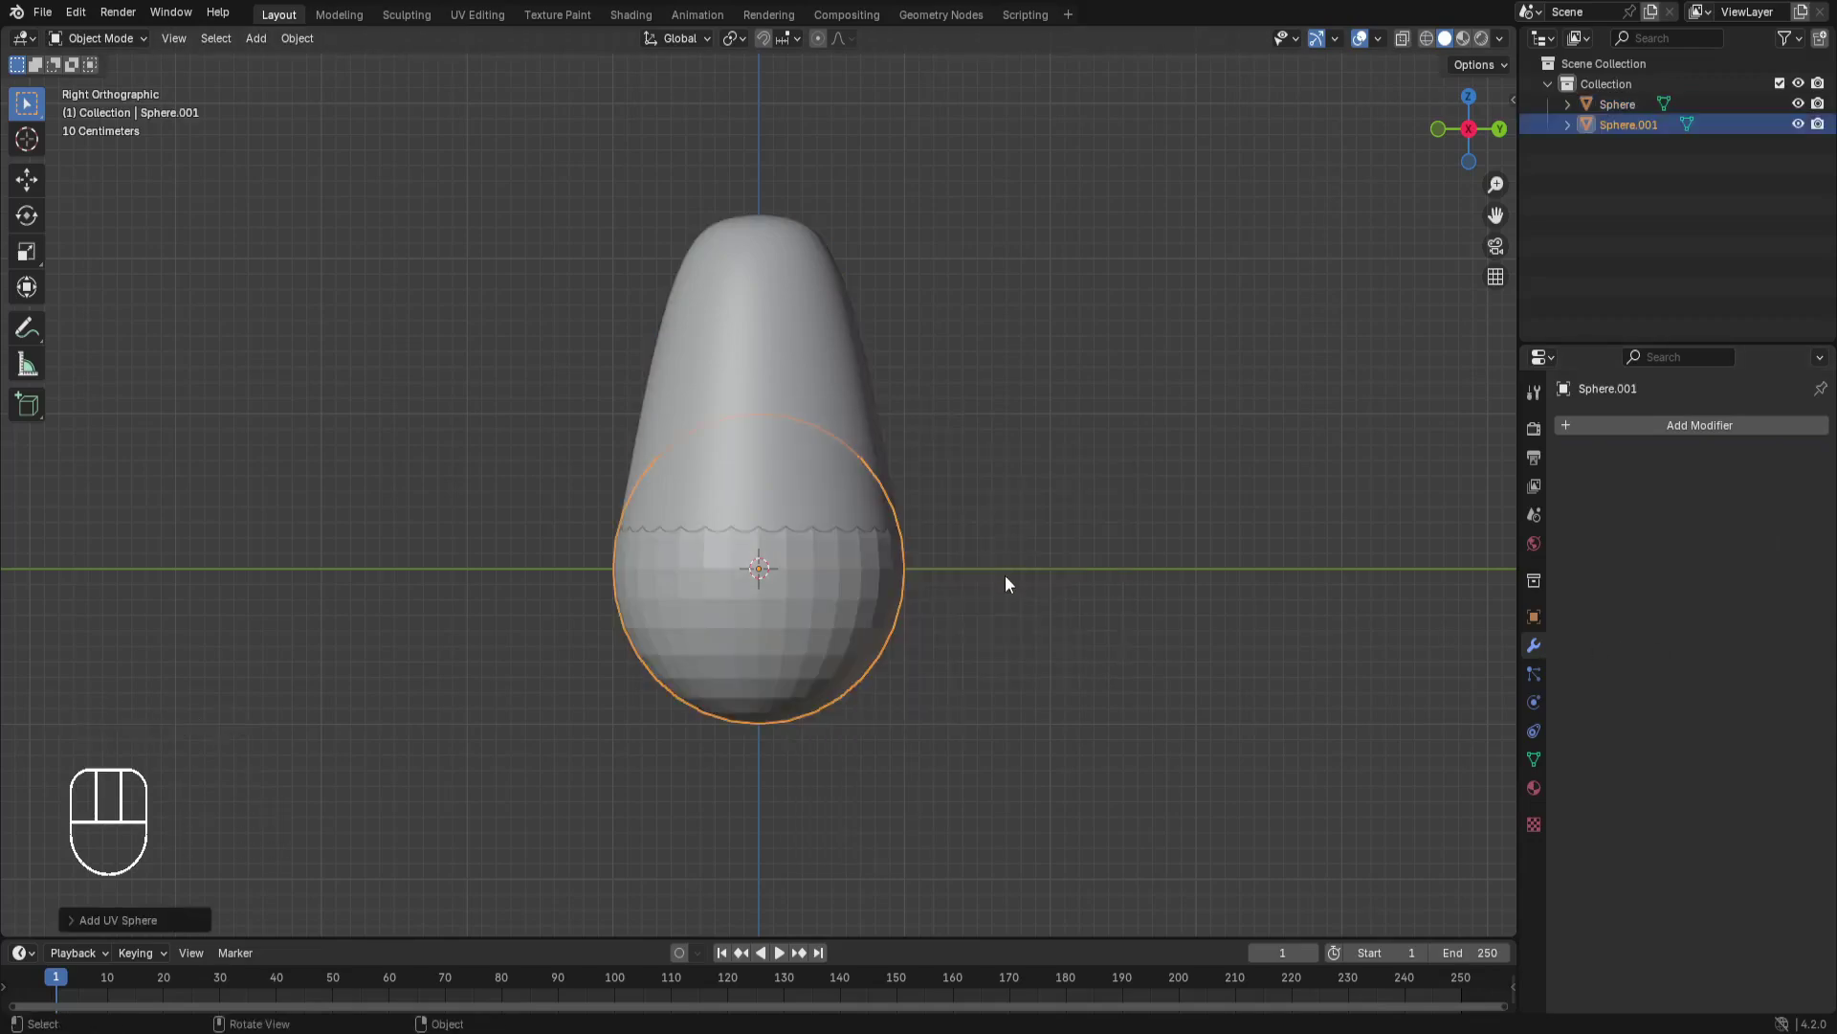
key(s)
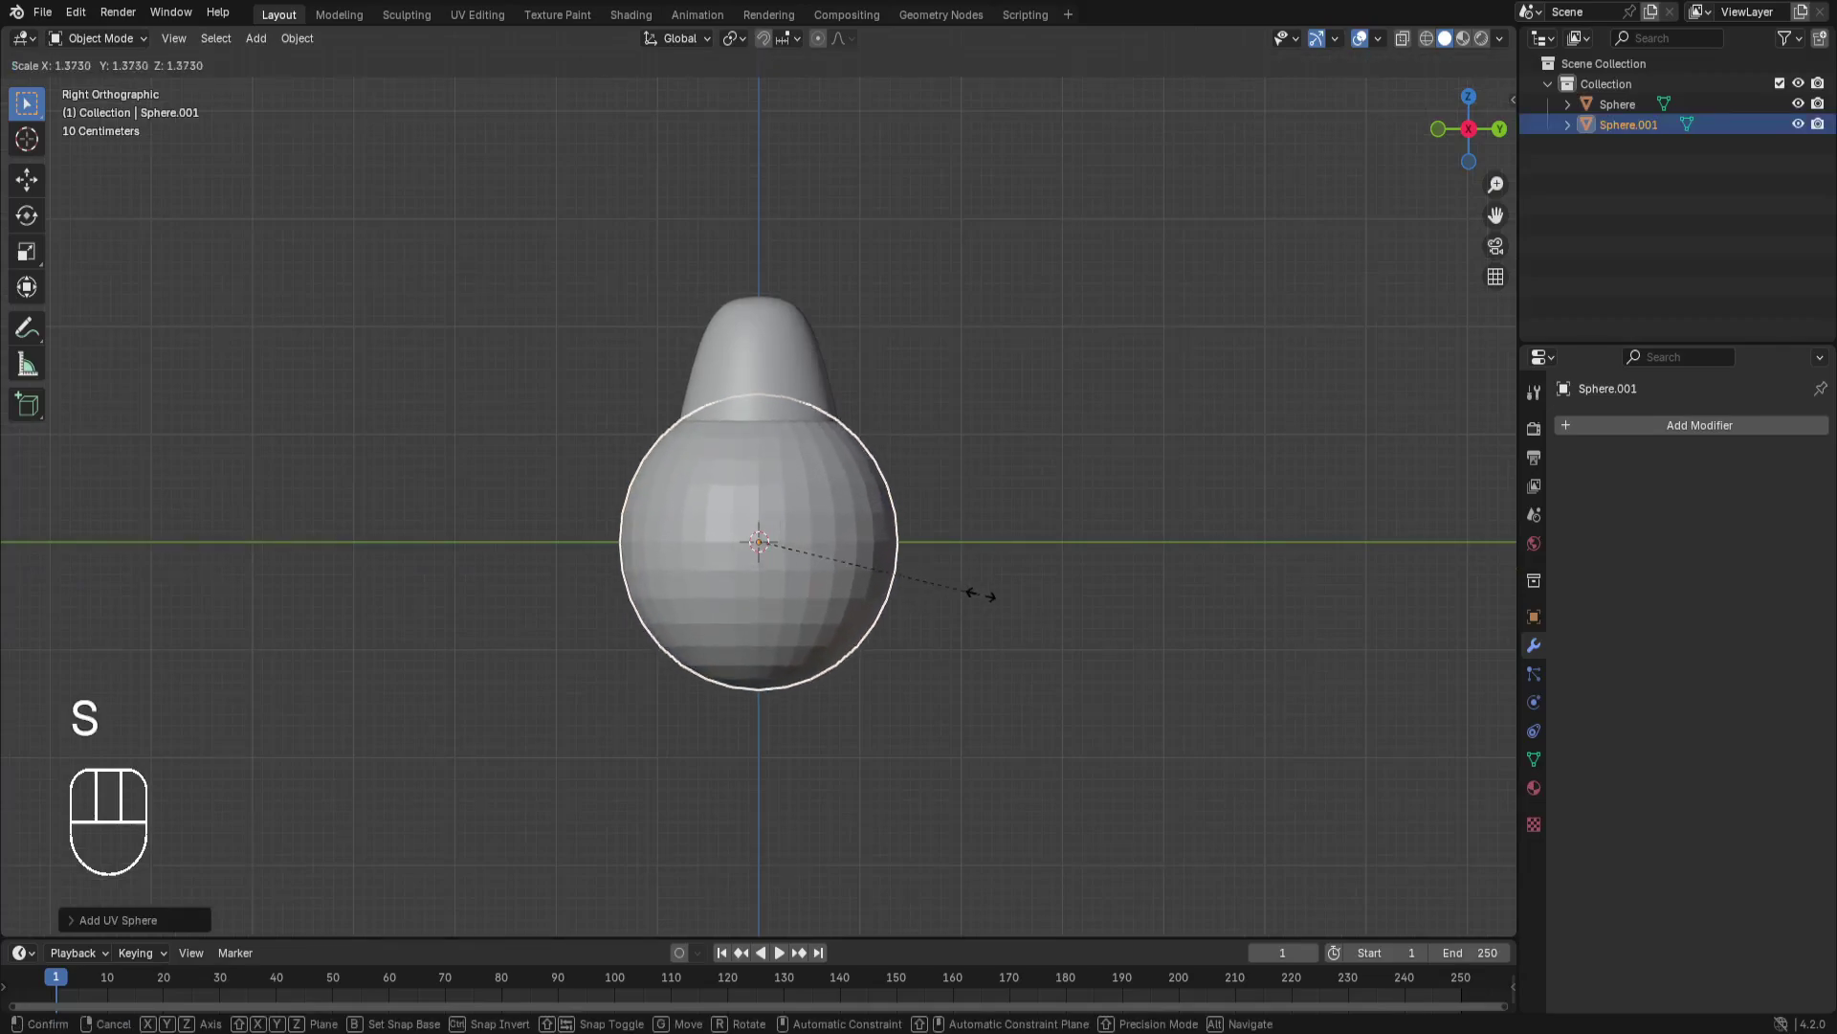
click(1015, 612)
key(g)
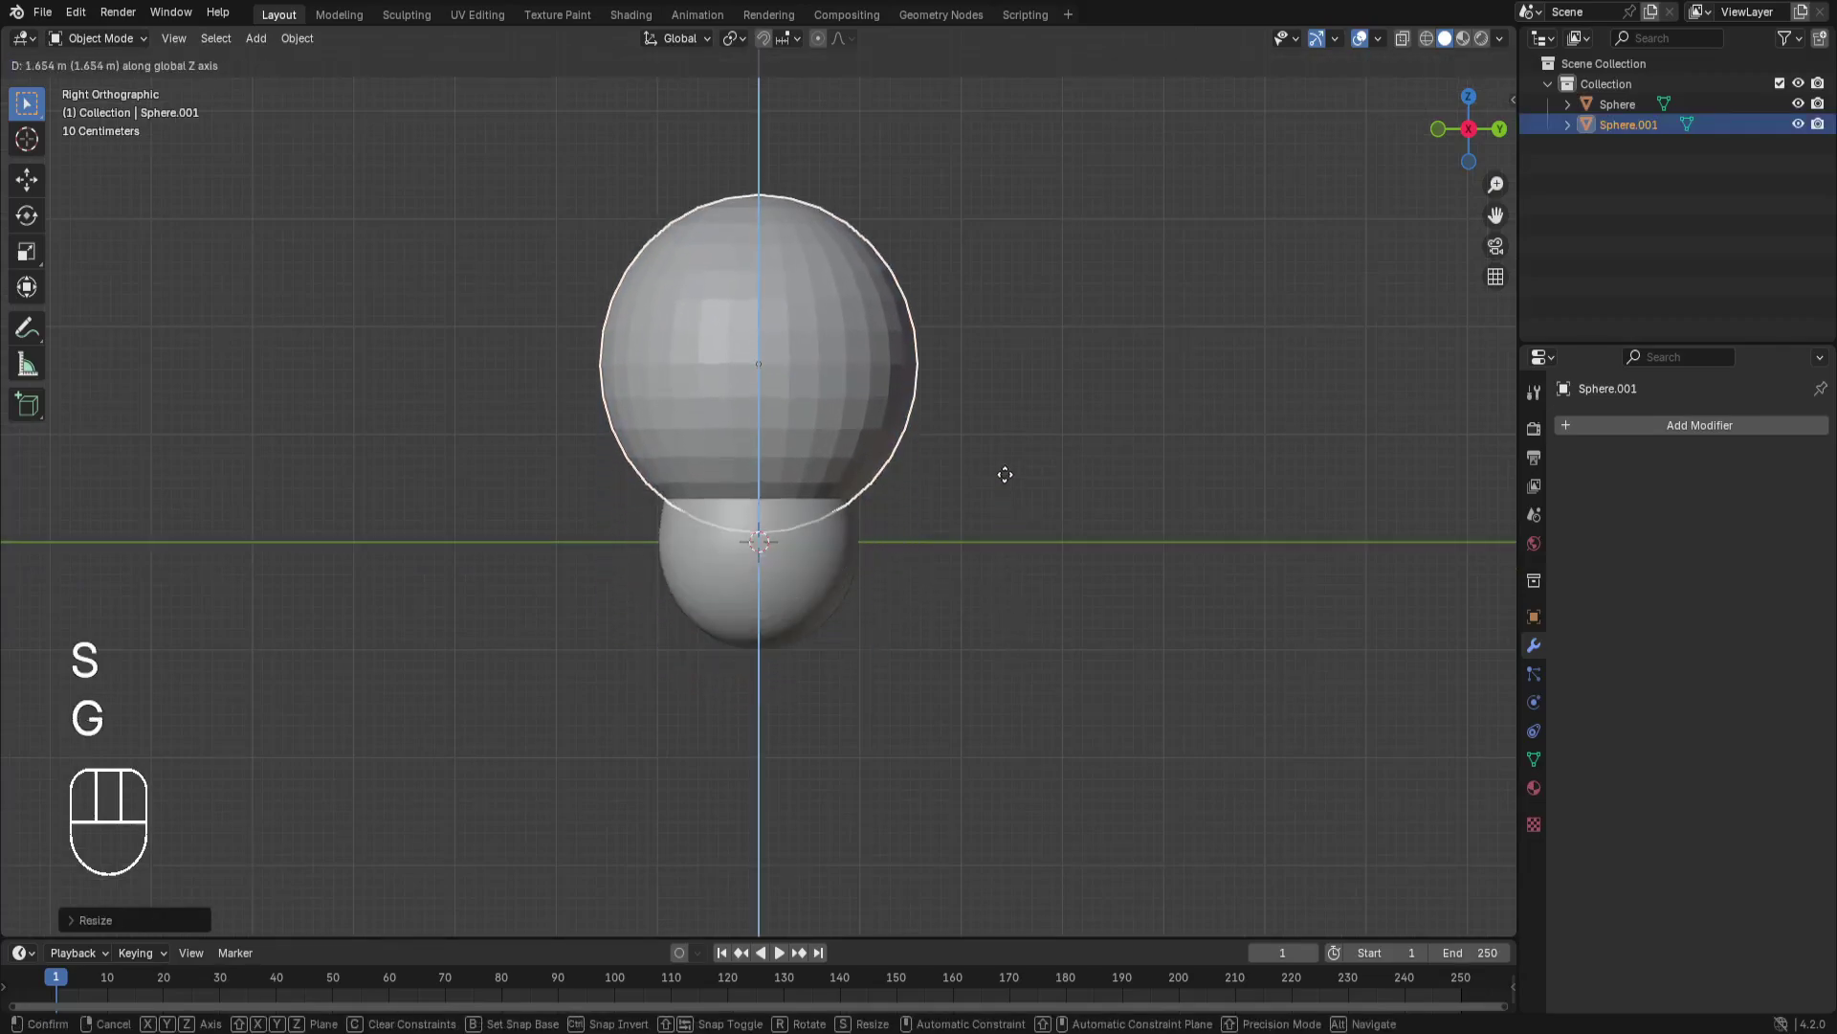
click(1007, 471)
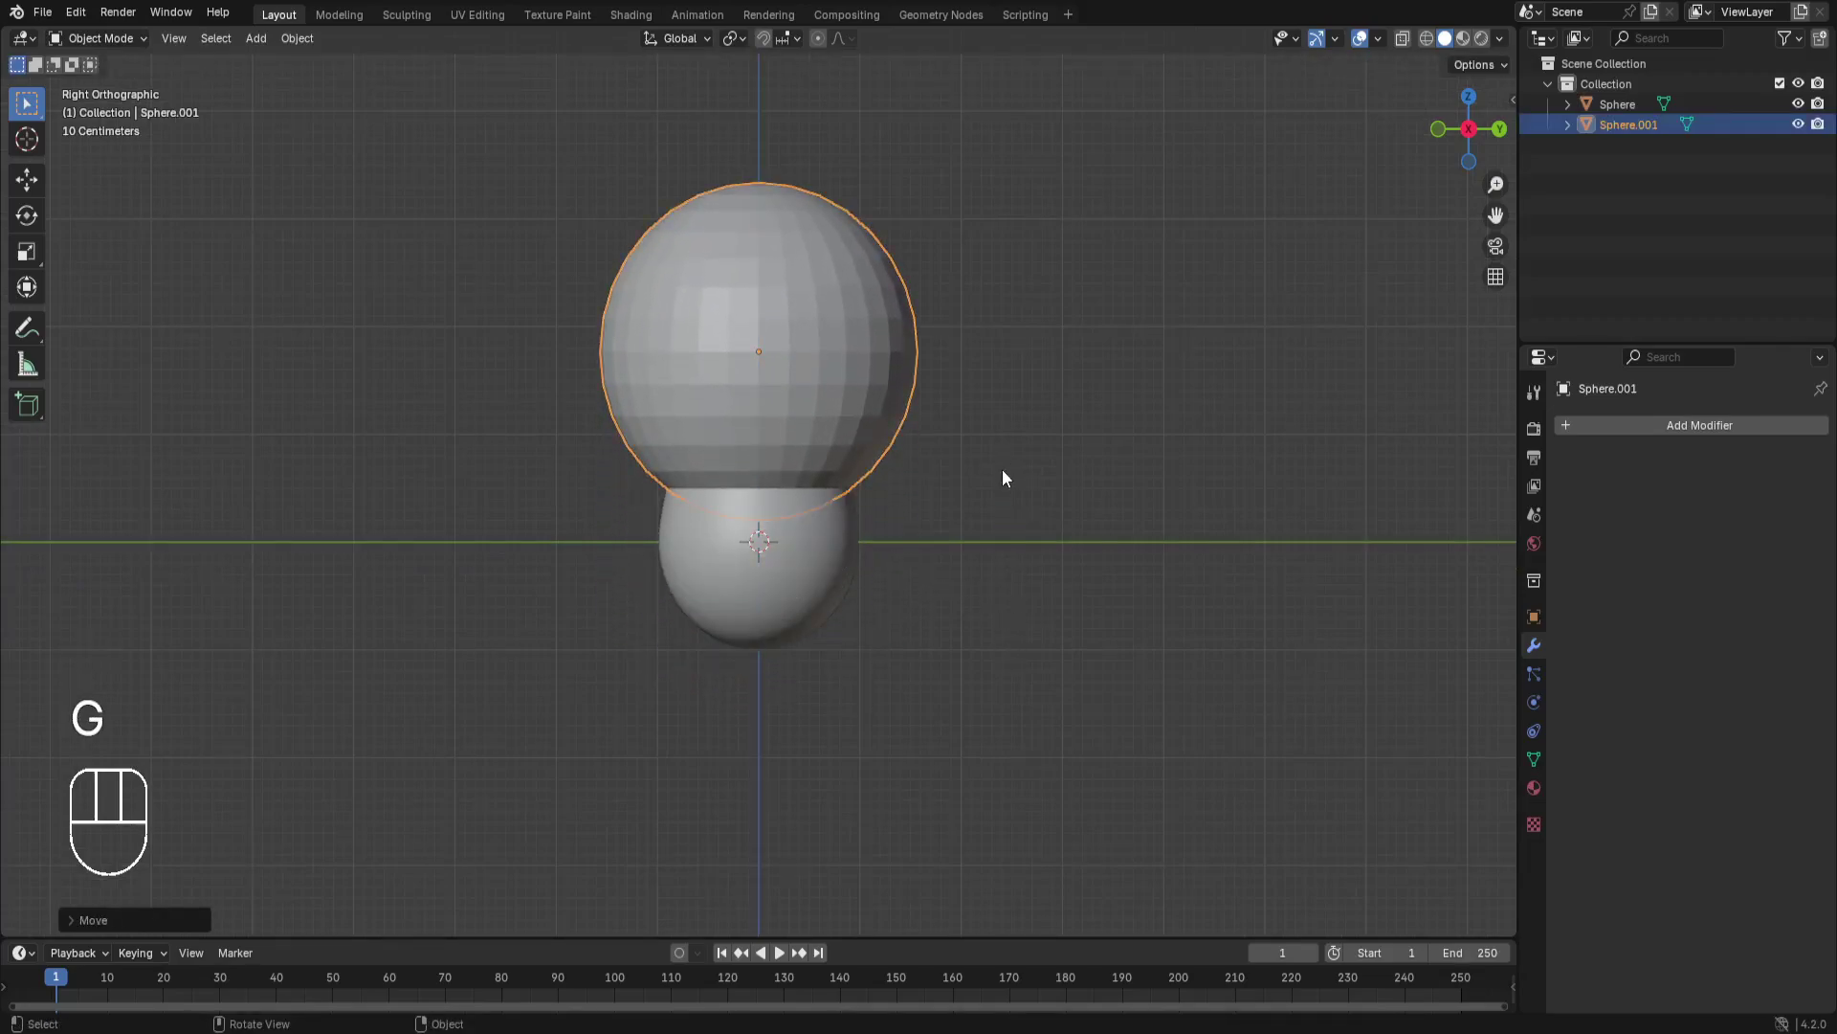
Edit the cap sphere's vertices with see-through display to reach hidden ones.
key(Tab)
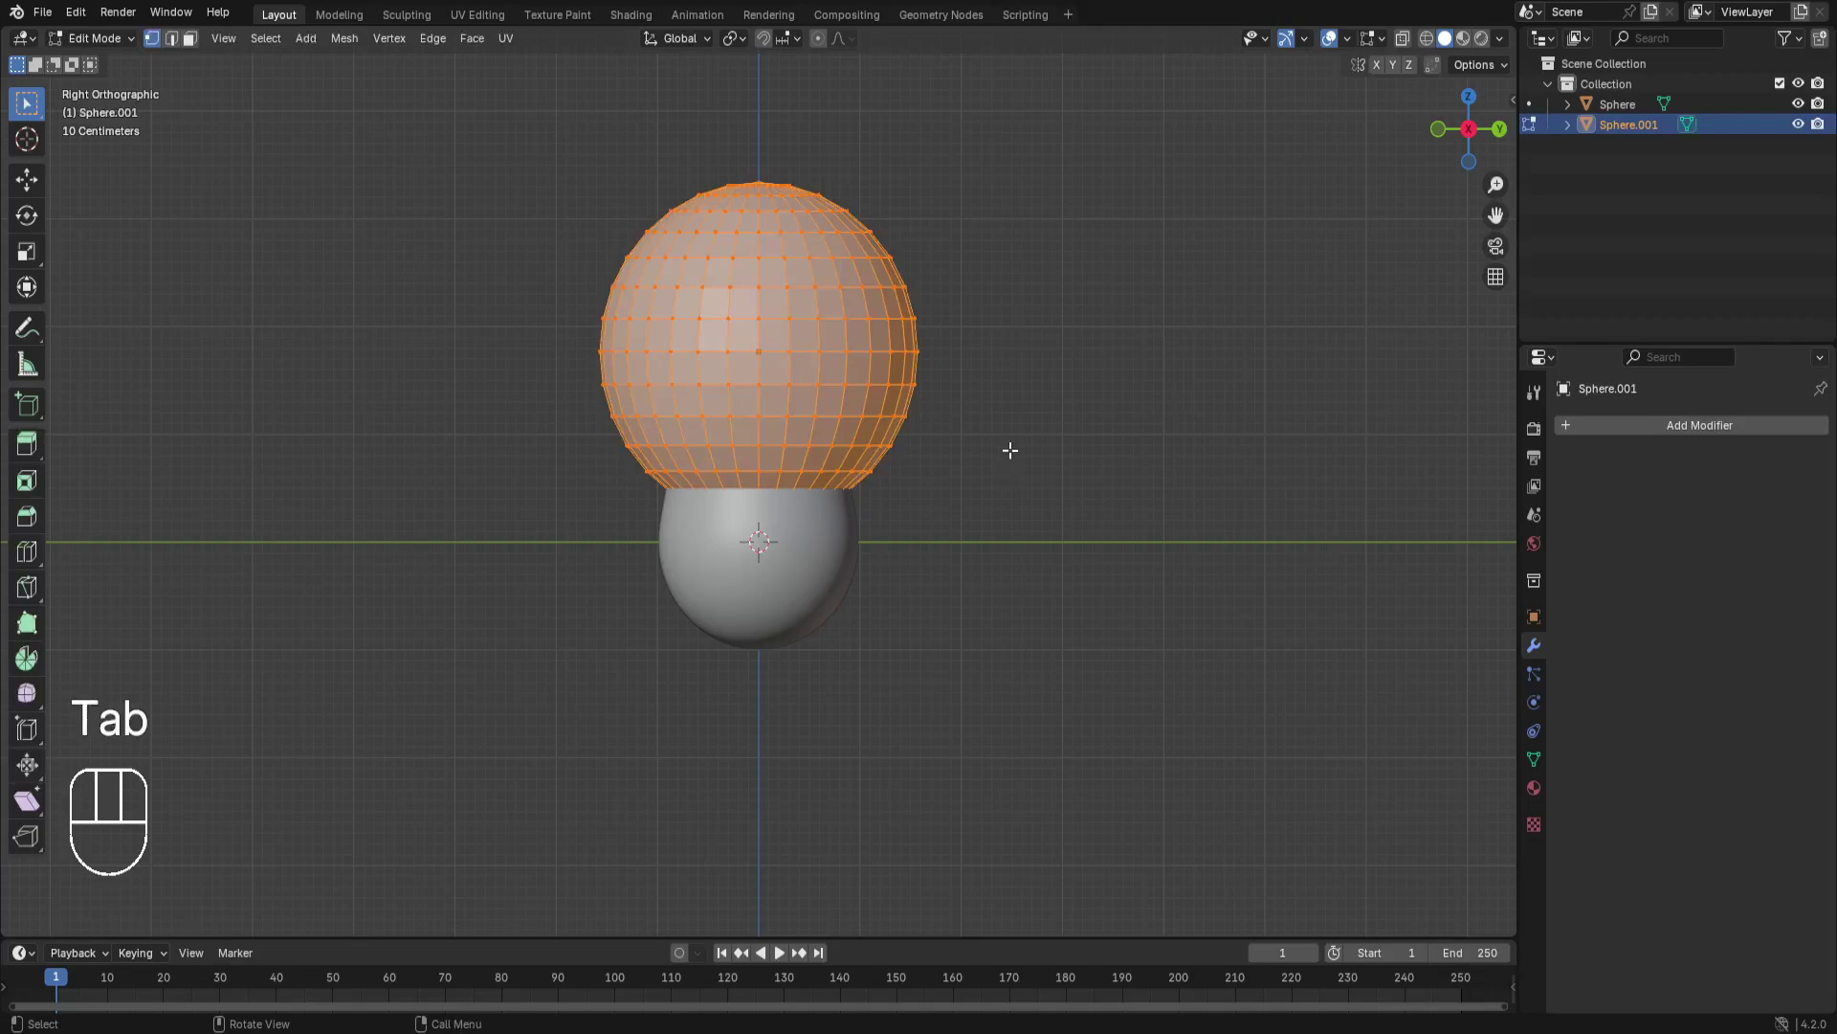
click(821, 49)
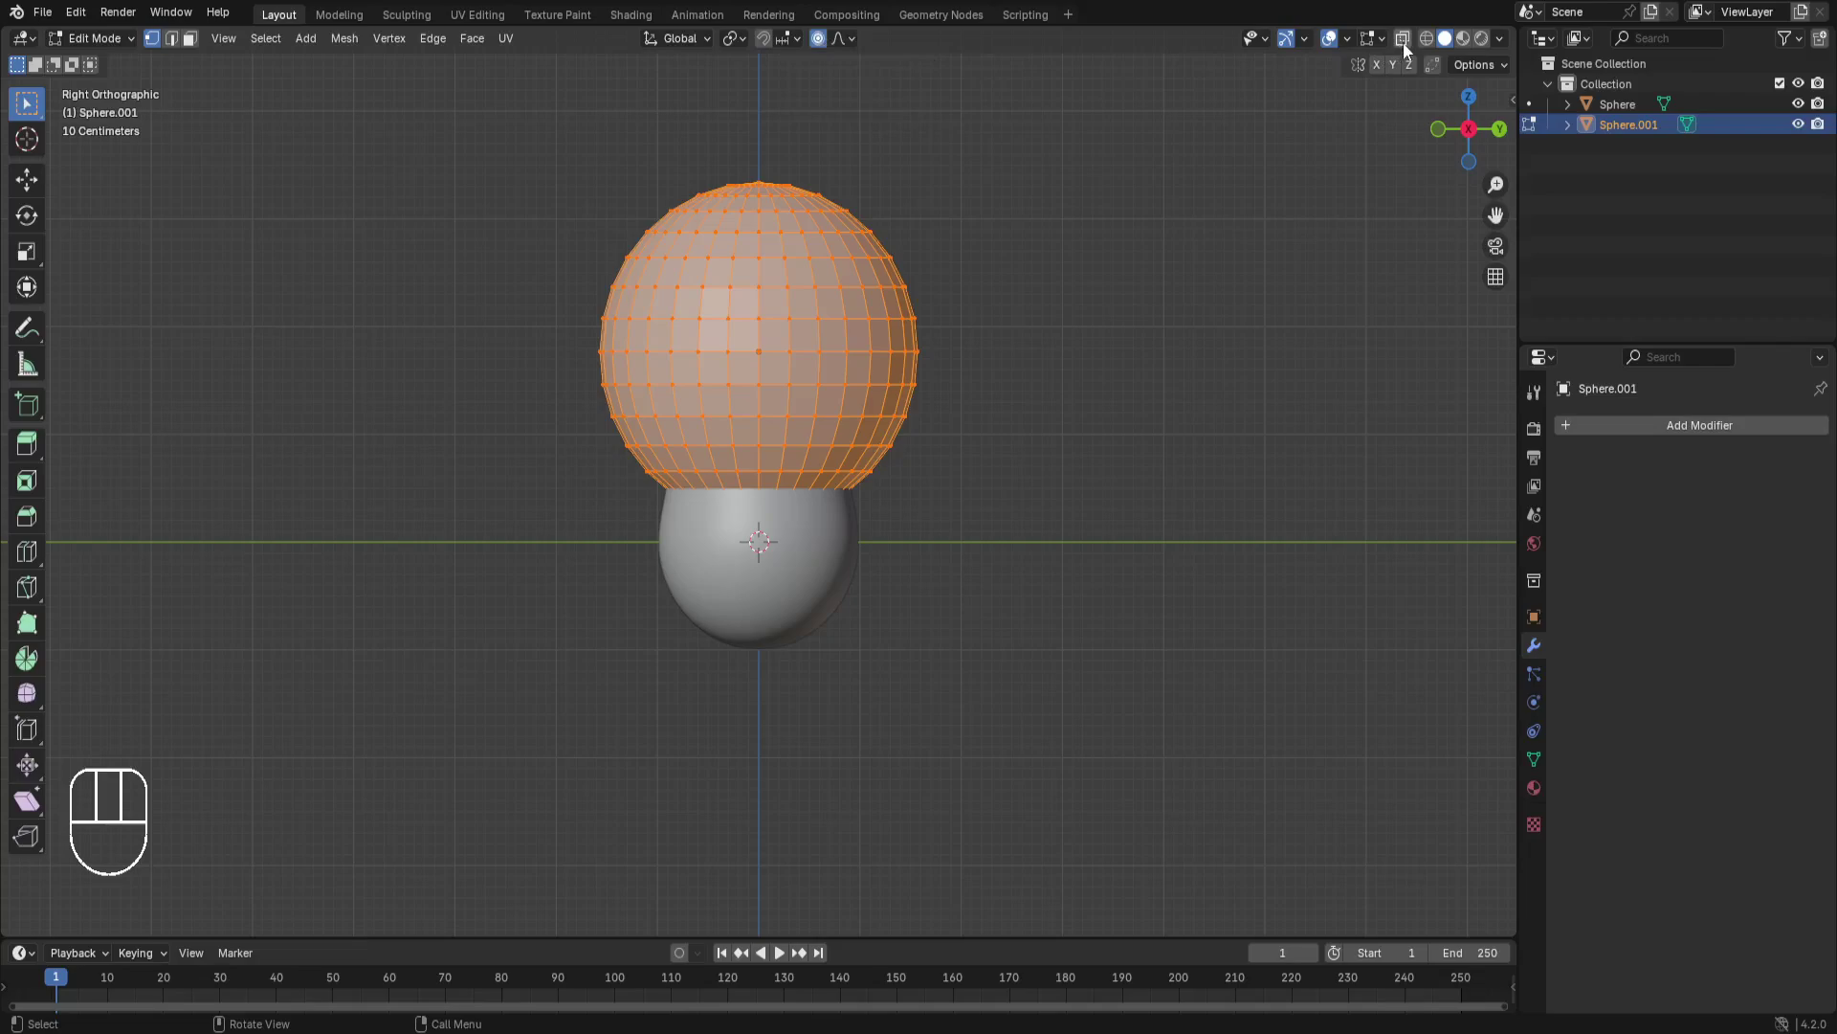
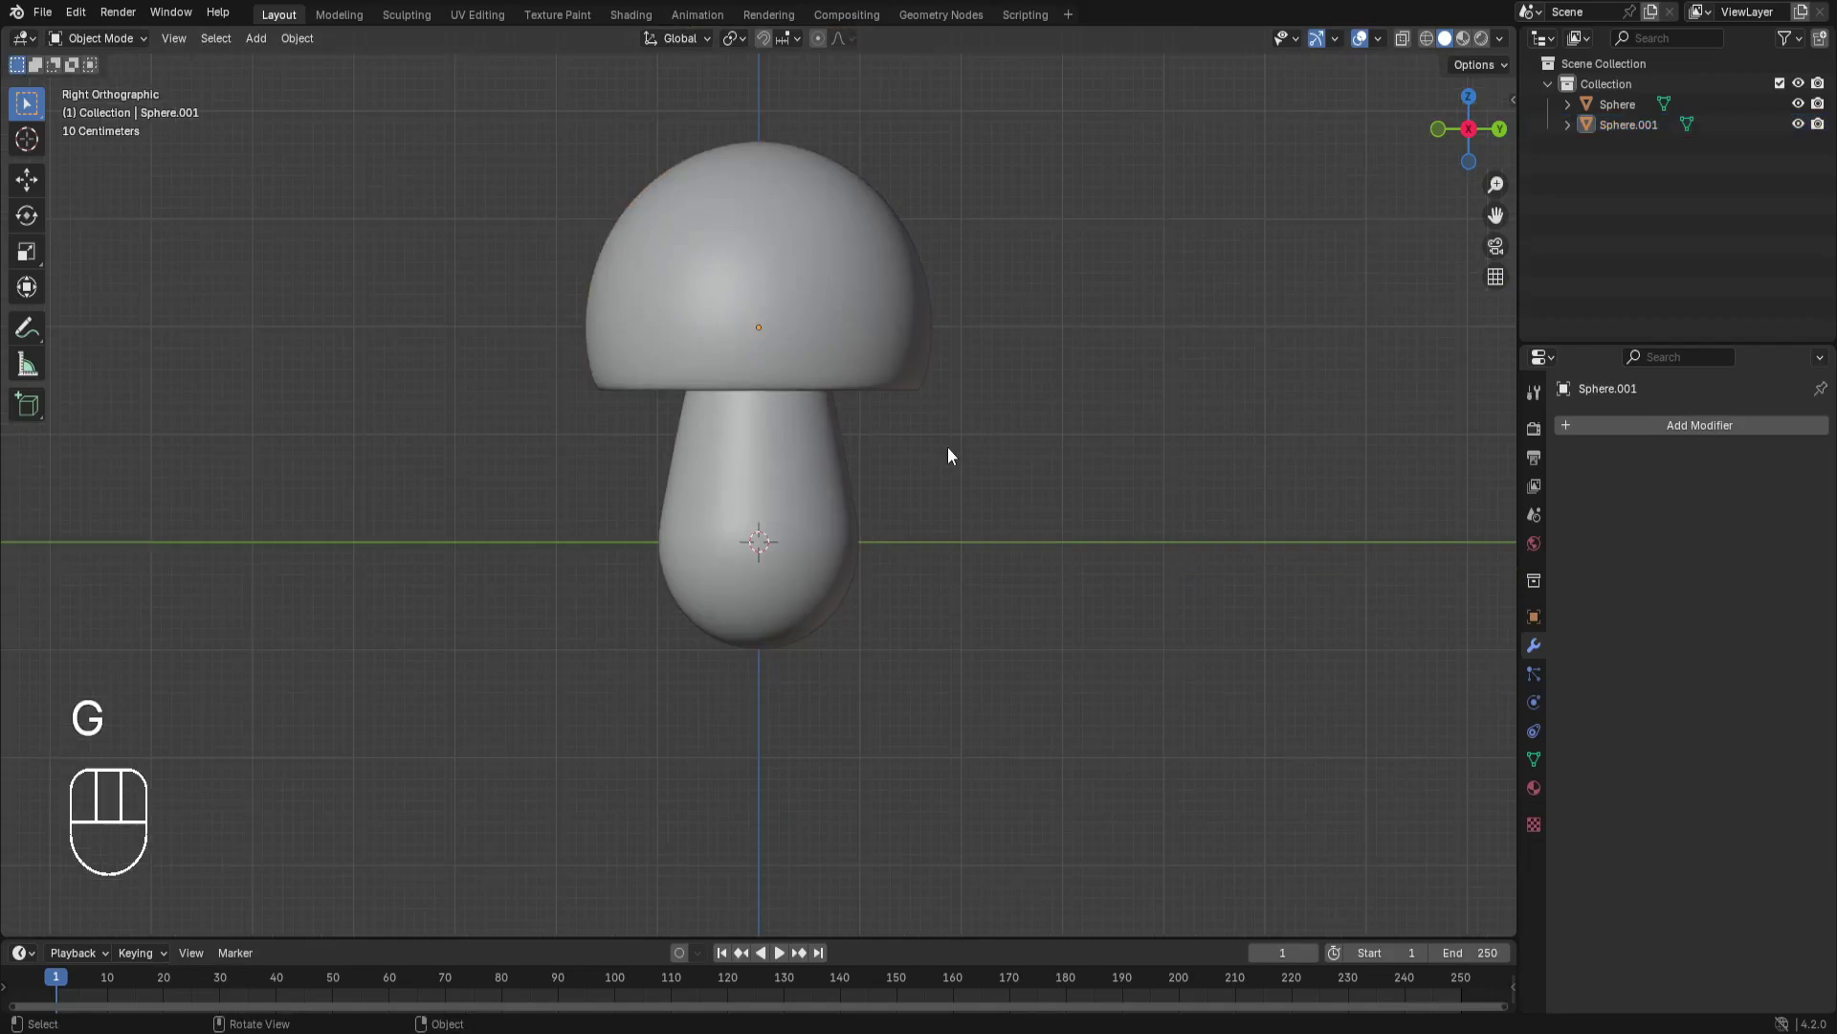
Add a subdivided cube, shrink it to a capsule arm and tilt it against the stem's right side.
key(shift+a)
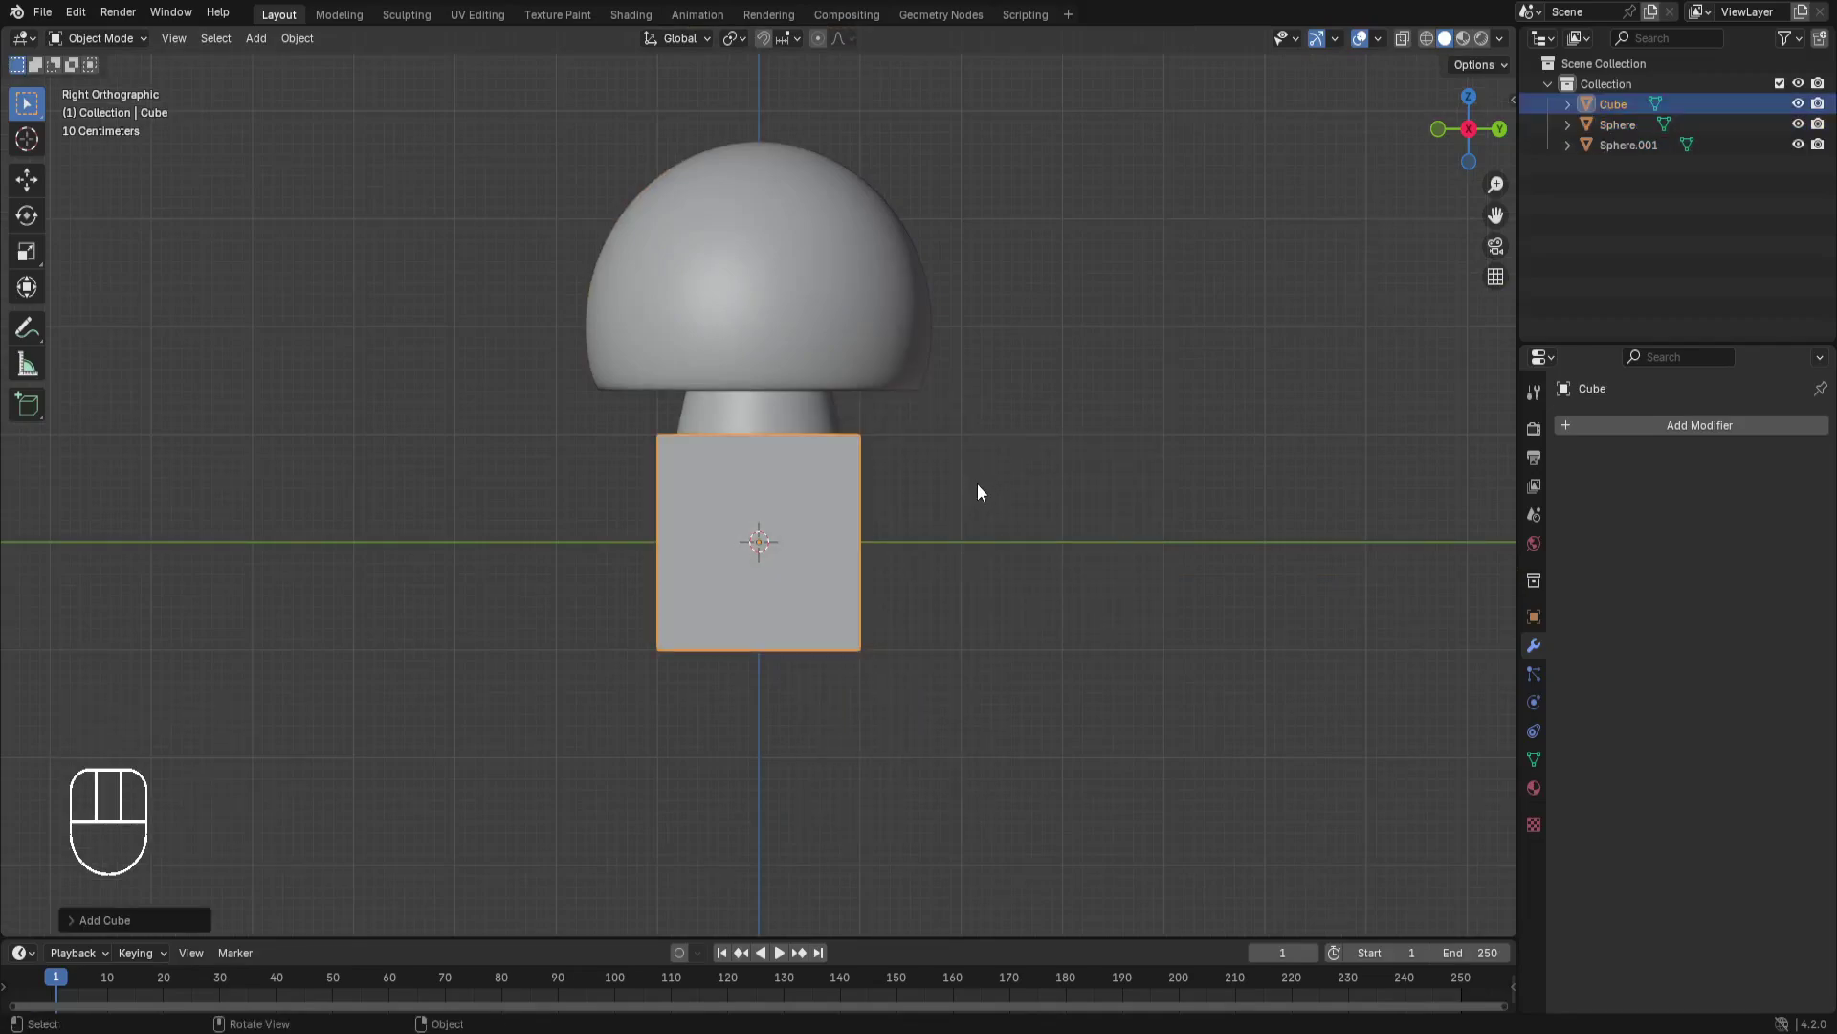
drag(1589, 436, 1700, 700)
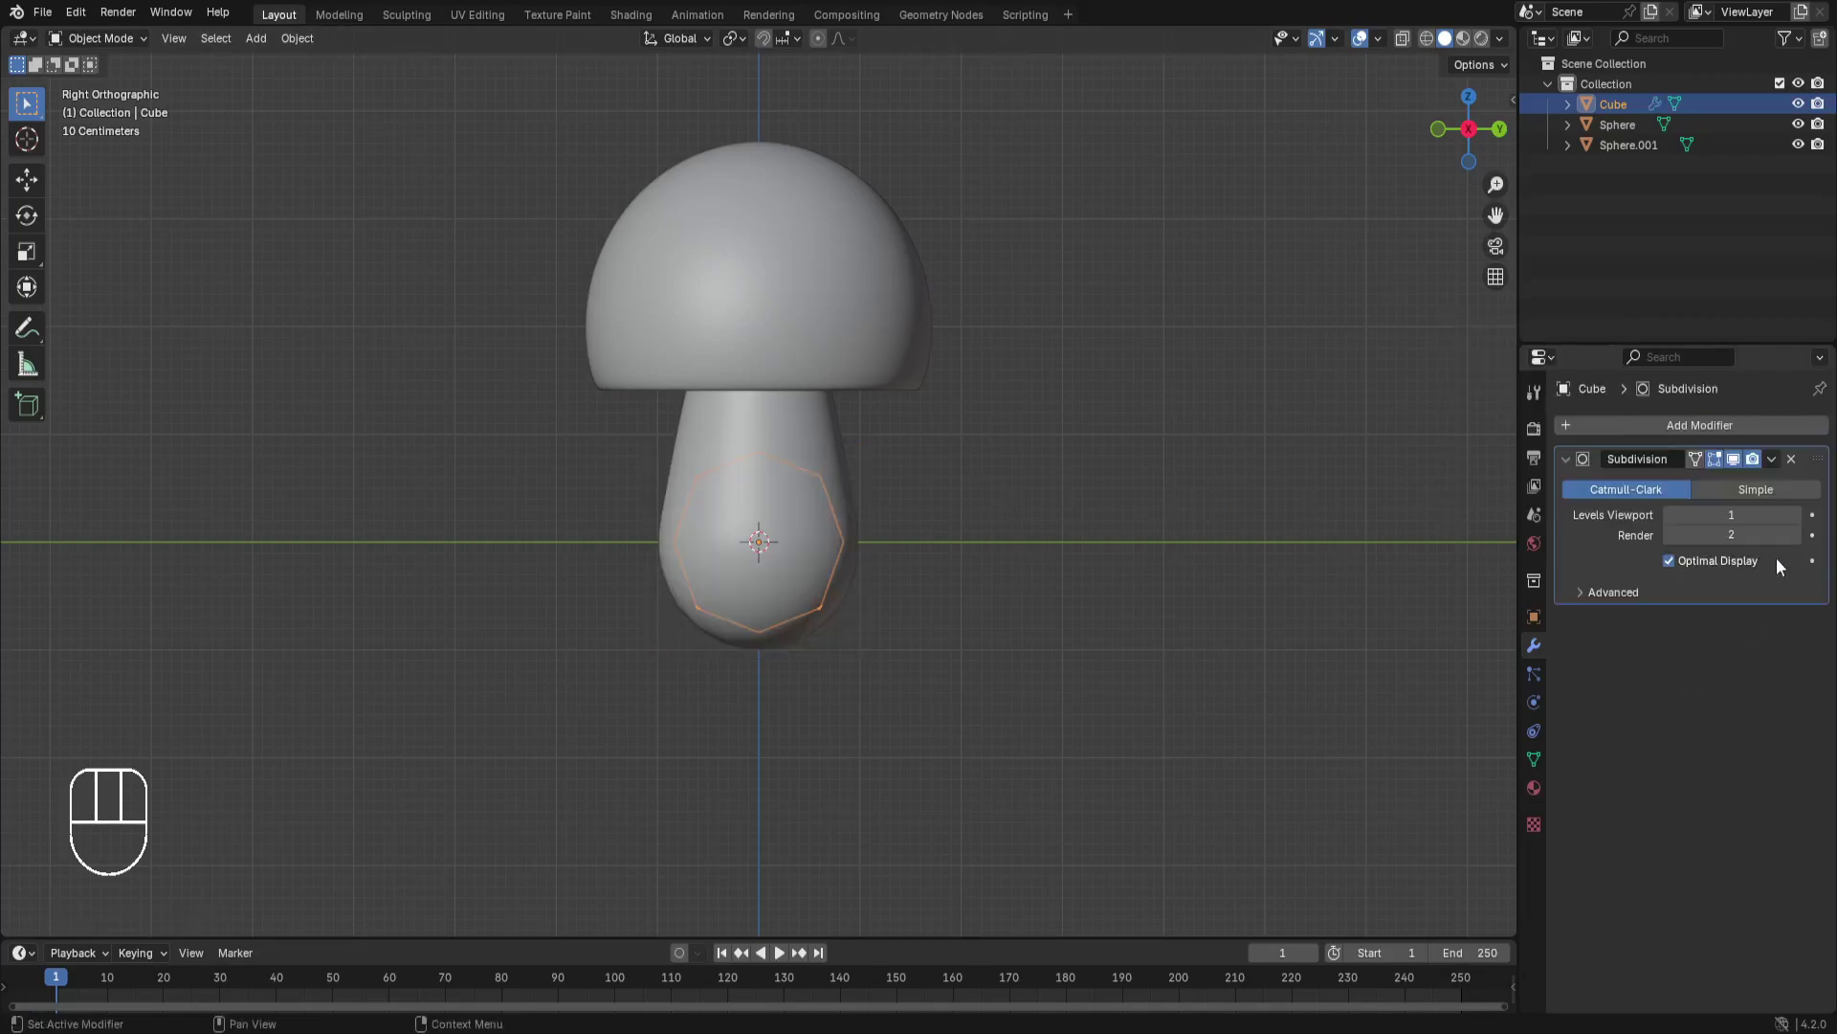
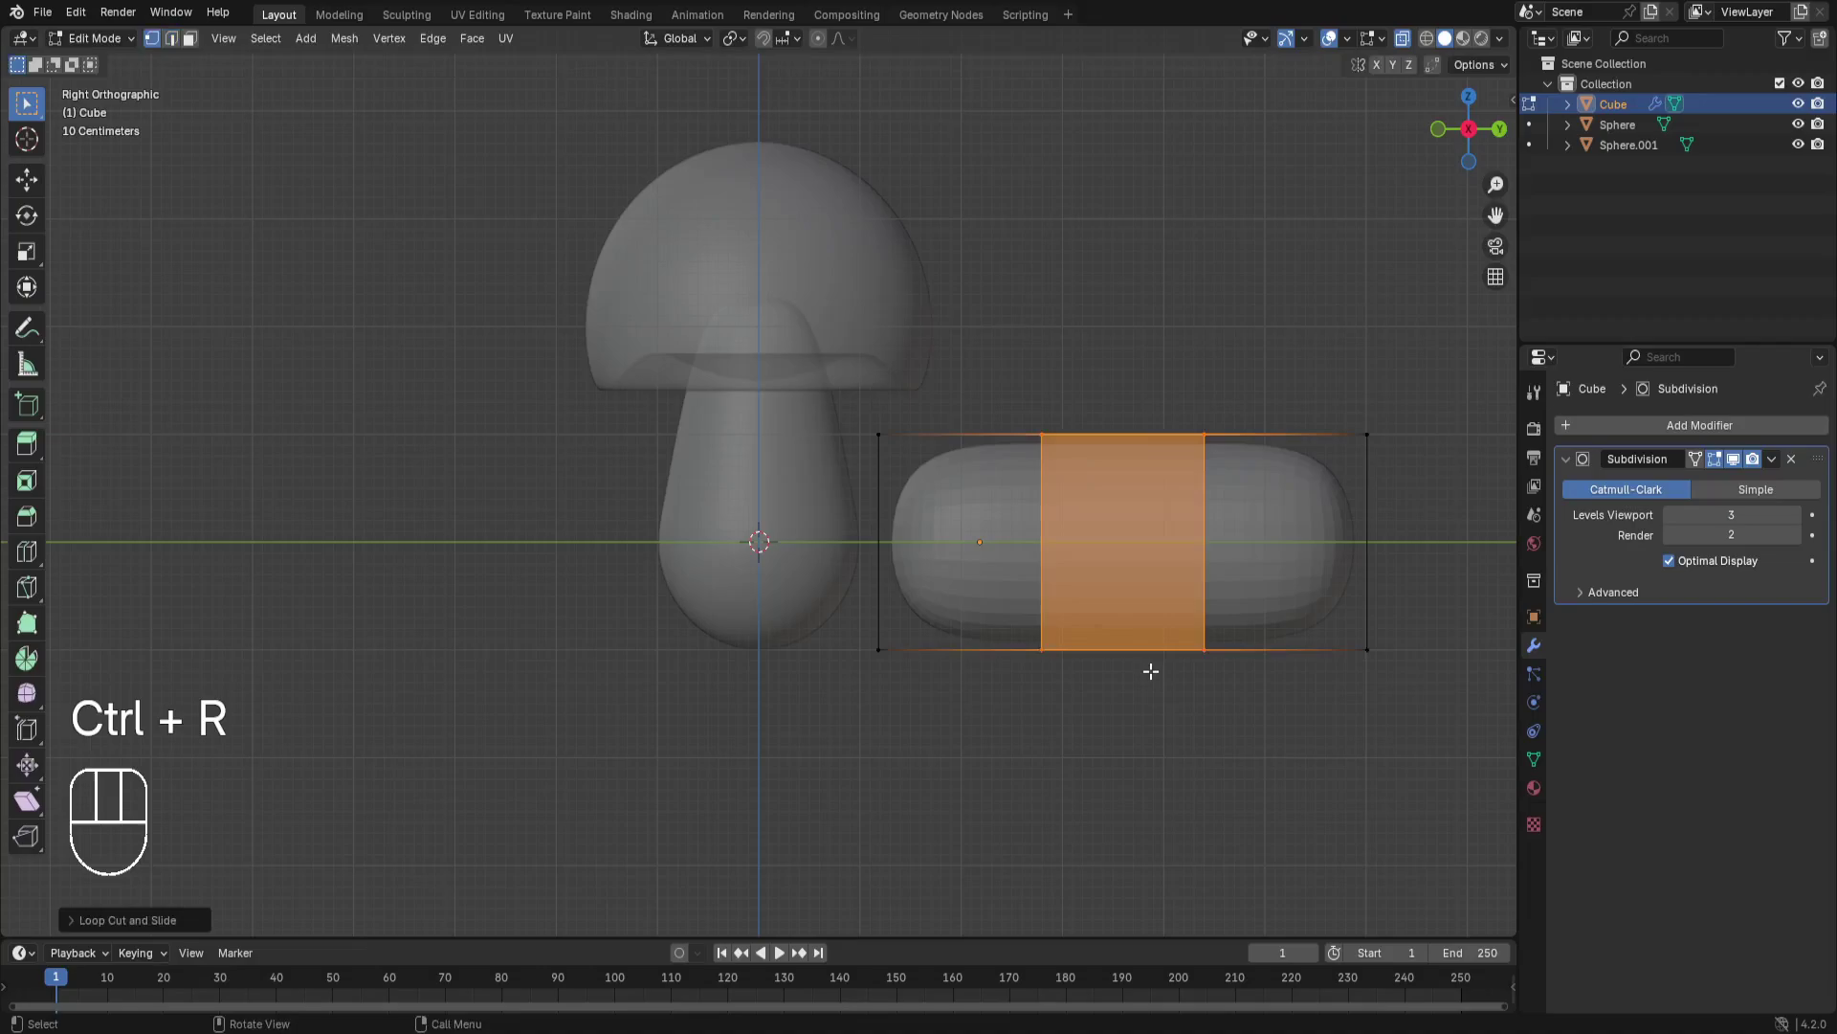
key(s)
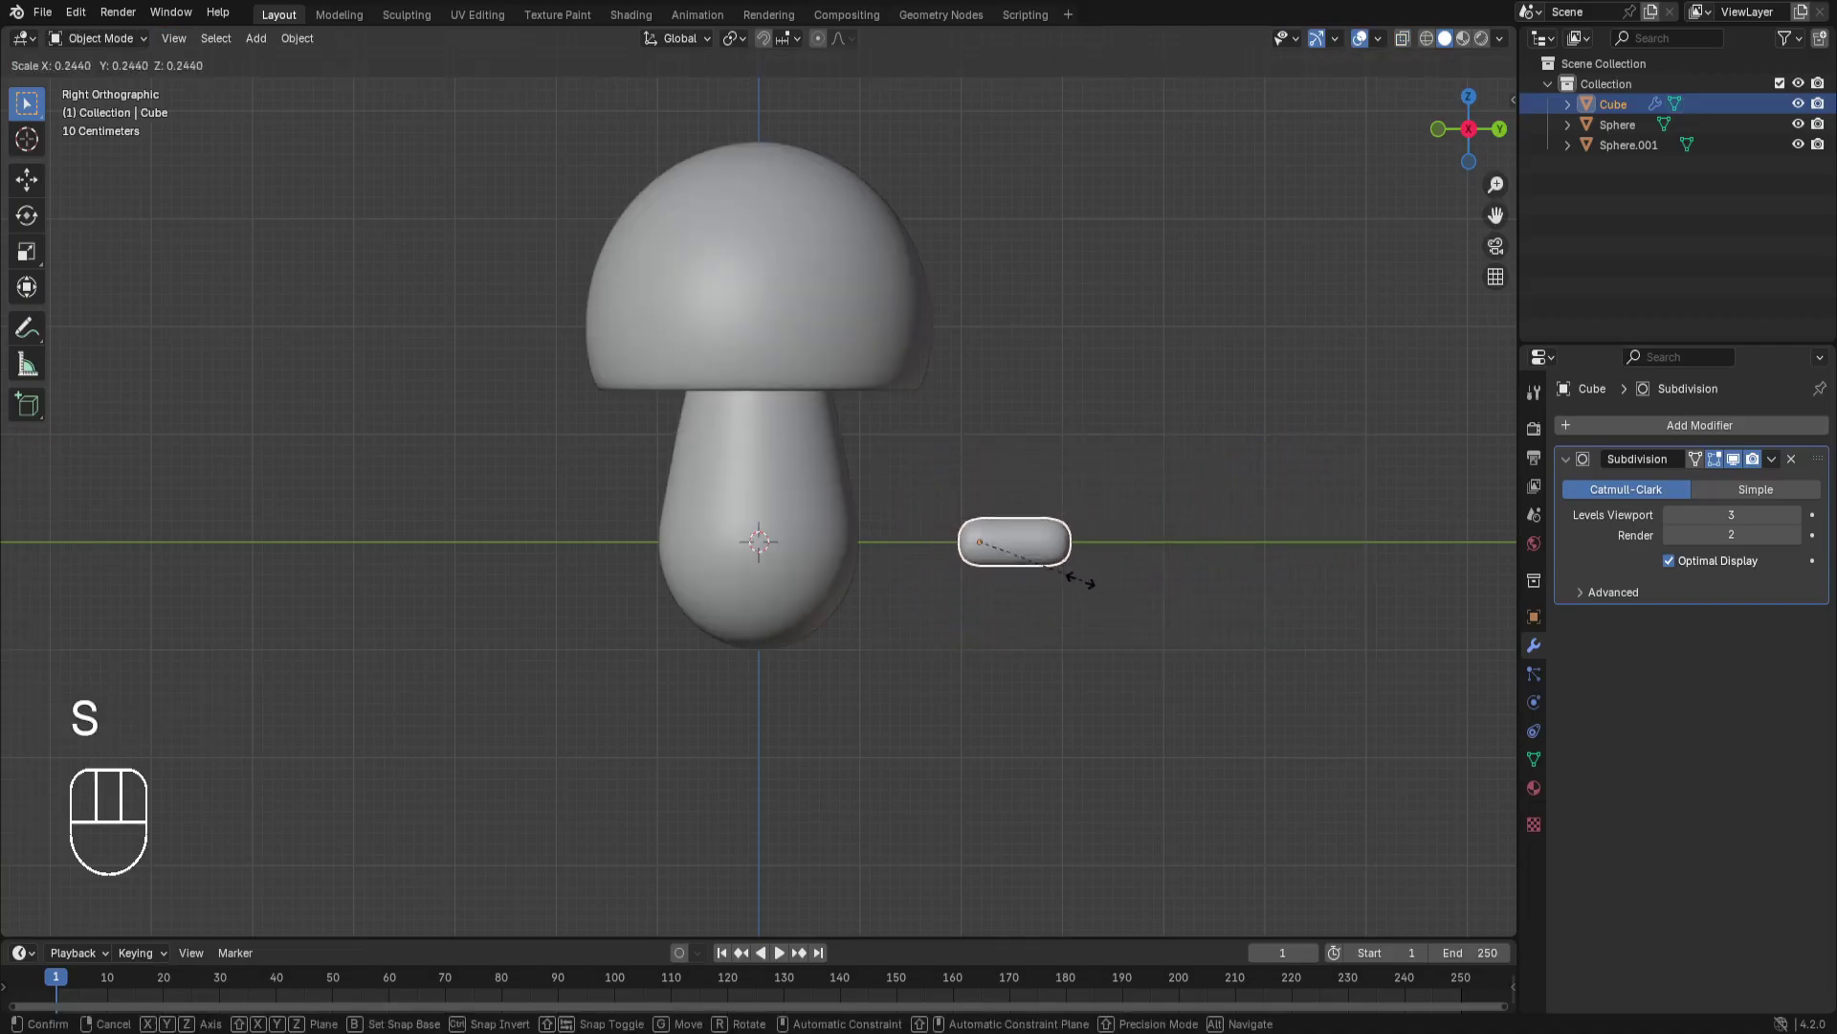
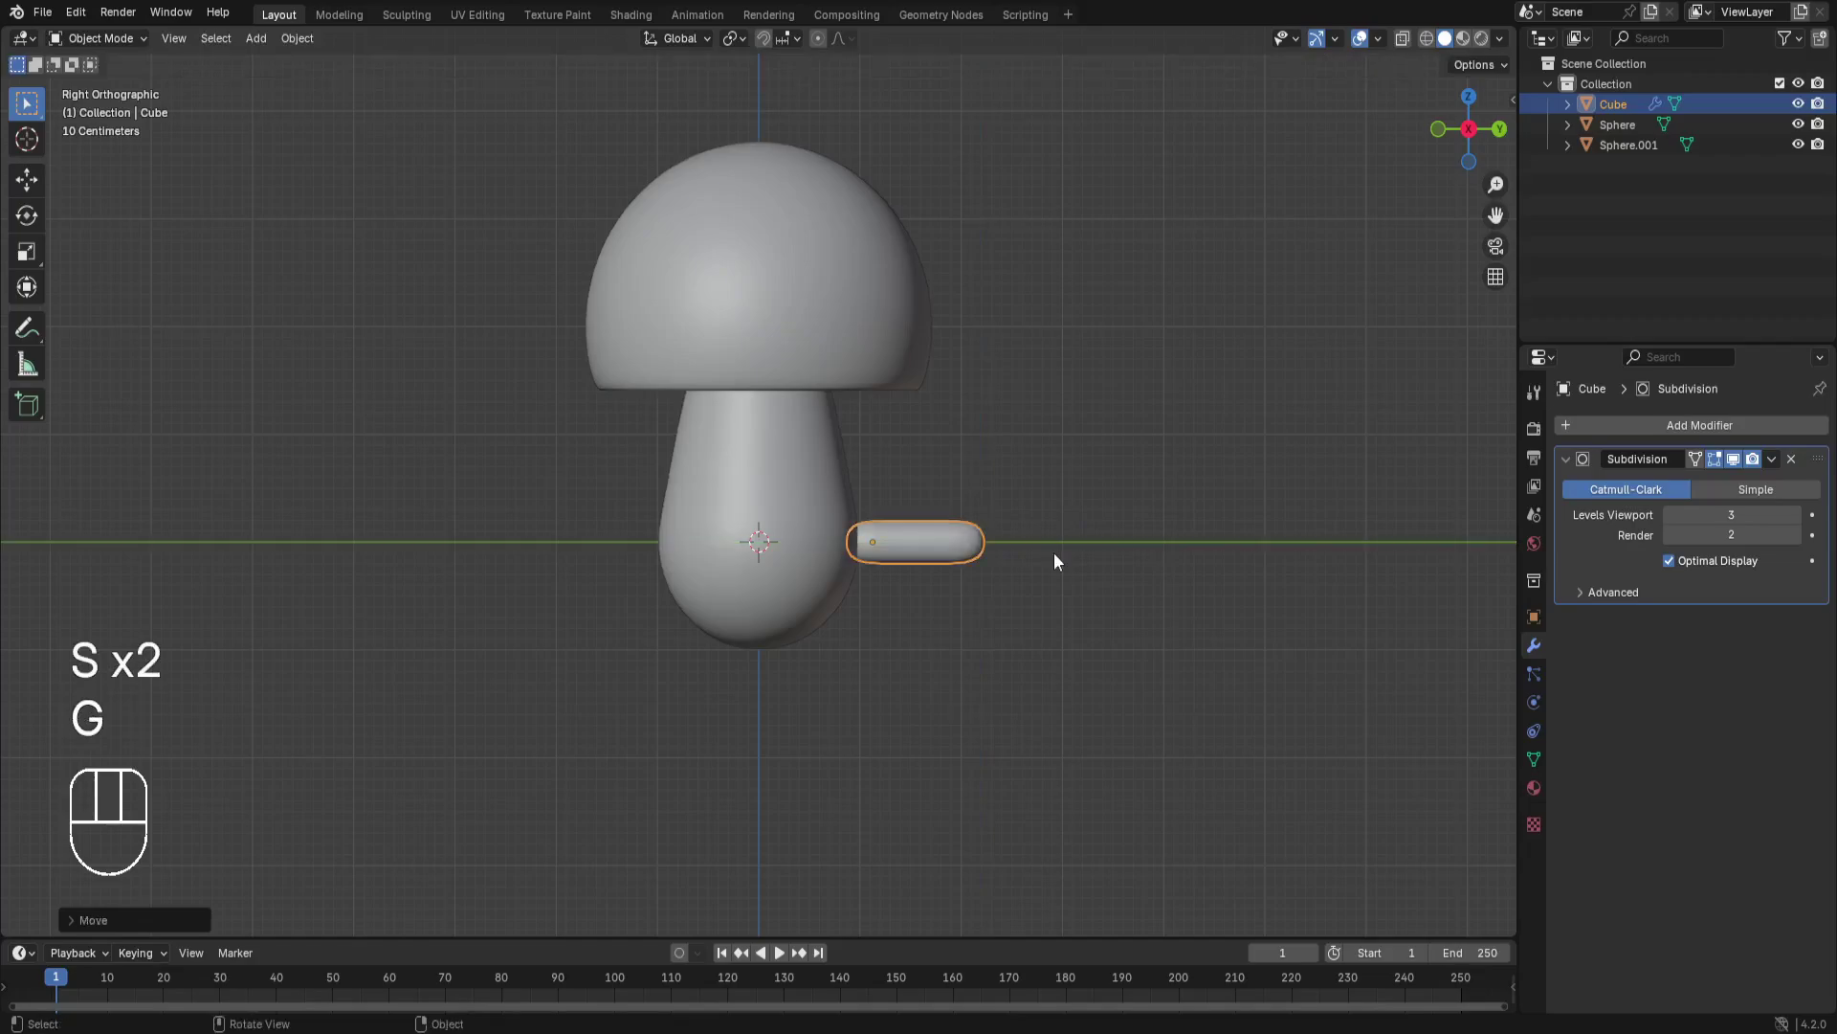
key(g)
click(1060, 481)
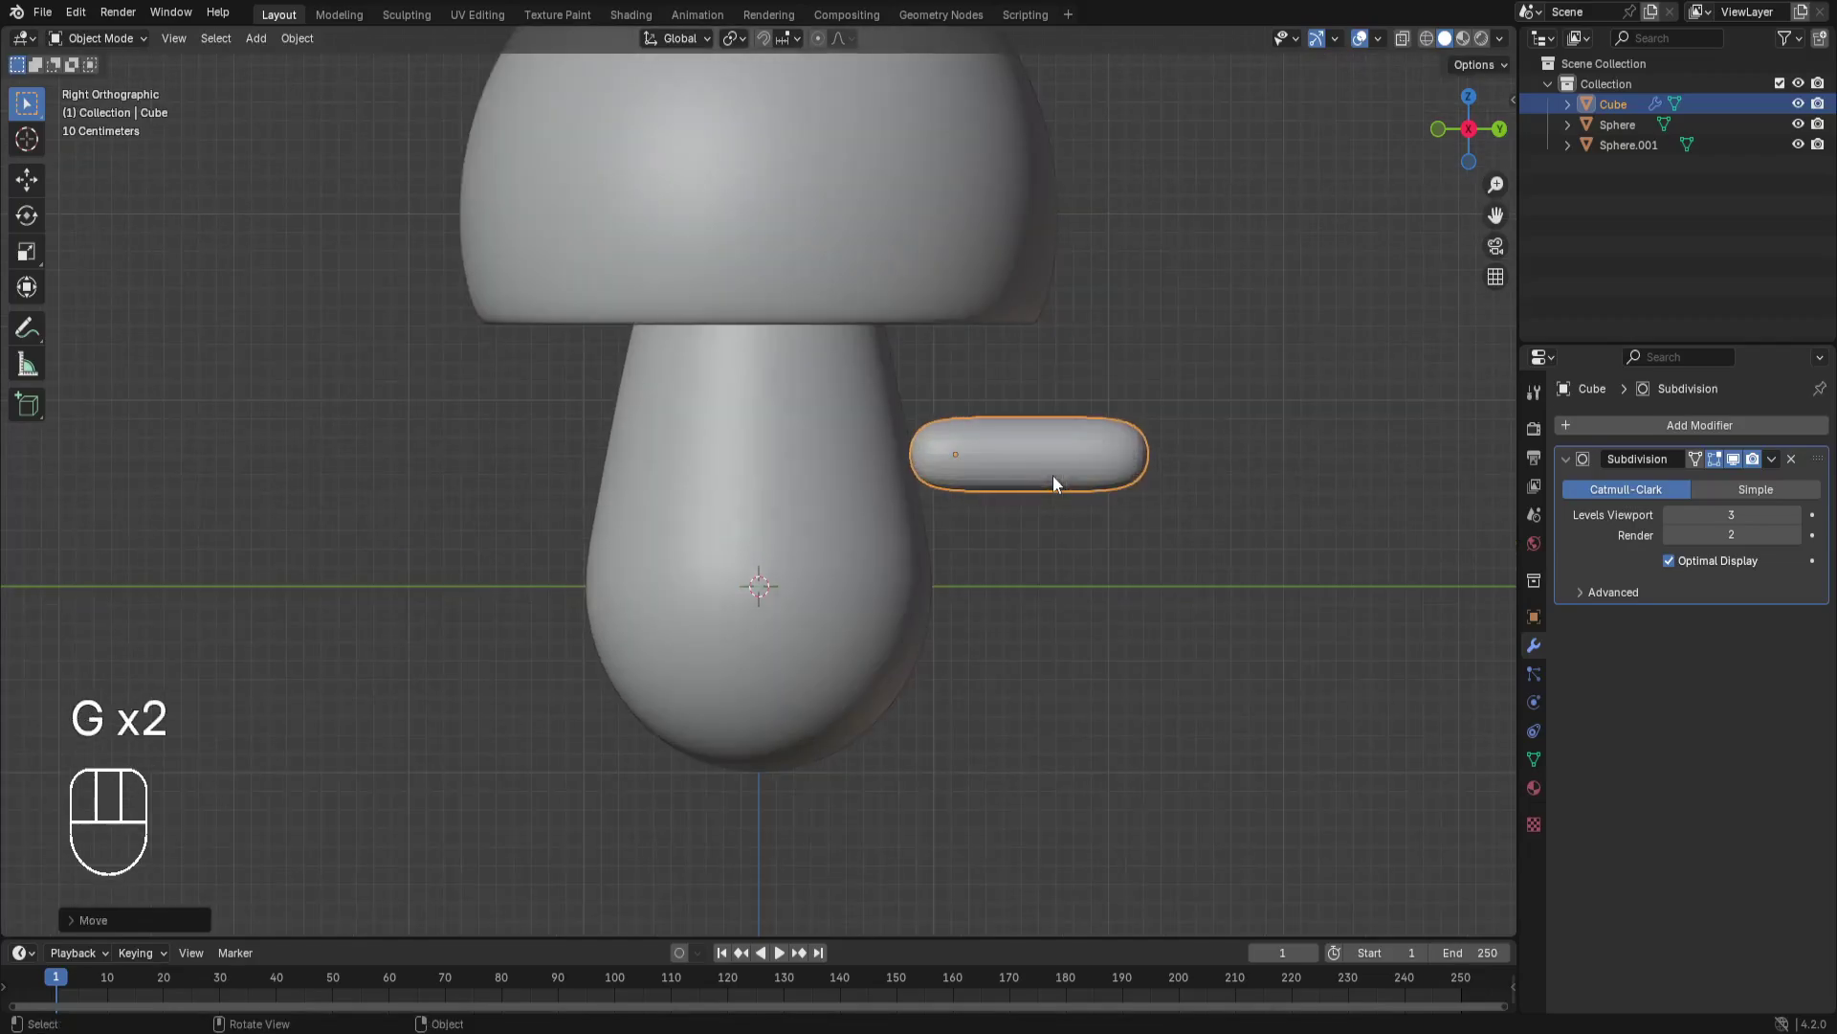
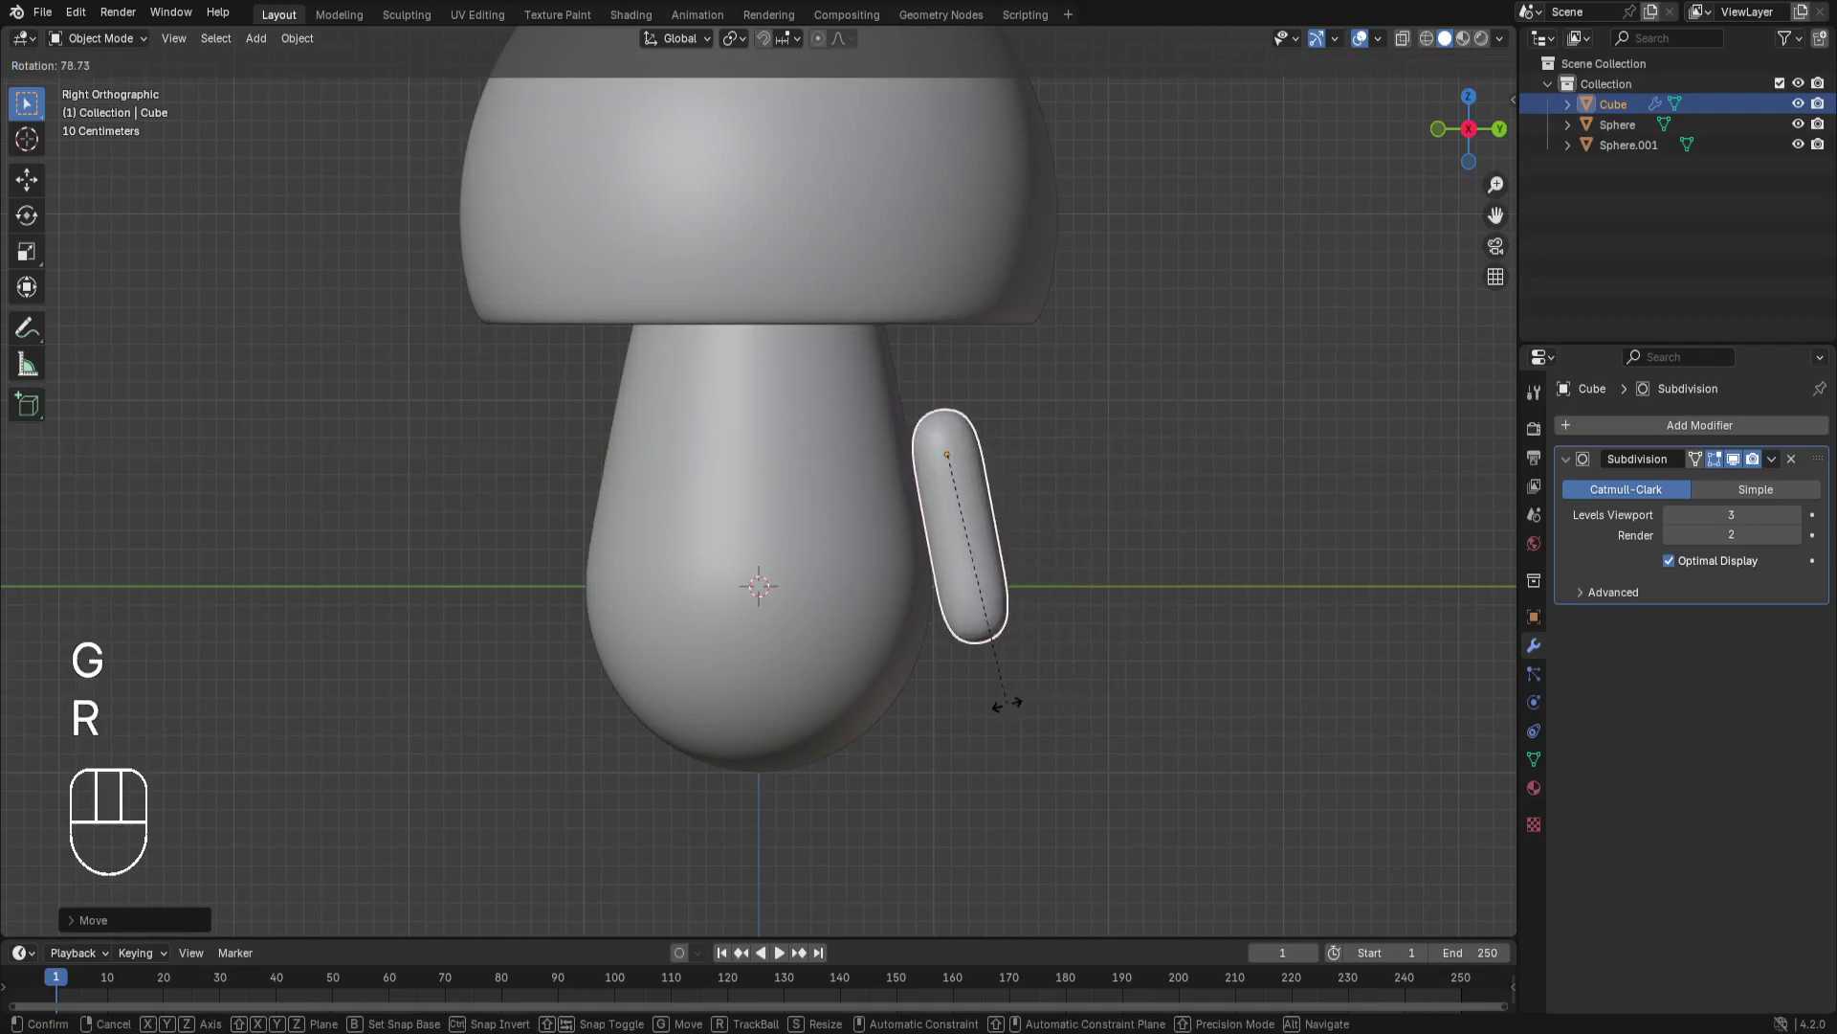
click(1014, 709)
click(1099, 476)
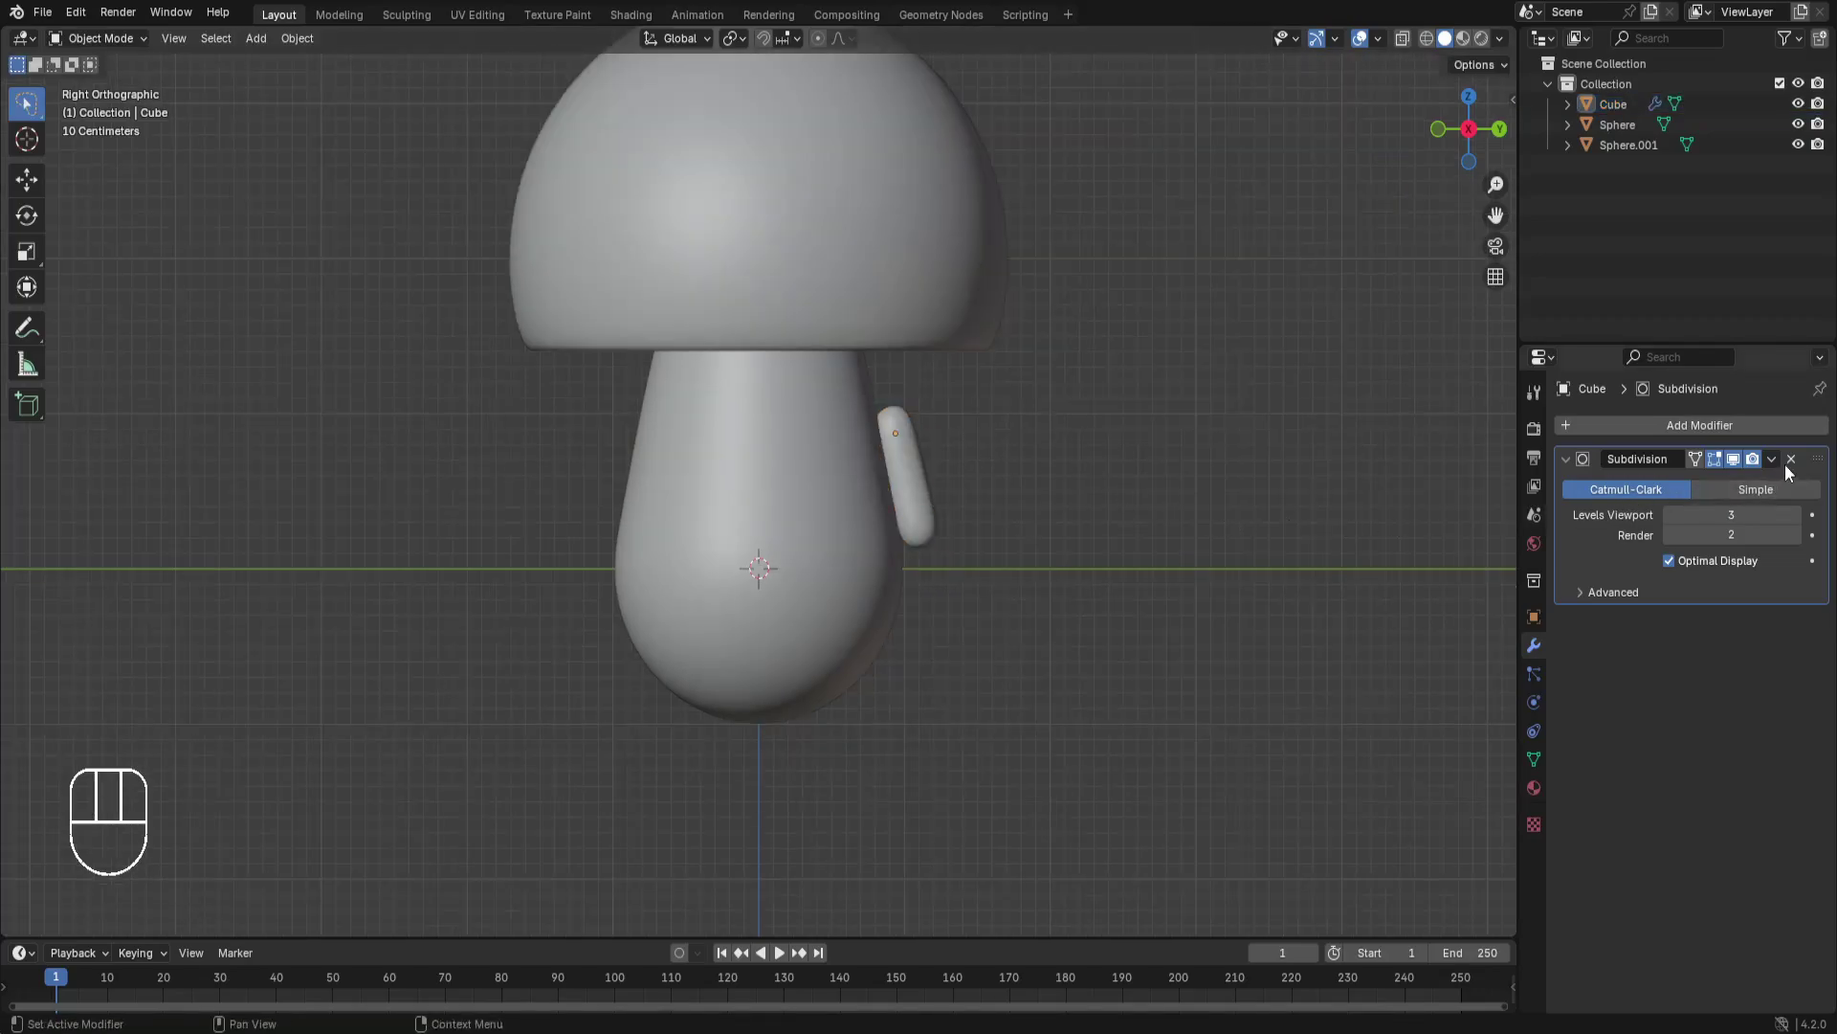
Apply the arm's subdivision and mirror it on the Y axis around the stem Sphere.
click(1785, 466)
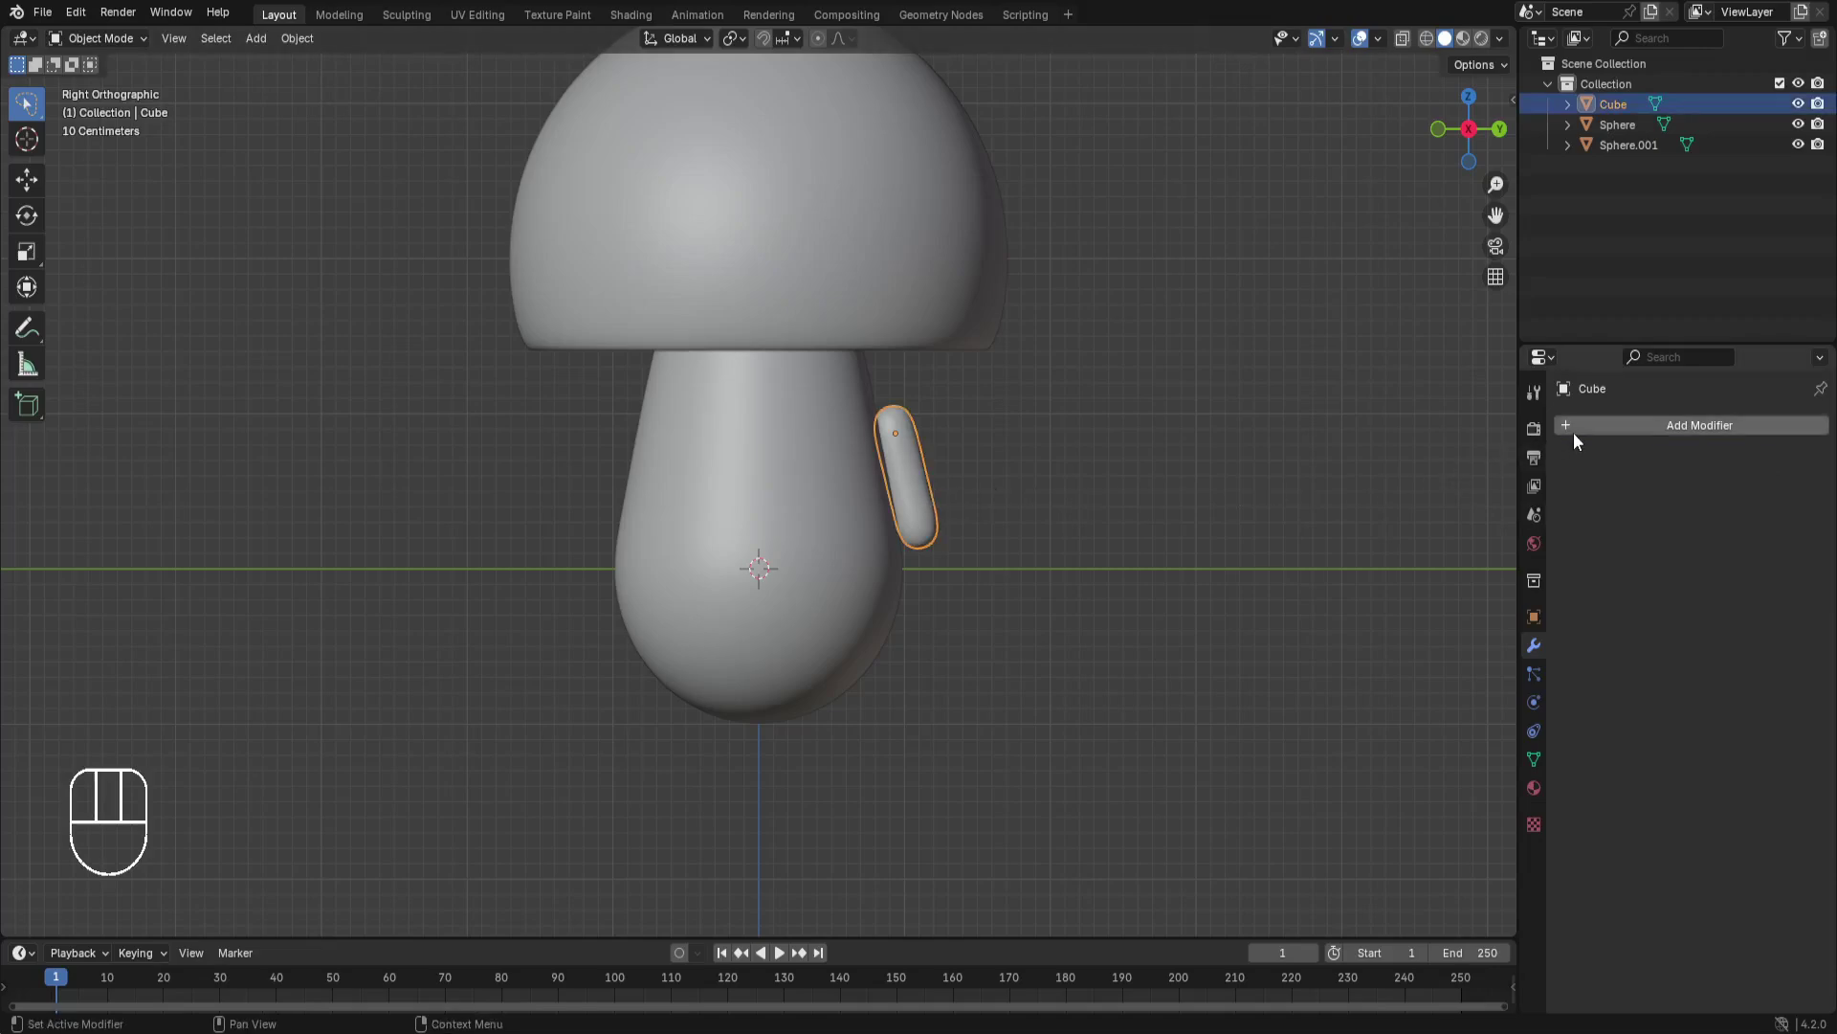
drag(1579, 442, 1694, 587)
click(1732, 496)
click(1693, 498)
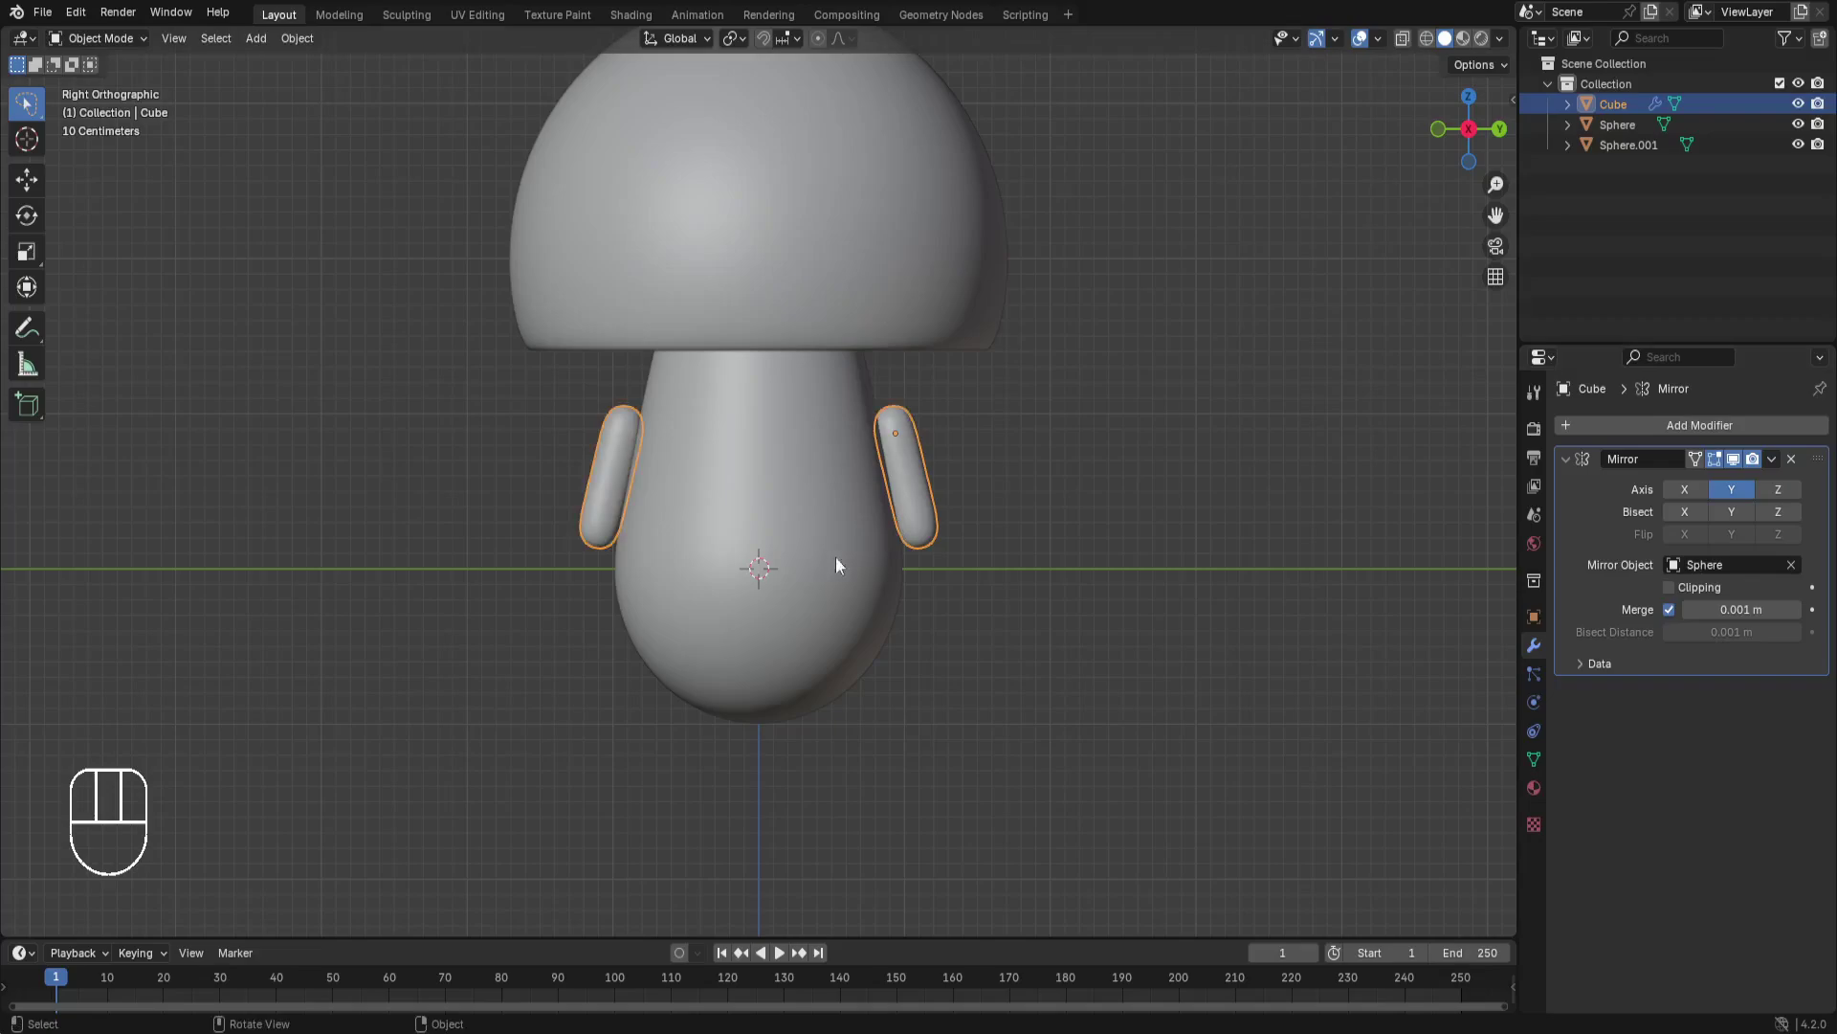
click(1744, 464)
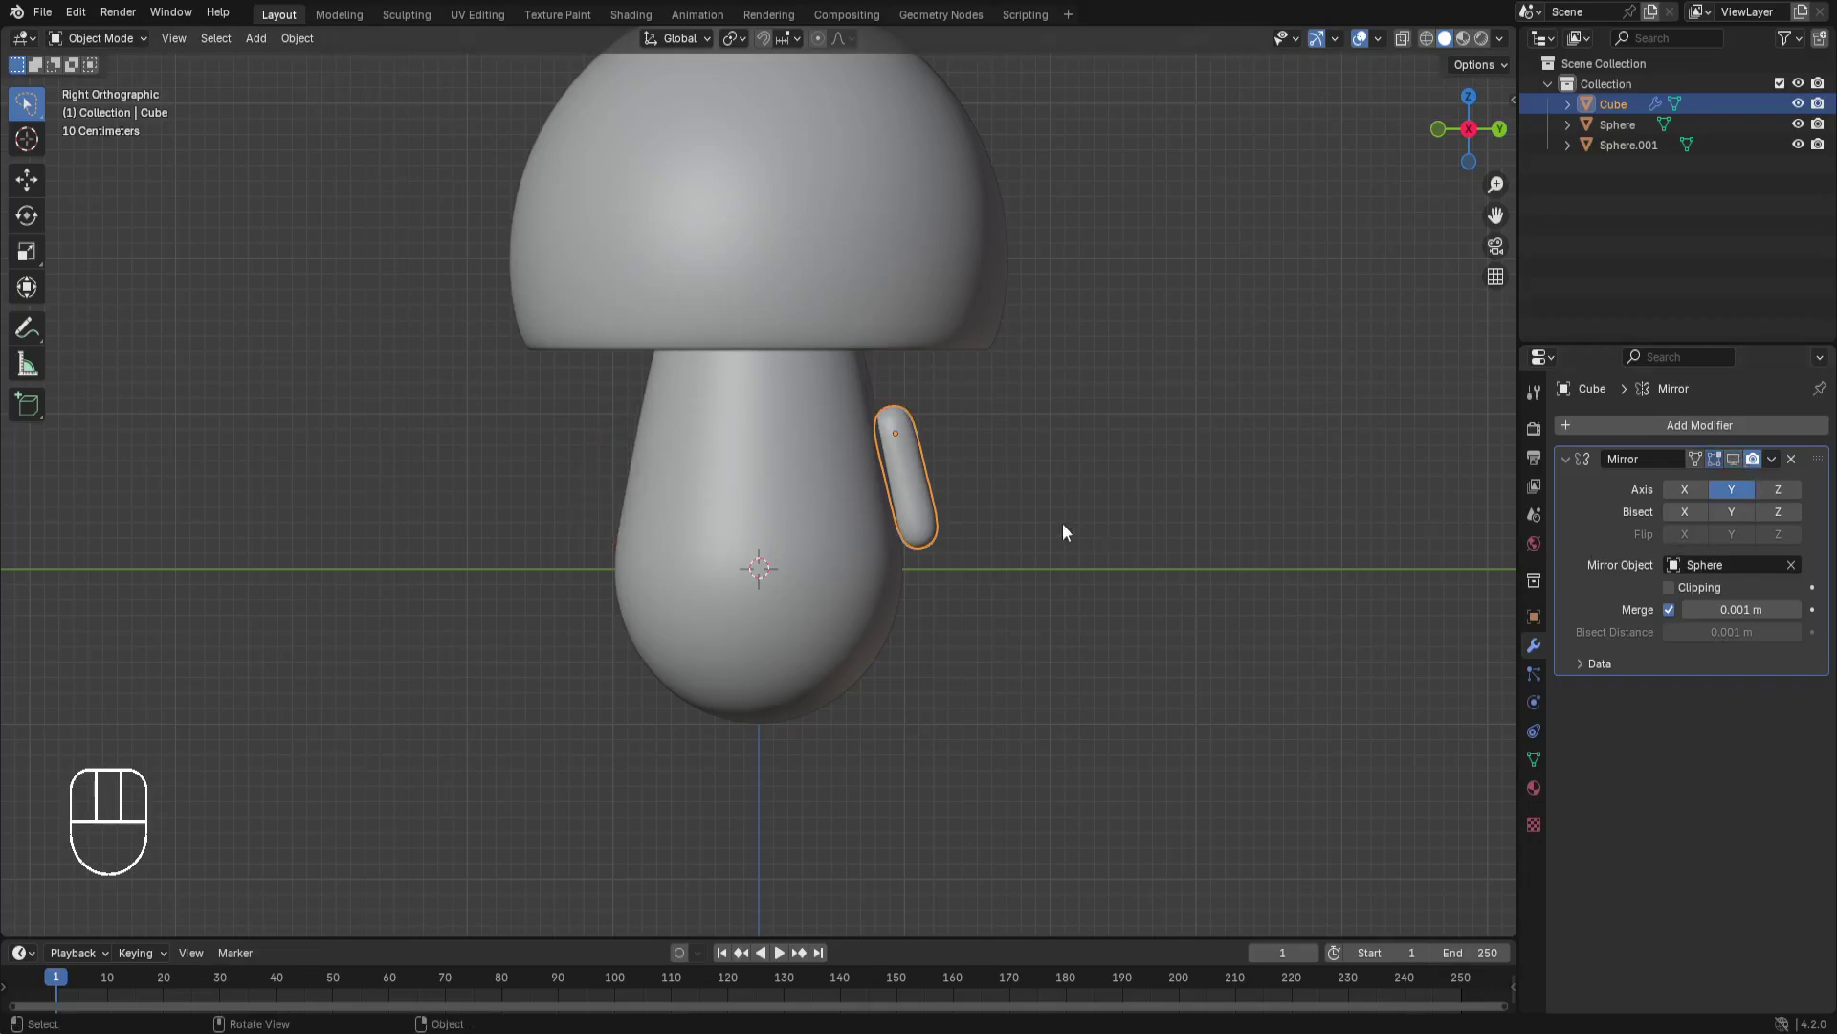
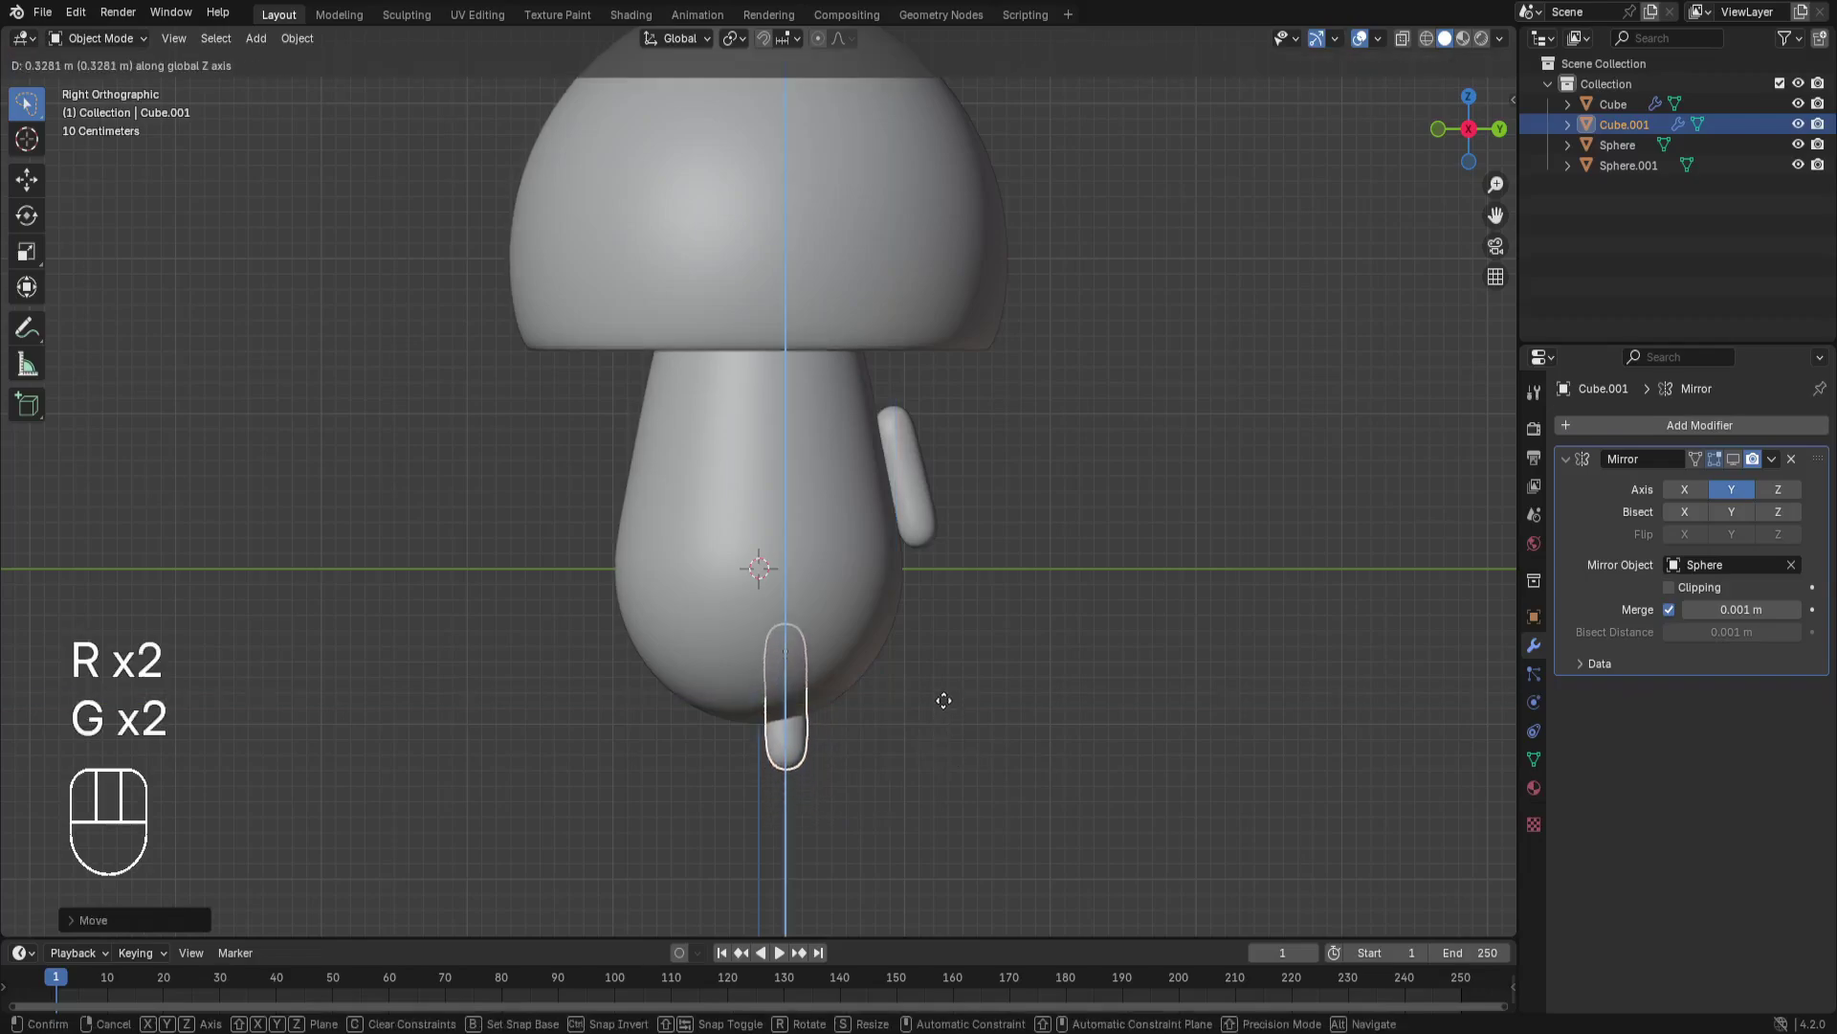
Place the leg below the stem and mirror it across the body centre to make a pair.
click(947, 725)
click(948, 723)
click(935, 522)
click(1739, 463)
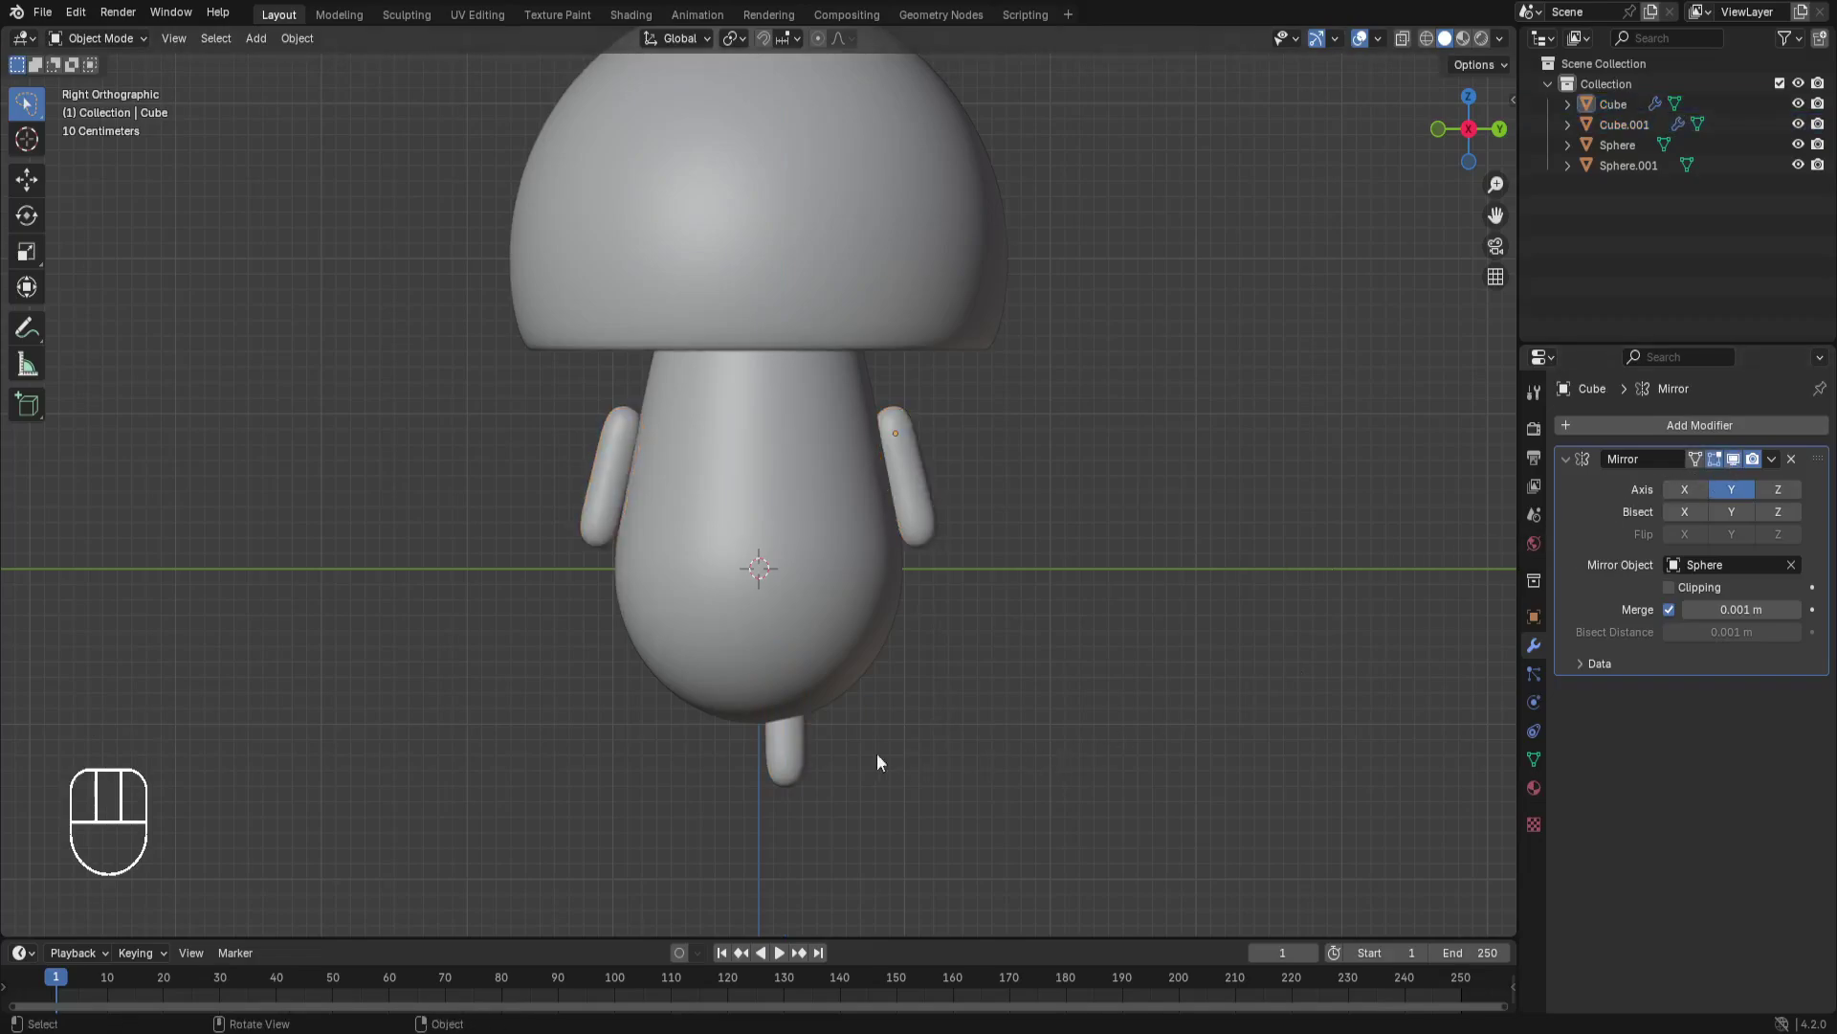
click(802, 758)
click(1740, 464)
click(1100, 761)
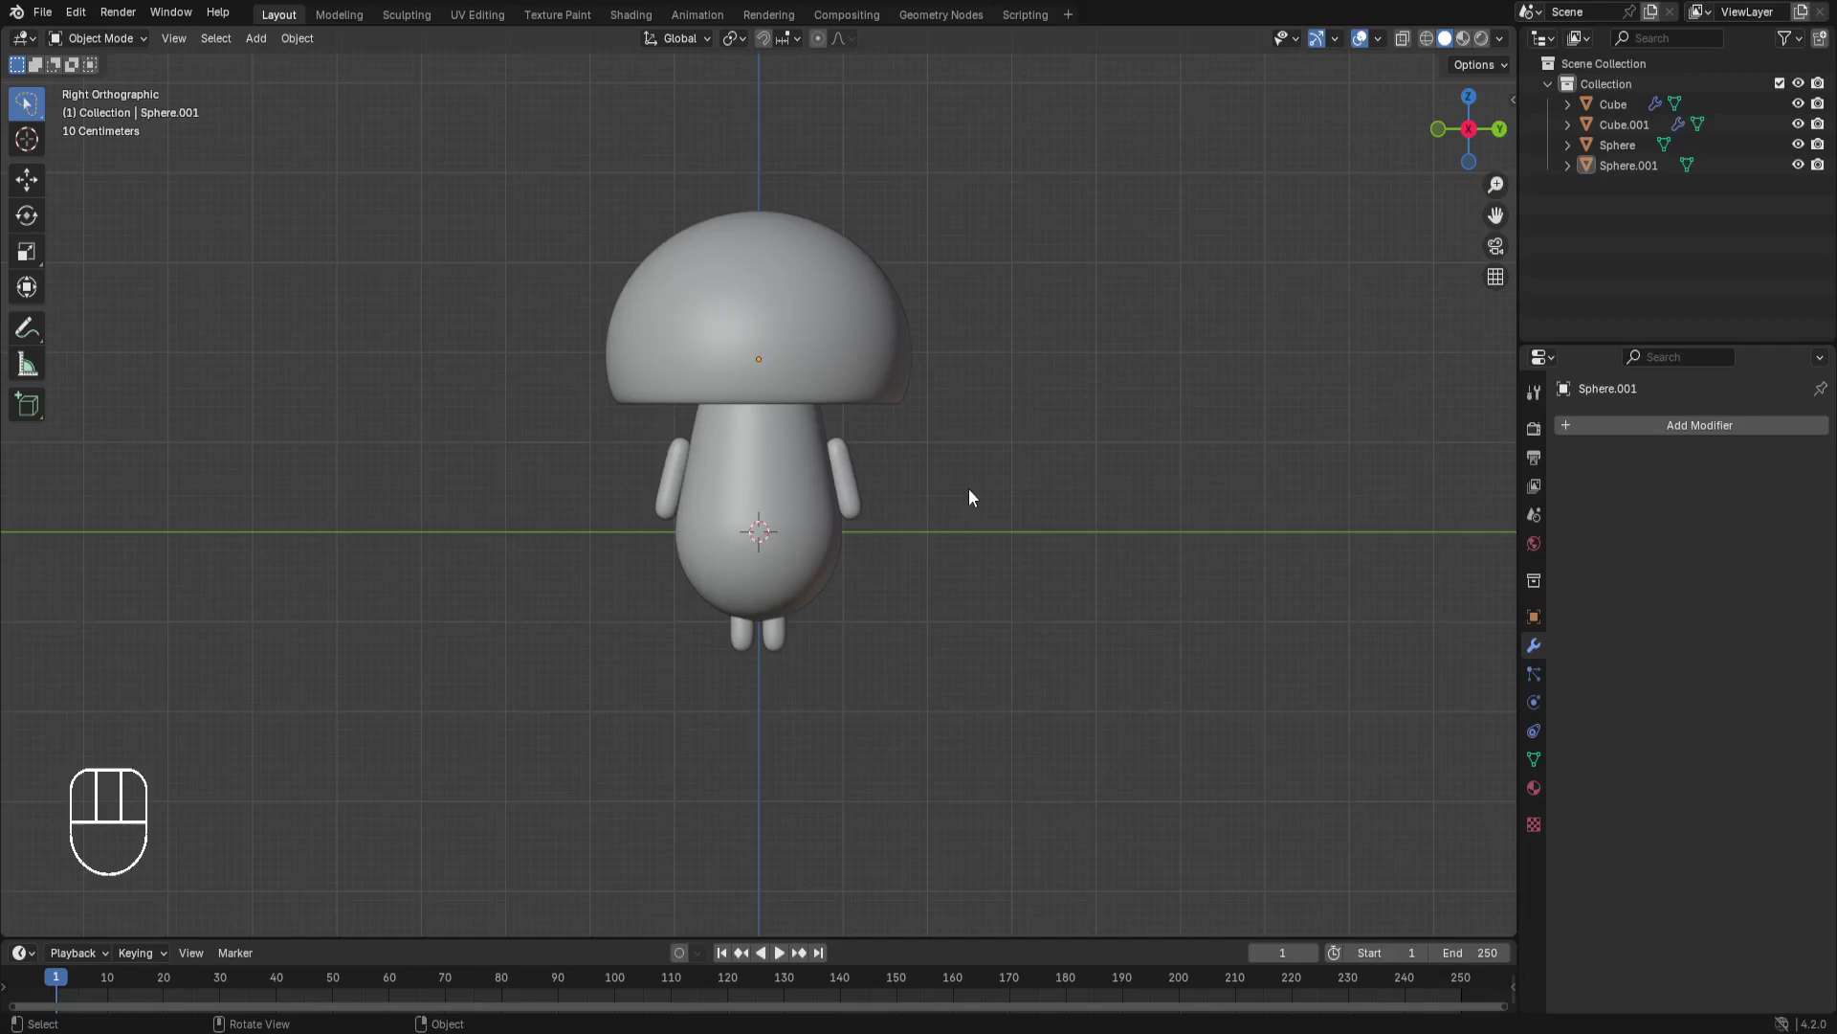
Add a cube beside the character and round it off with a Subdivision modifier.
key(shift+a)
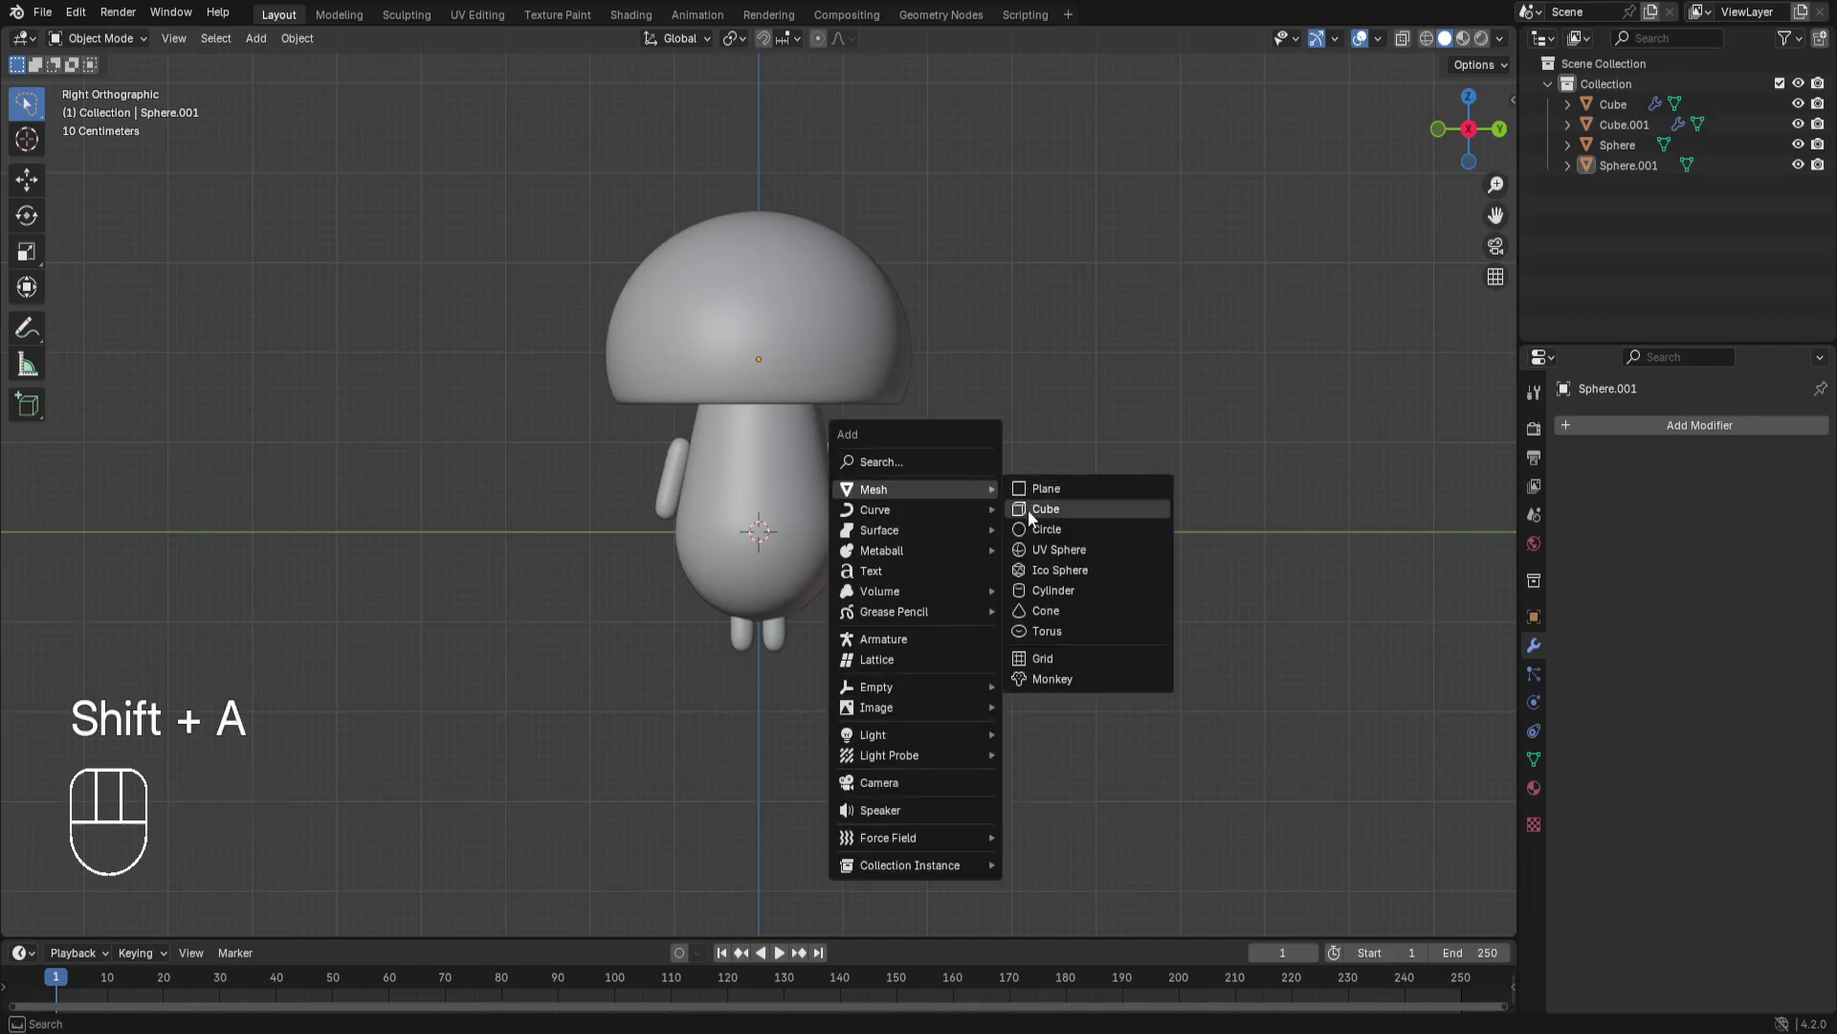
key(g)
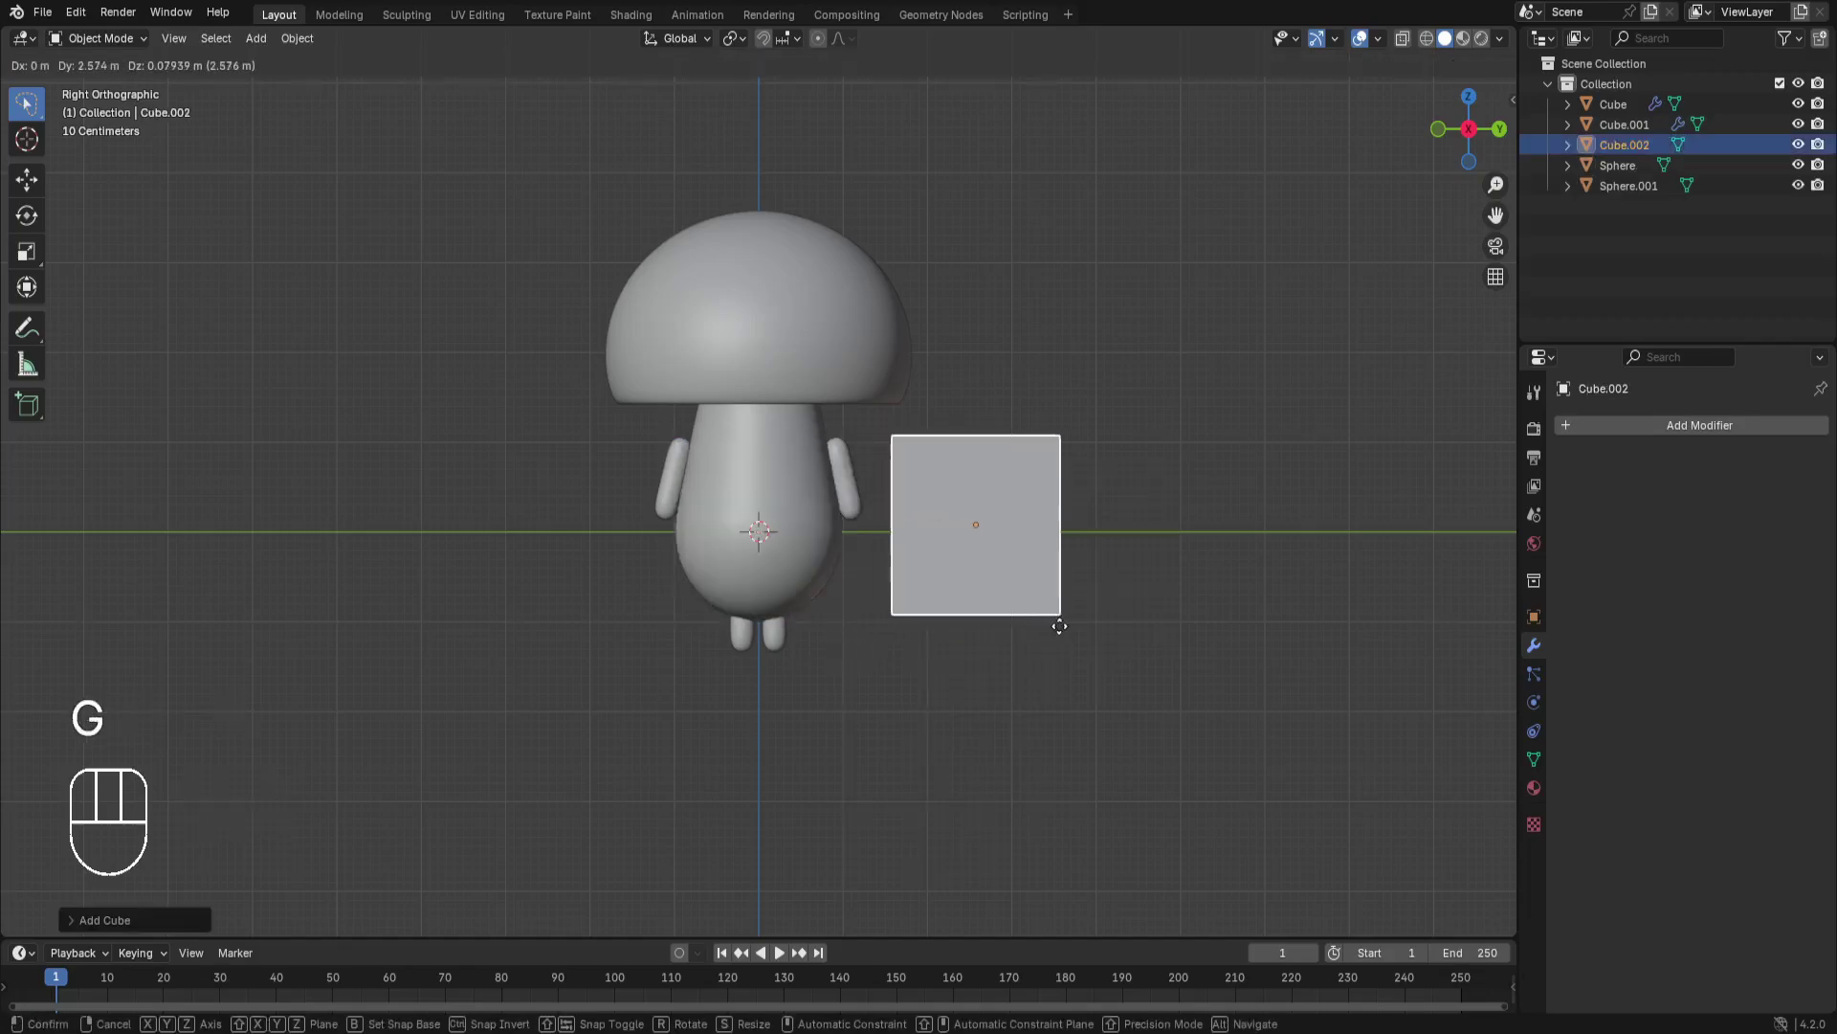
click(1078, 643)
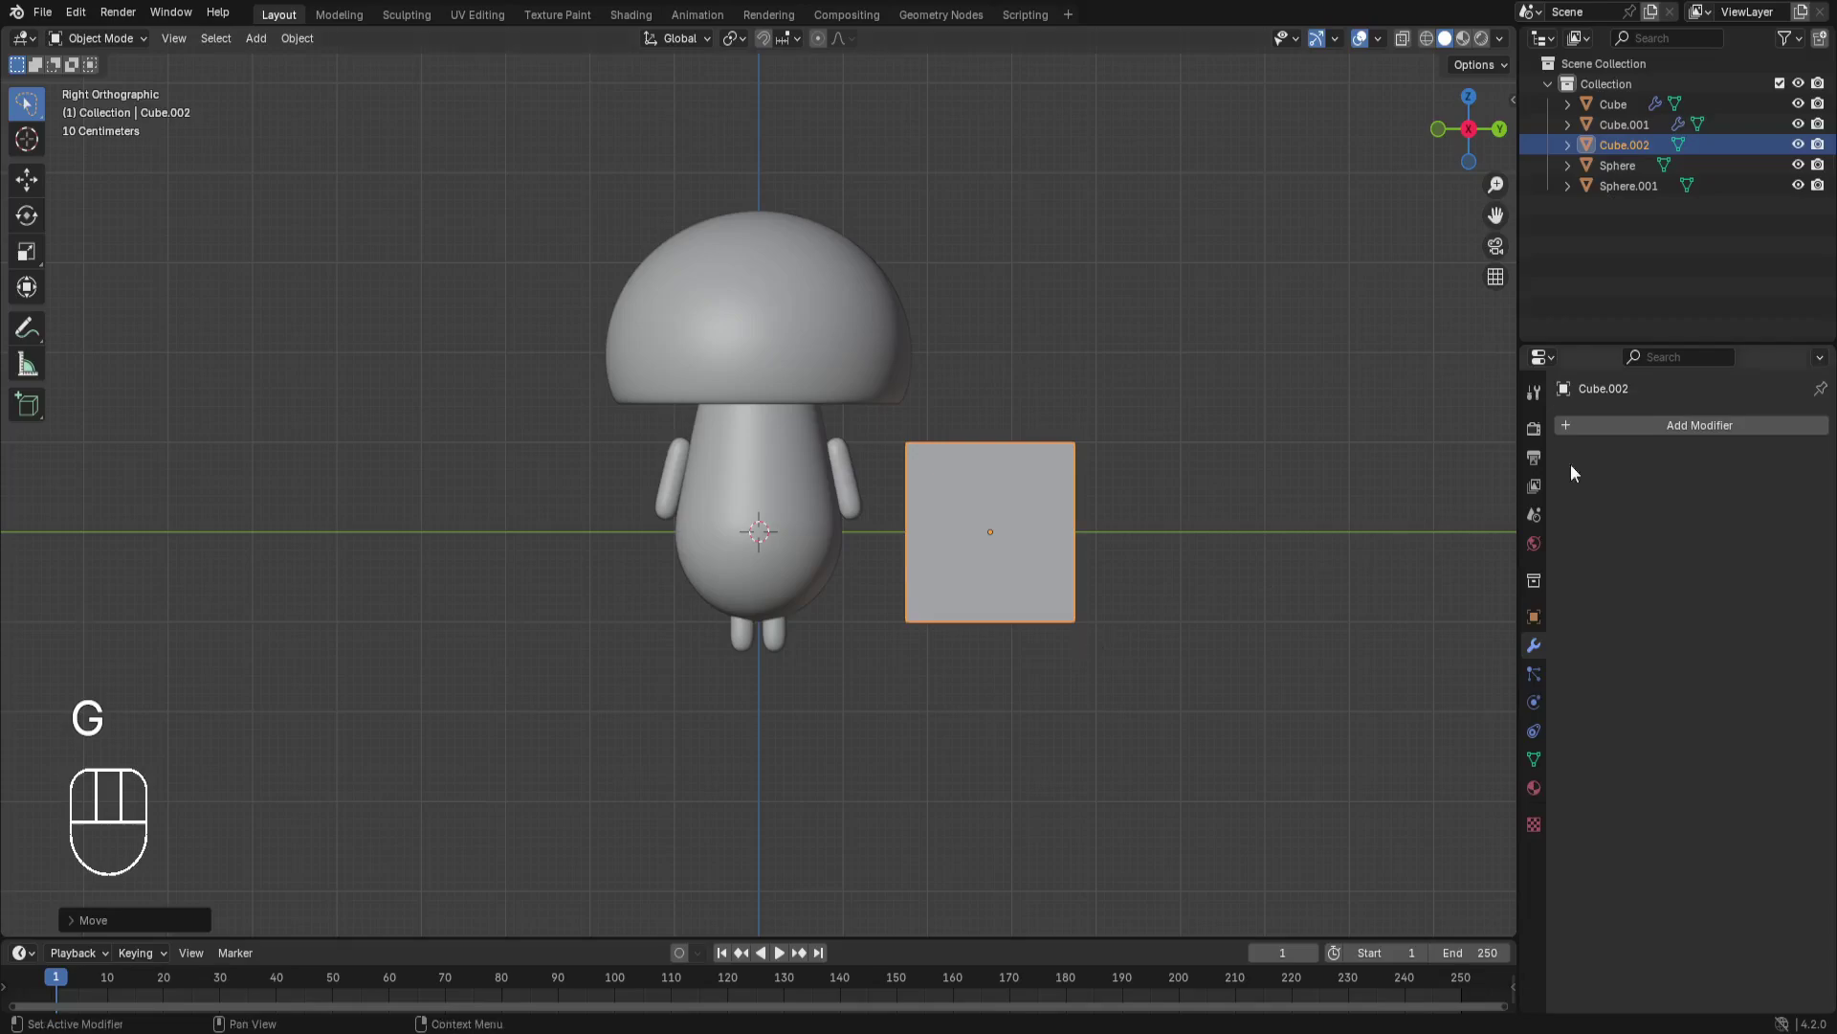
drag(1618, 435, 1706, 691)
click(1802, 526)
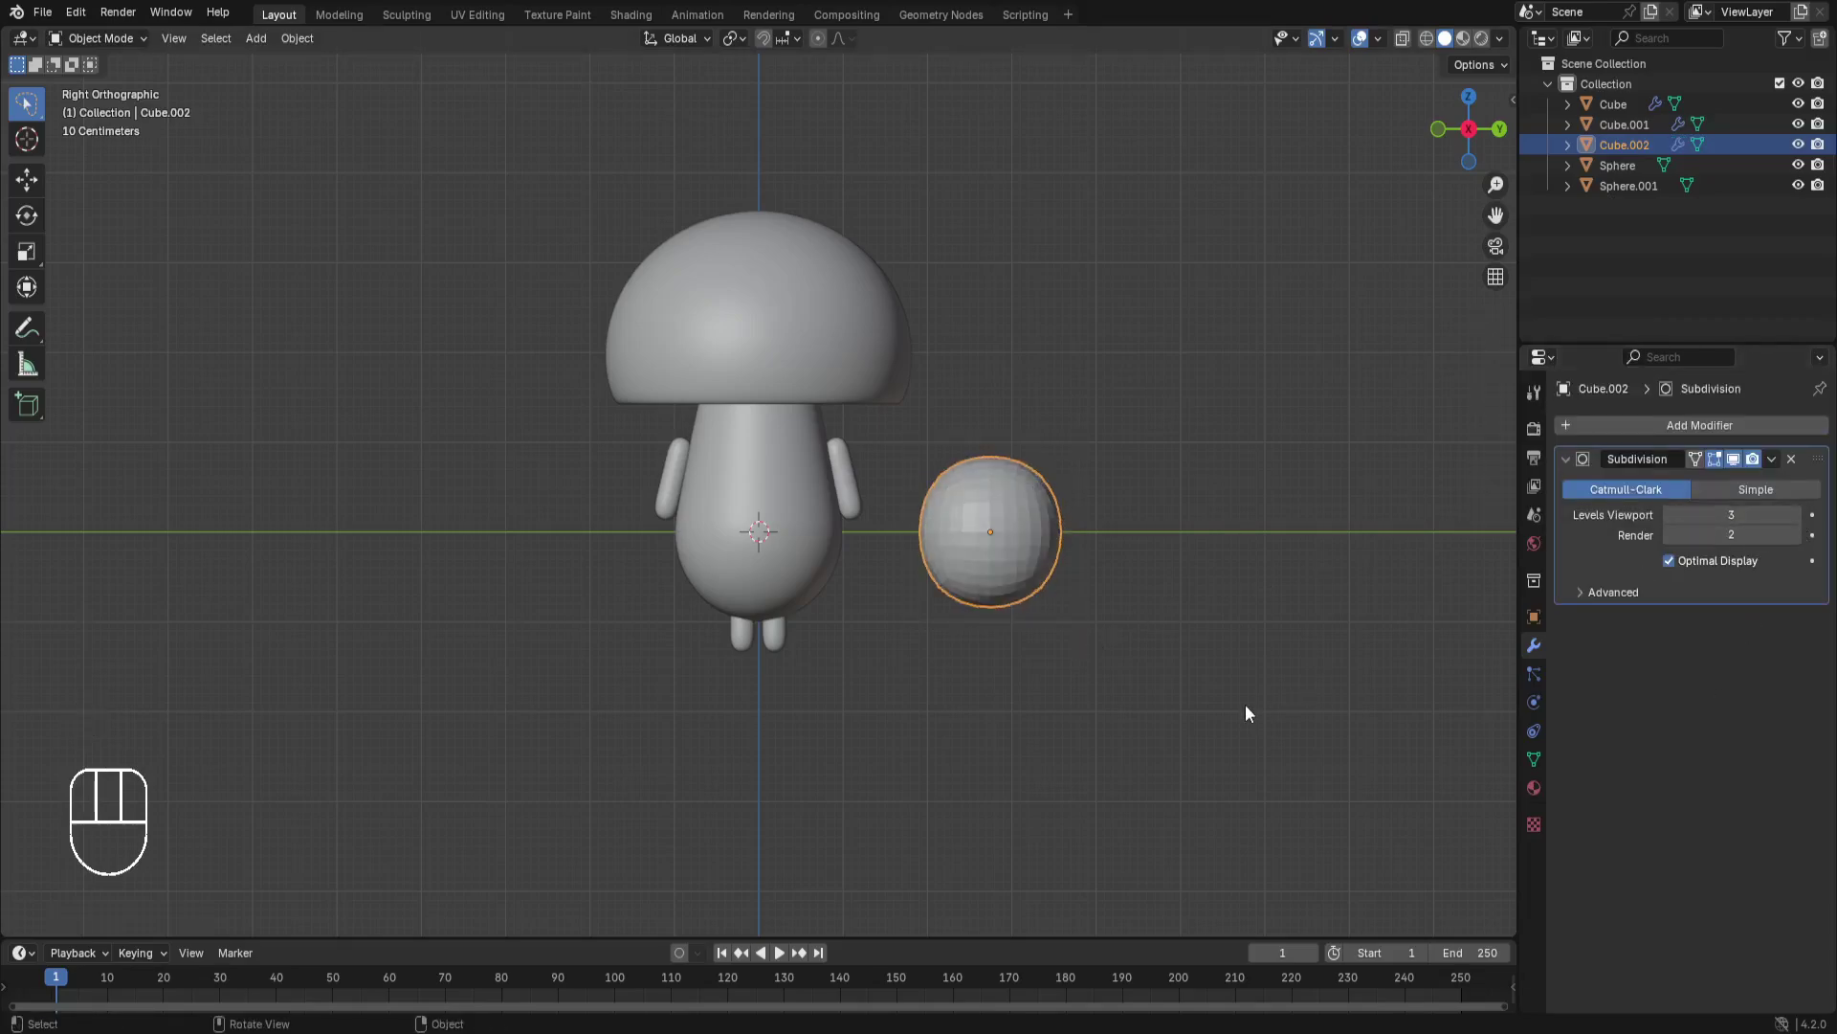
Squash the rounded cube flat on Z into a small oval disc for the cap spots.
key(Tab)
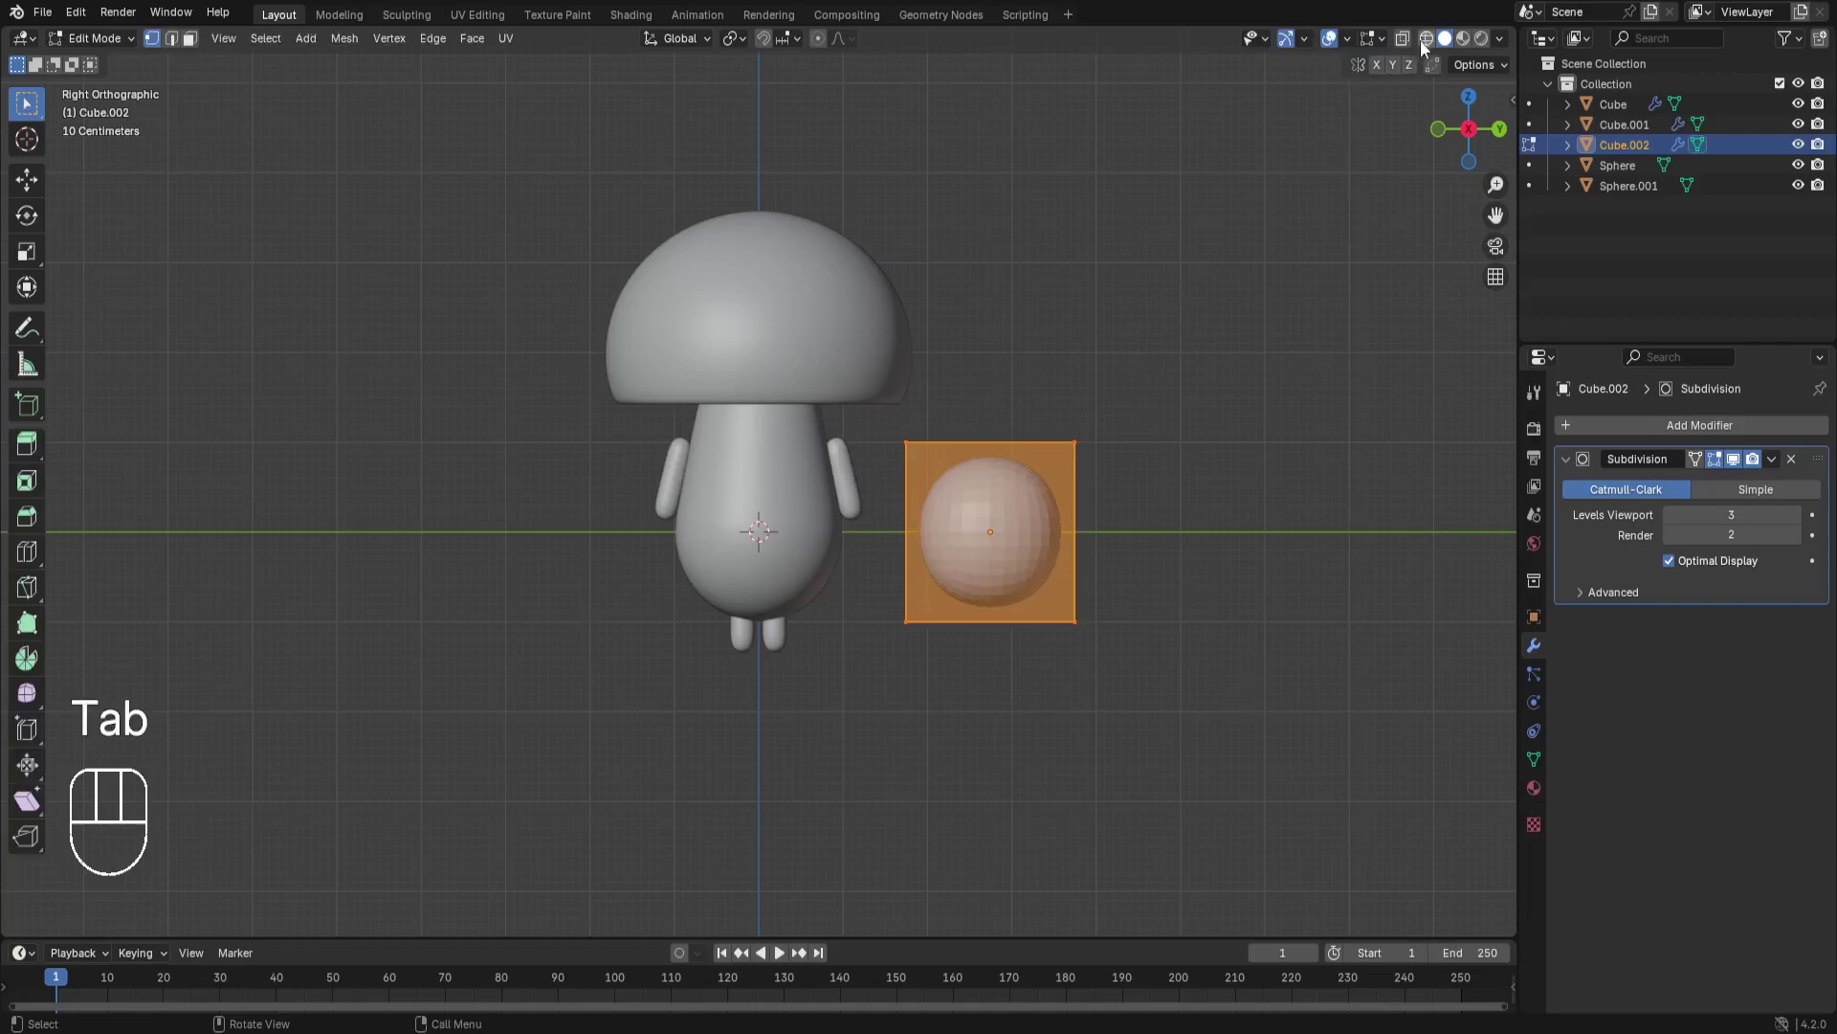
click(1415, 42)
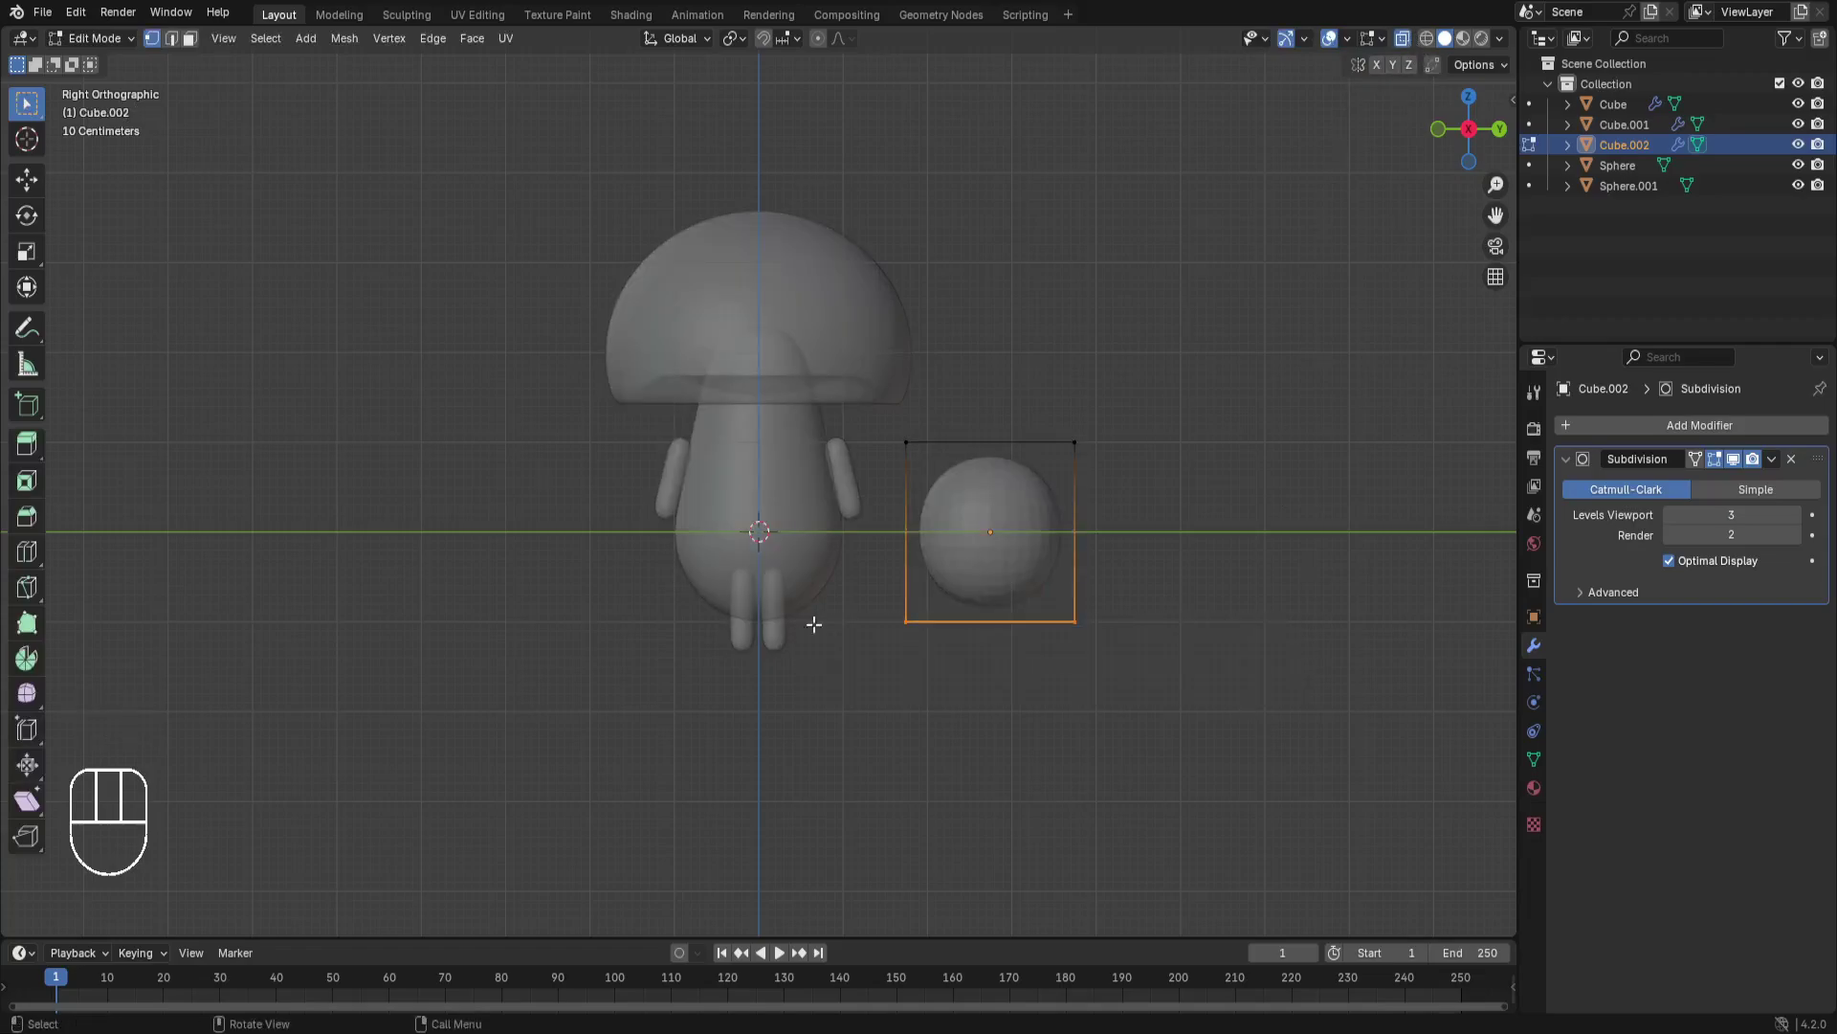
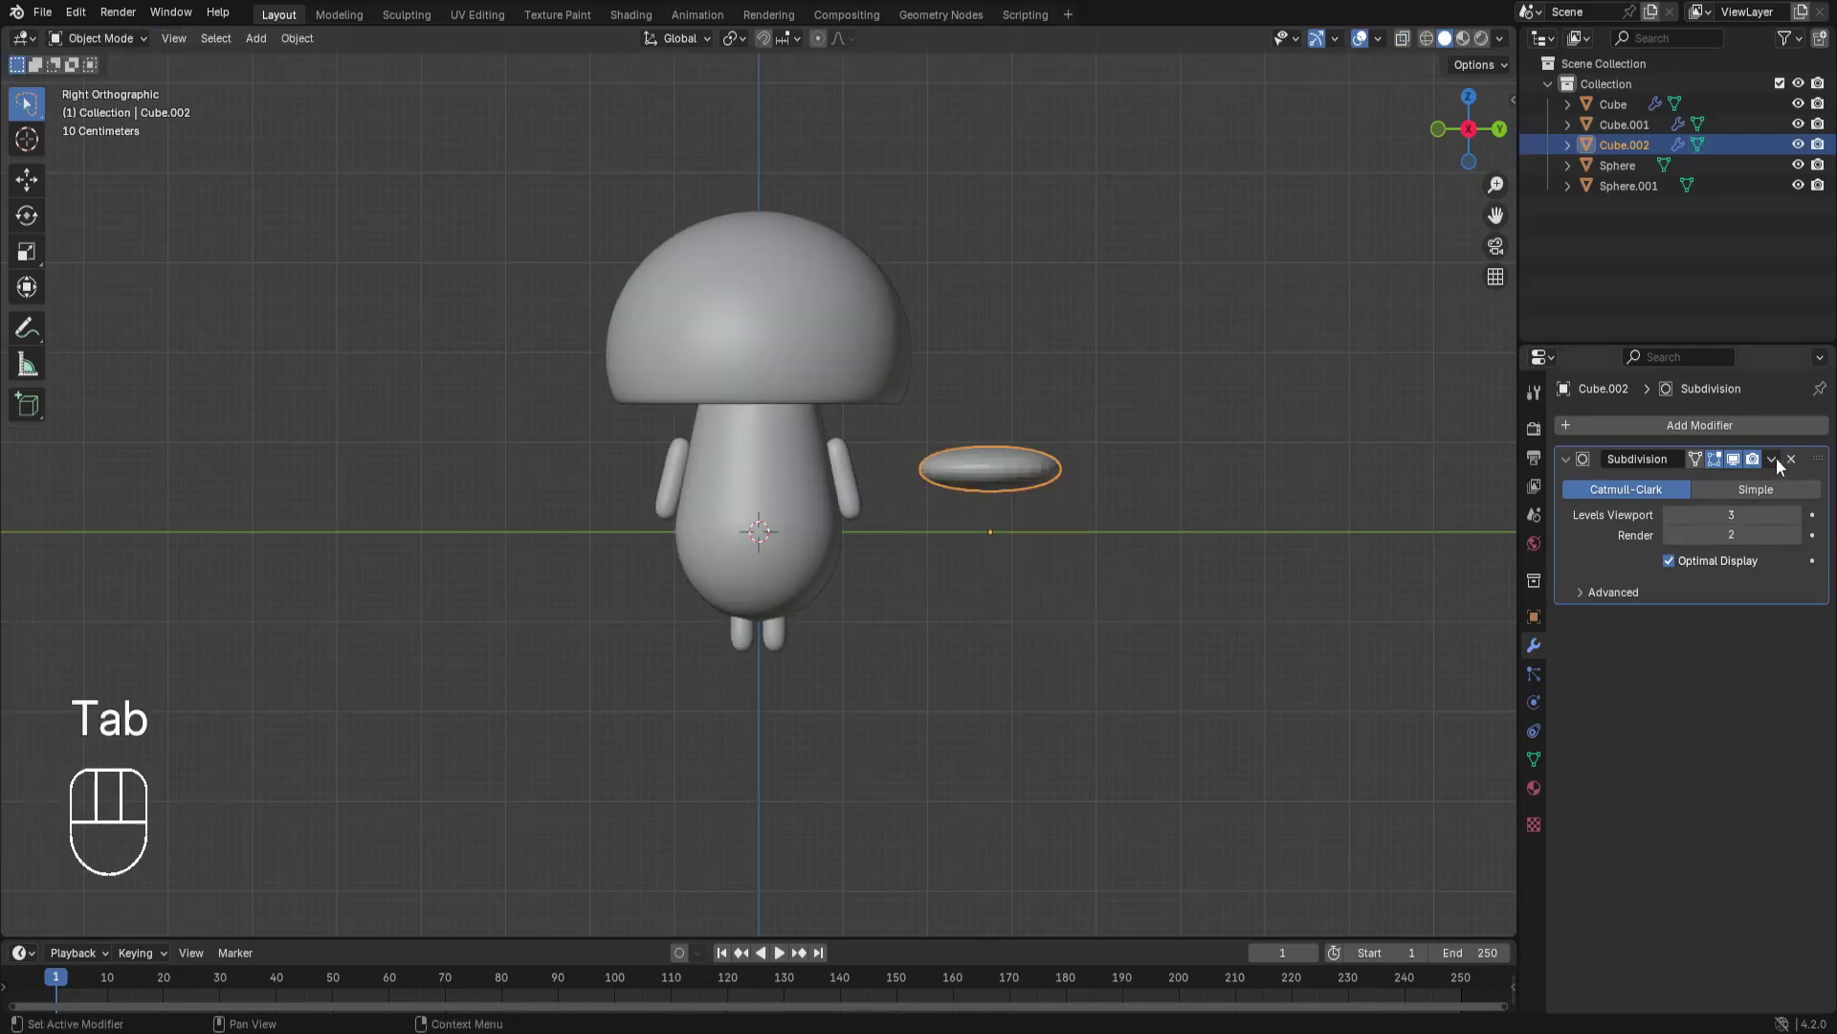
click(1782, 466)
key(w)
key(s)
key(s)
click(1079, 524)
click(886, 379)
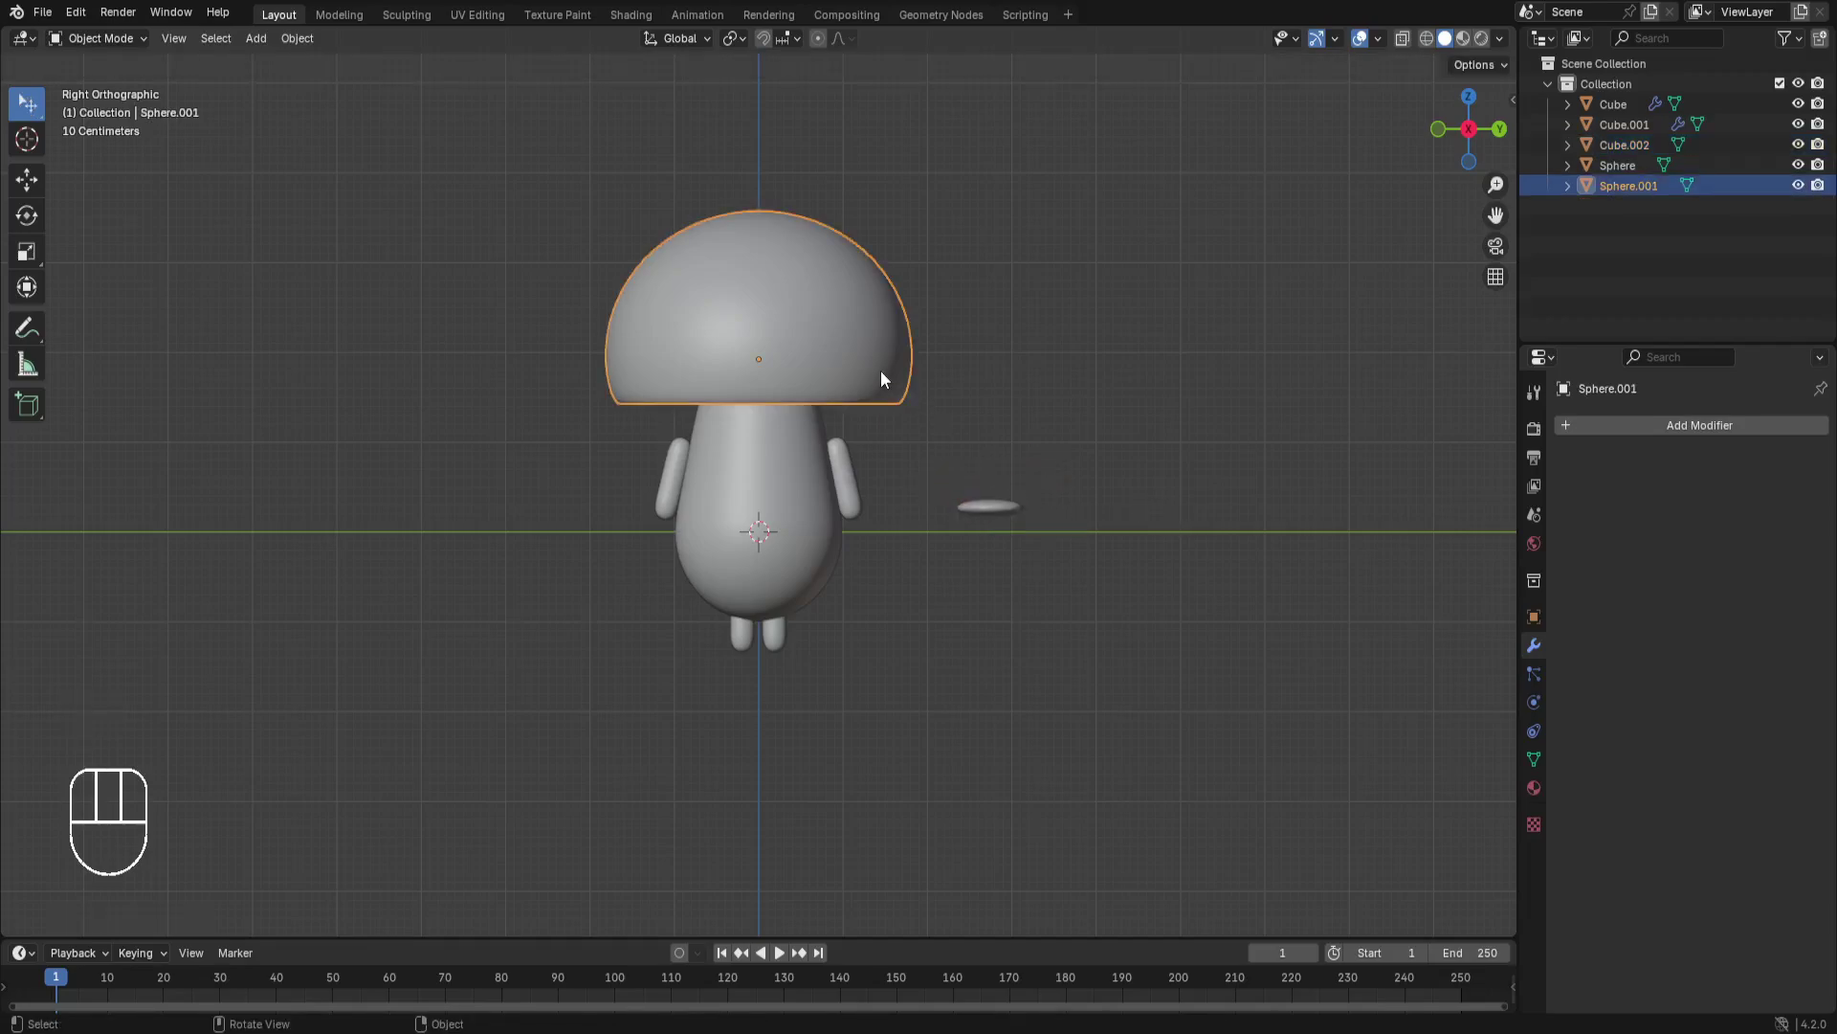
Snap the disc onto the cap surface with face snapping and duplicate it as another spot.
drag(802, 53, 990, 517)
key(w)
drag(991, 517, 1098, 607)
click(780, 321)
key(g)
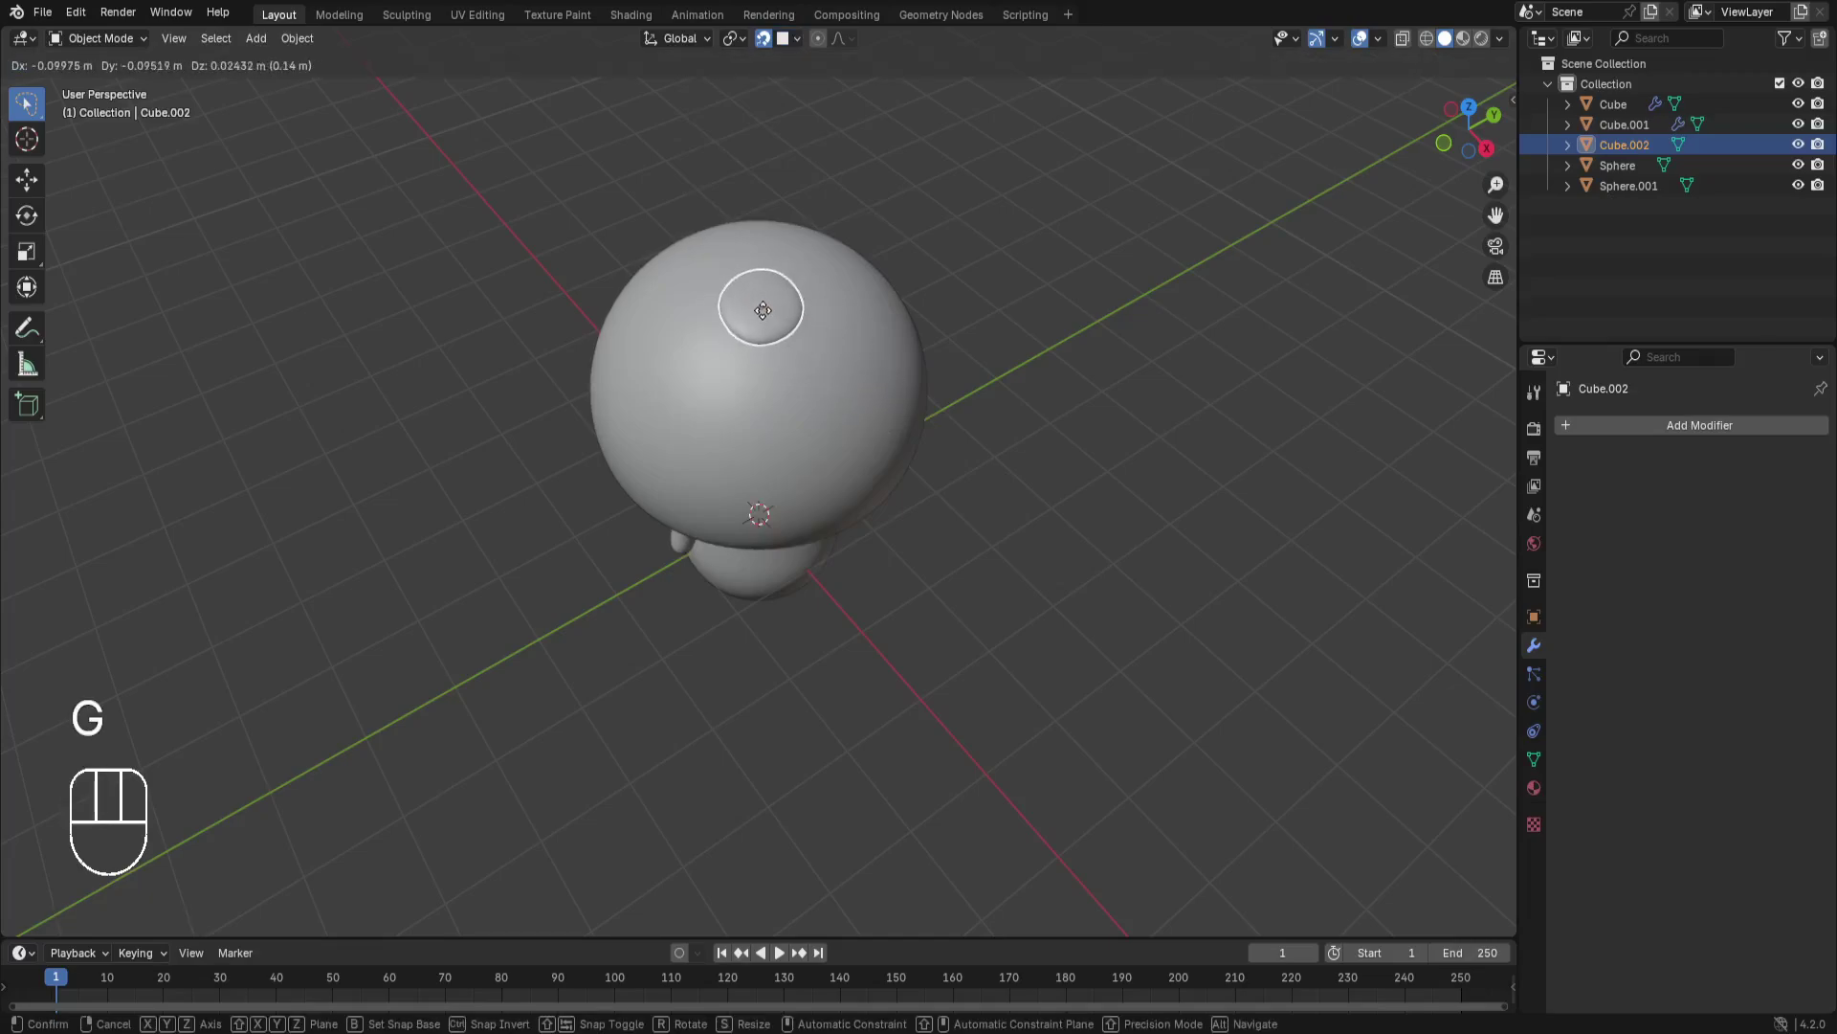
key(shift+s)
key(shift+d)
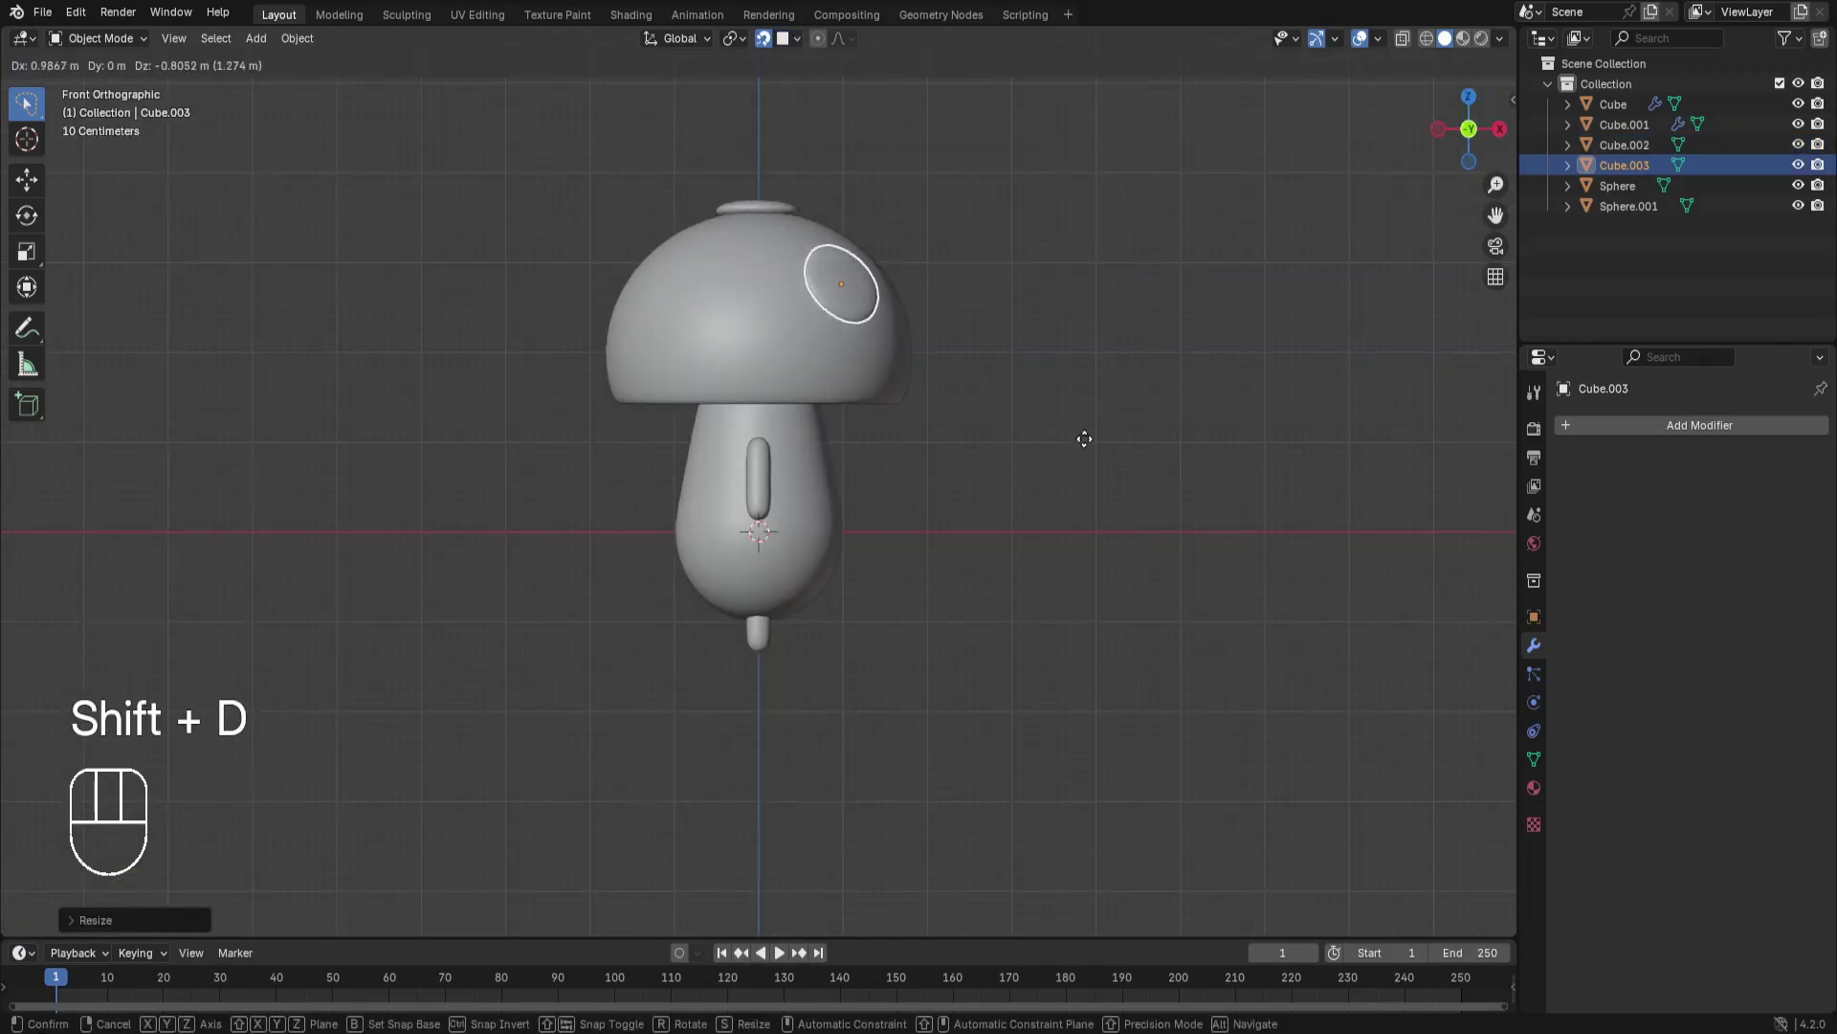
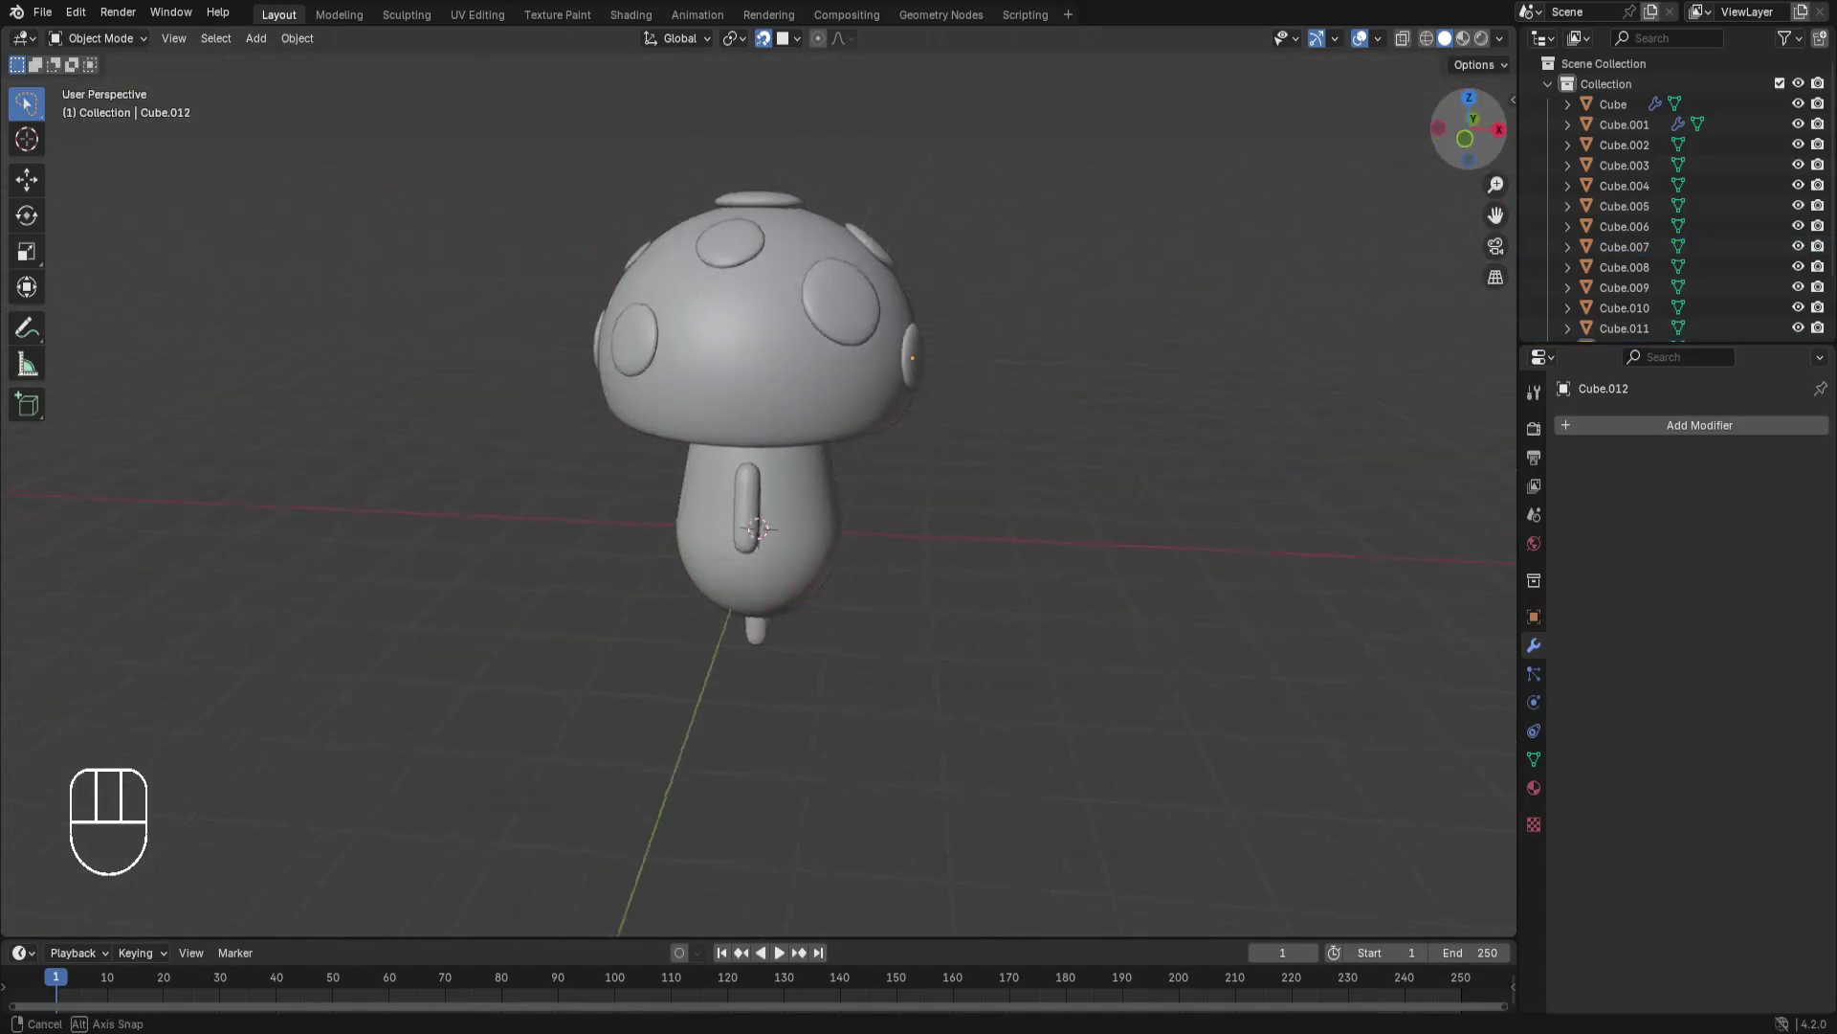
Duplicate, scale and grab-move a spot in right view to frame the body and cap.
key(shift+d)
key(s)
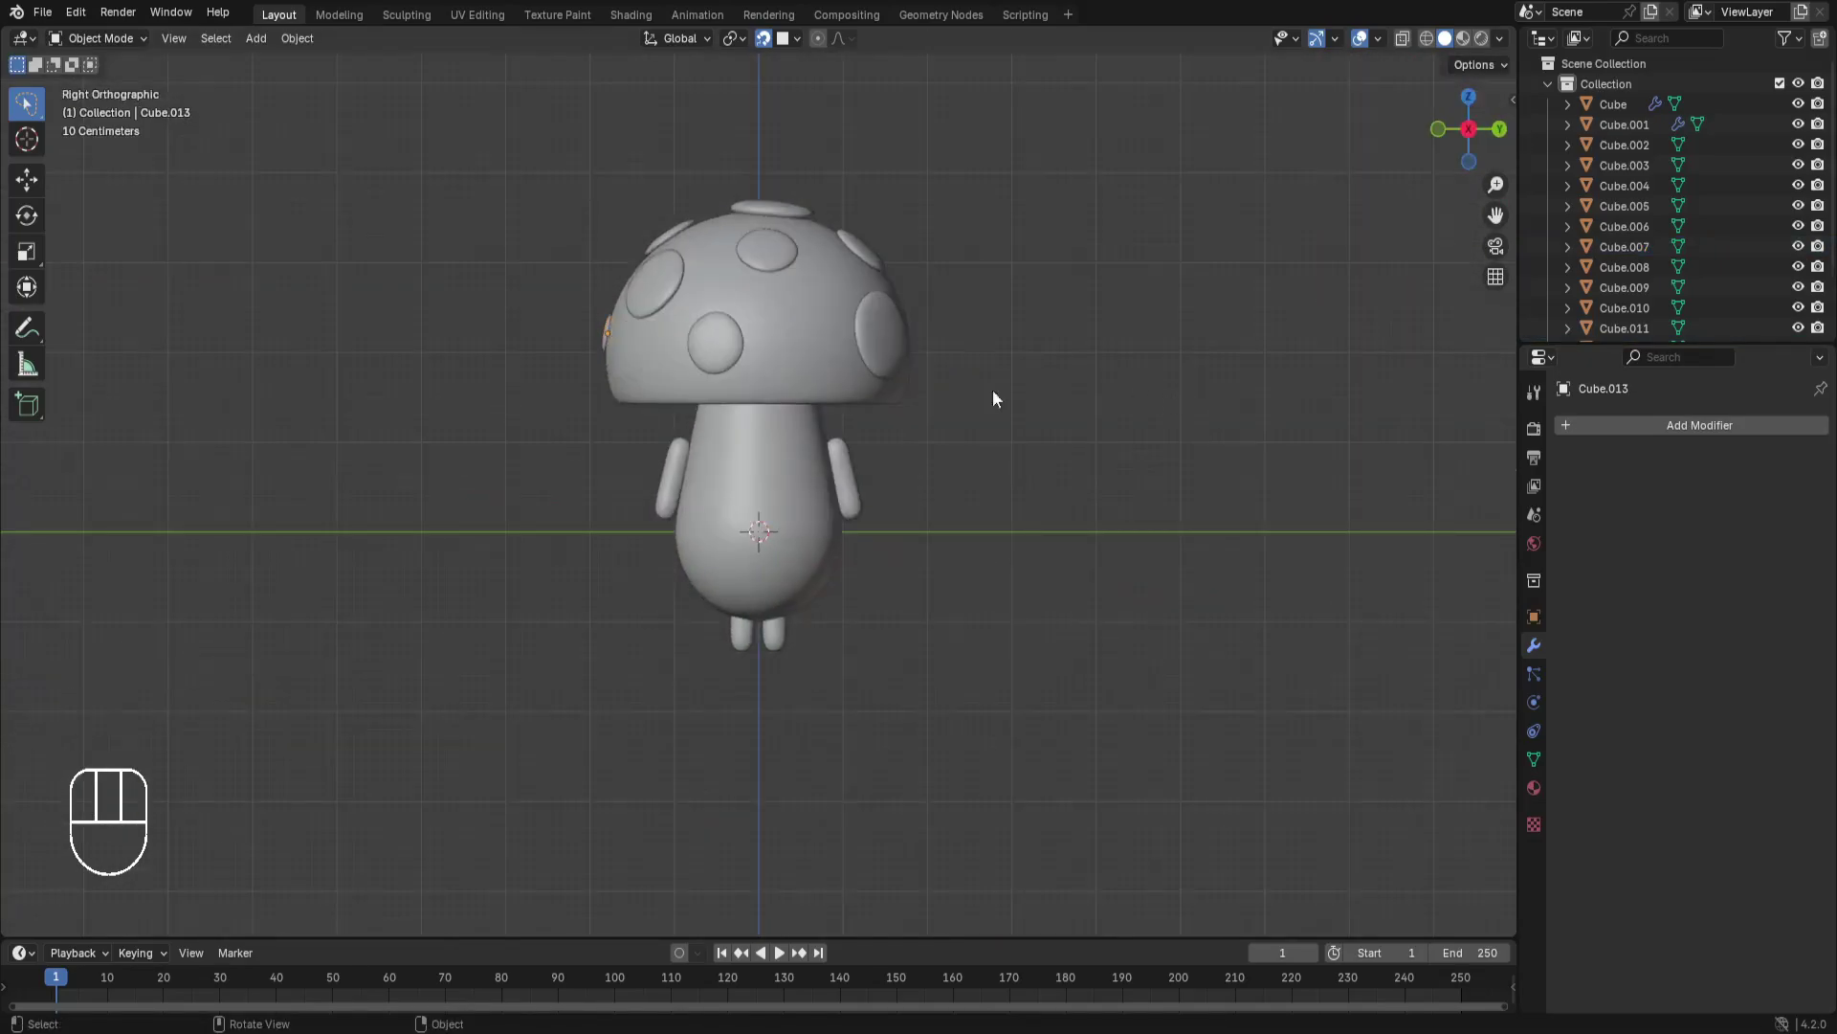
key(g)
click(752, 360)
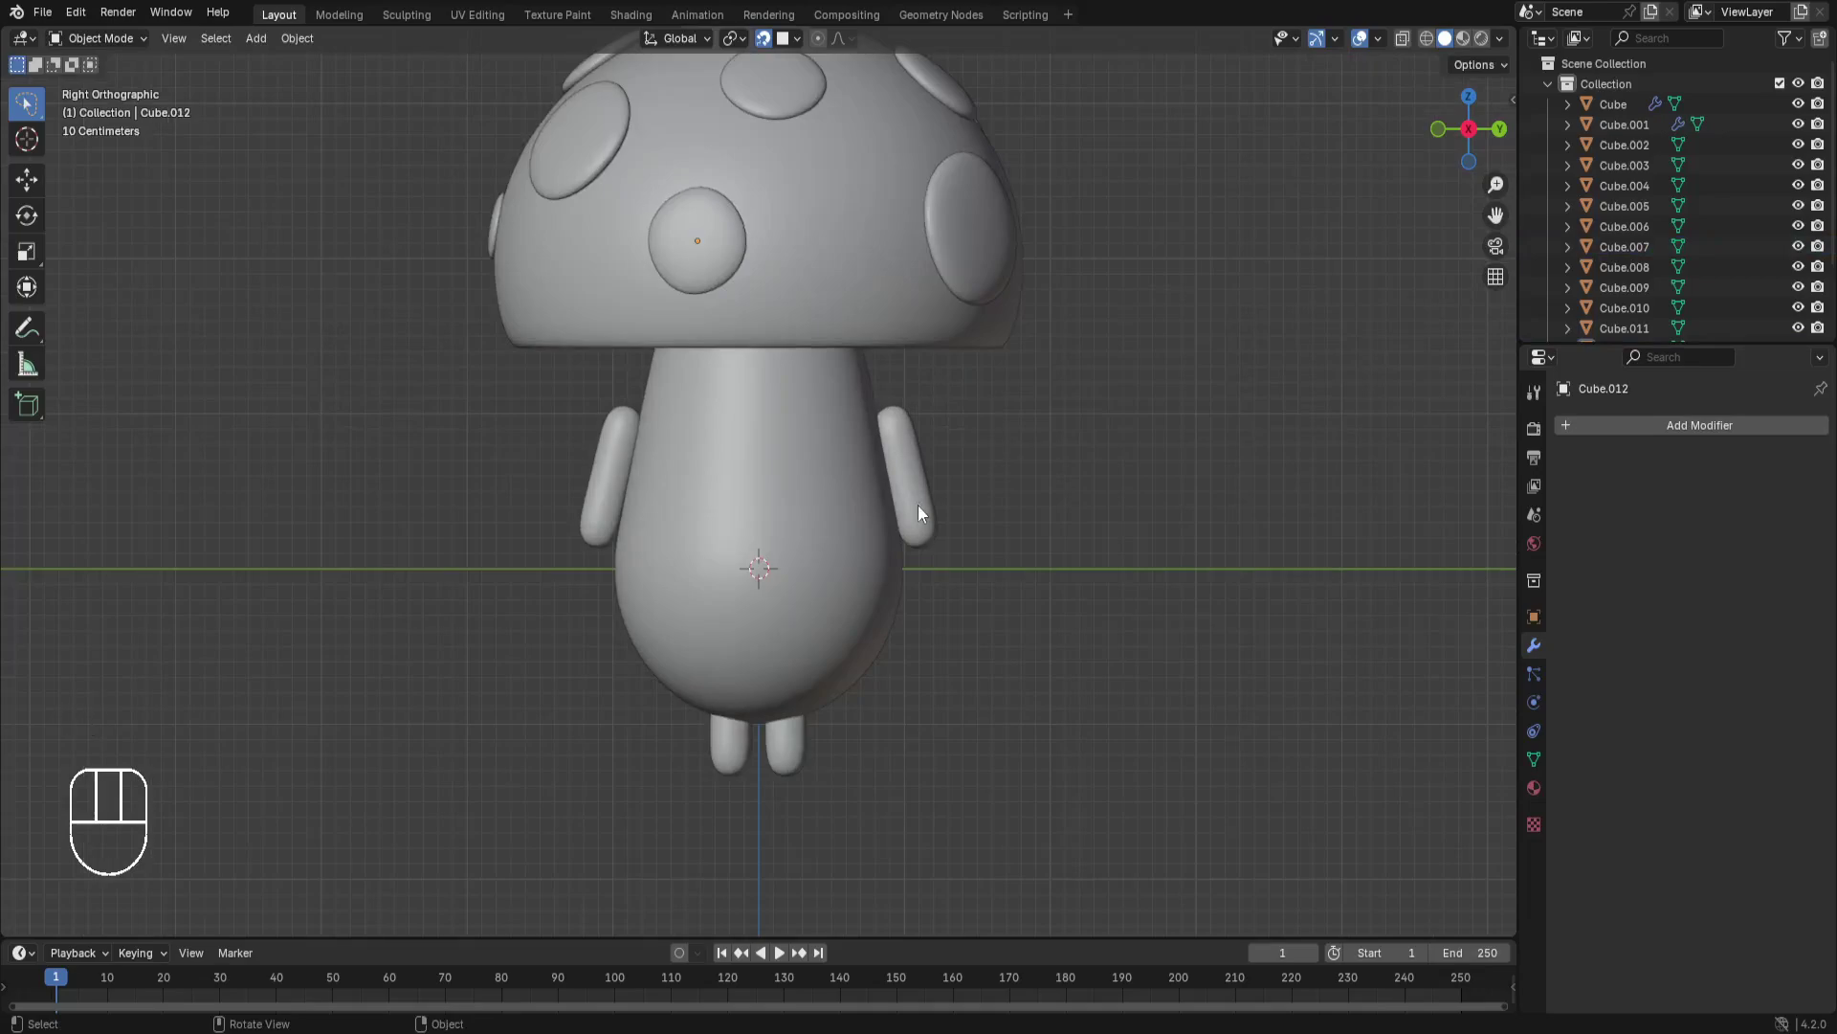
Duplicate a cap spot onto the upper front of the body and shrink it to eye size.
click(737, 245)
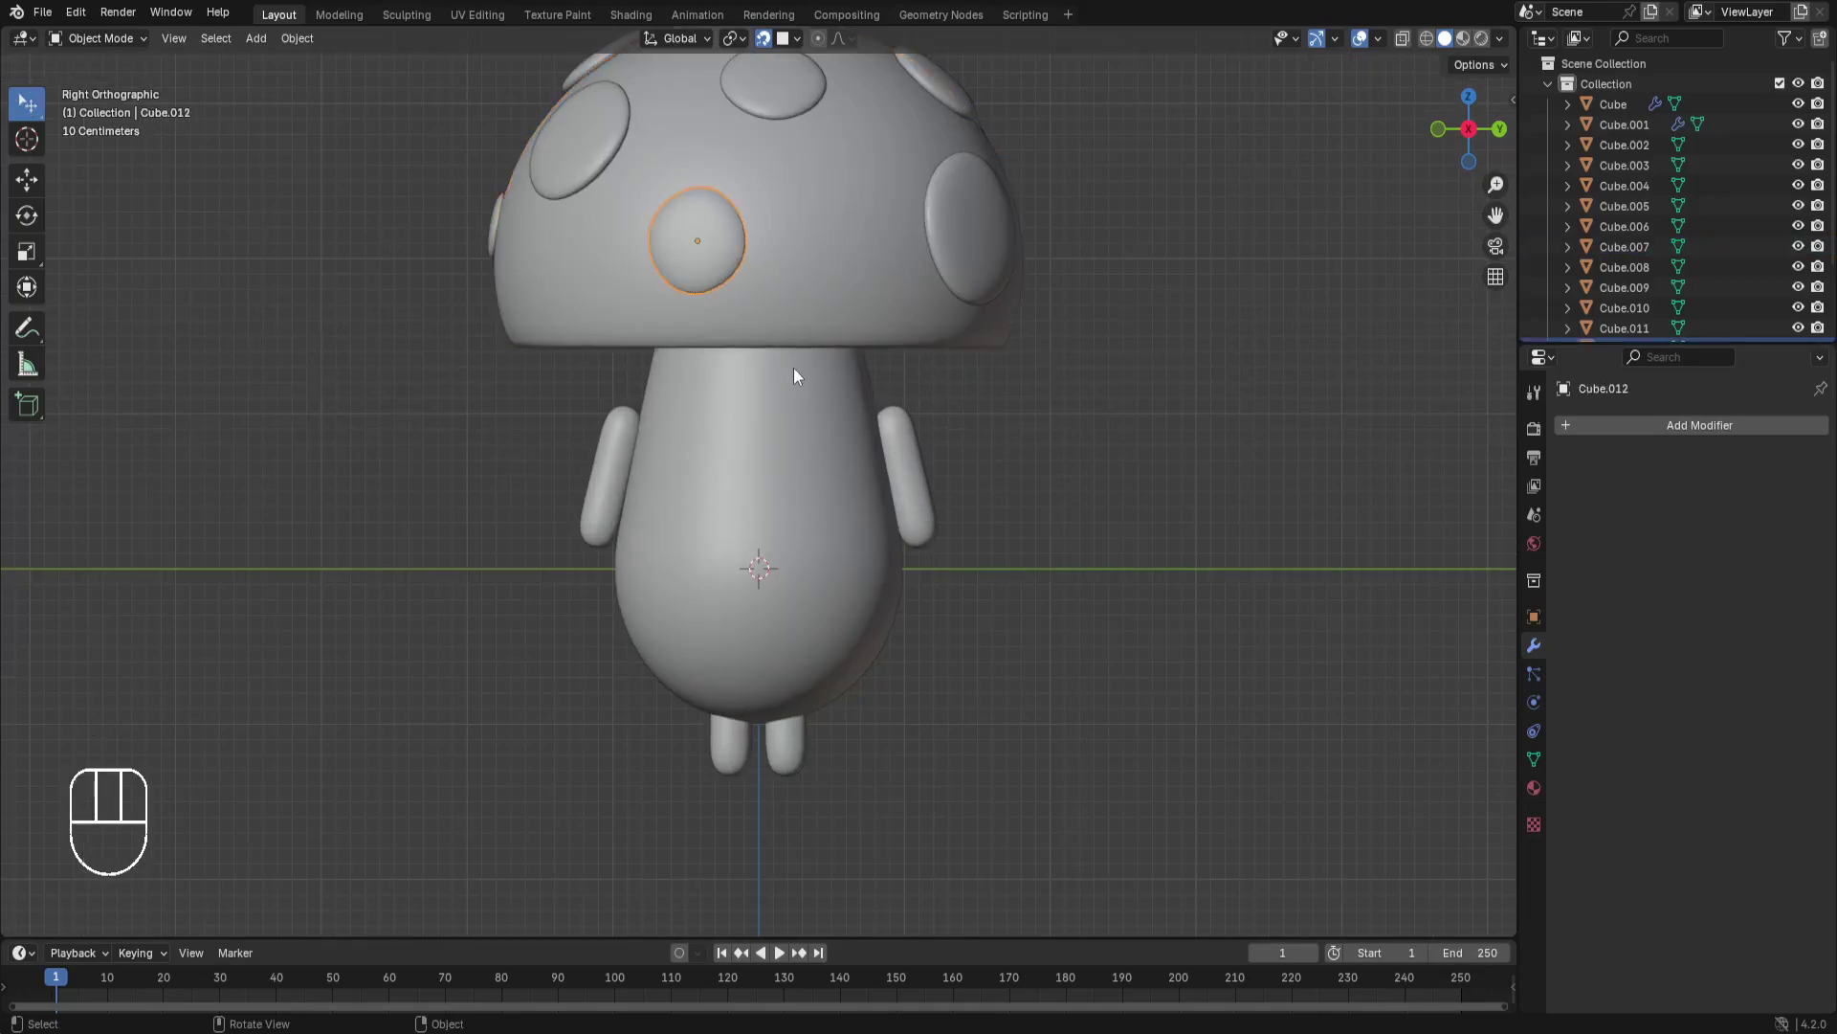
key(shift+d)
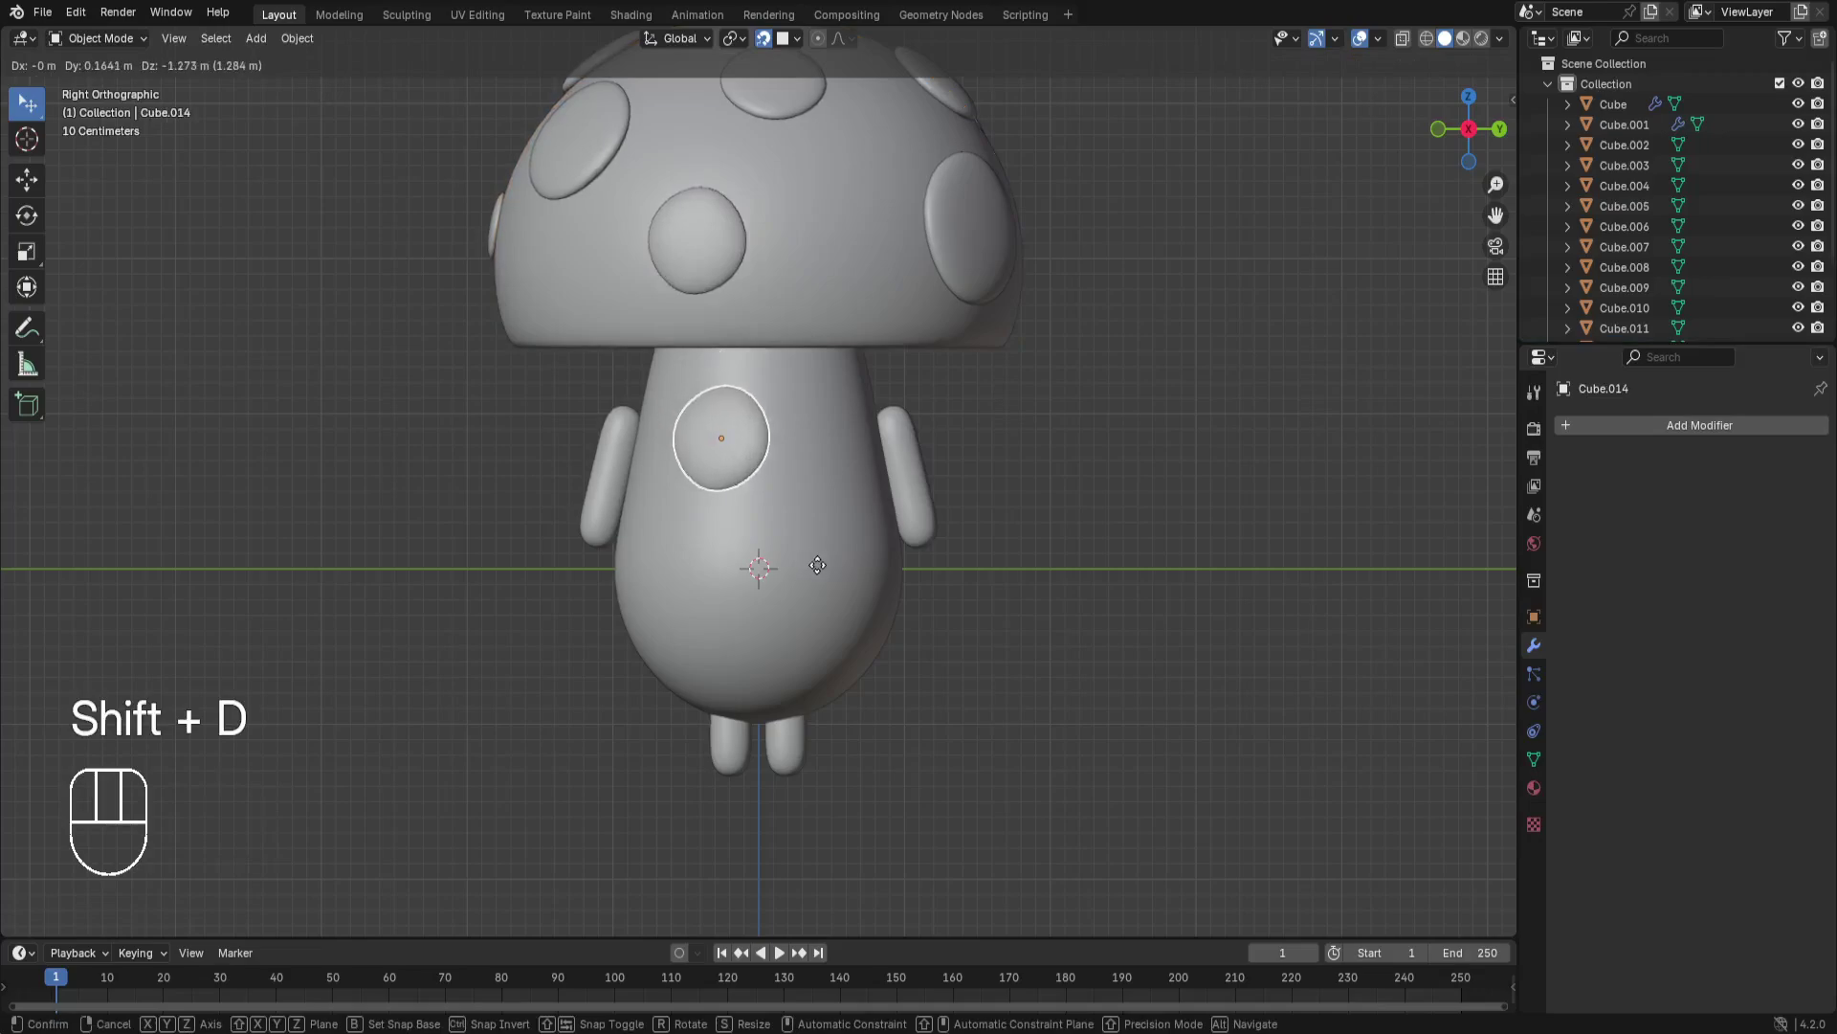
key(s)
click(839, 484)
key(s)
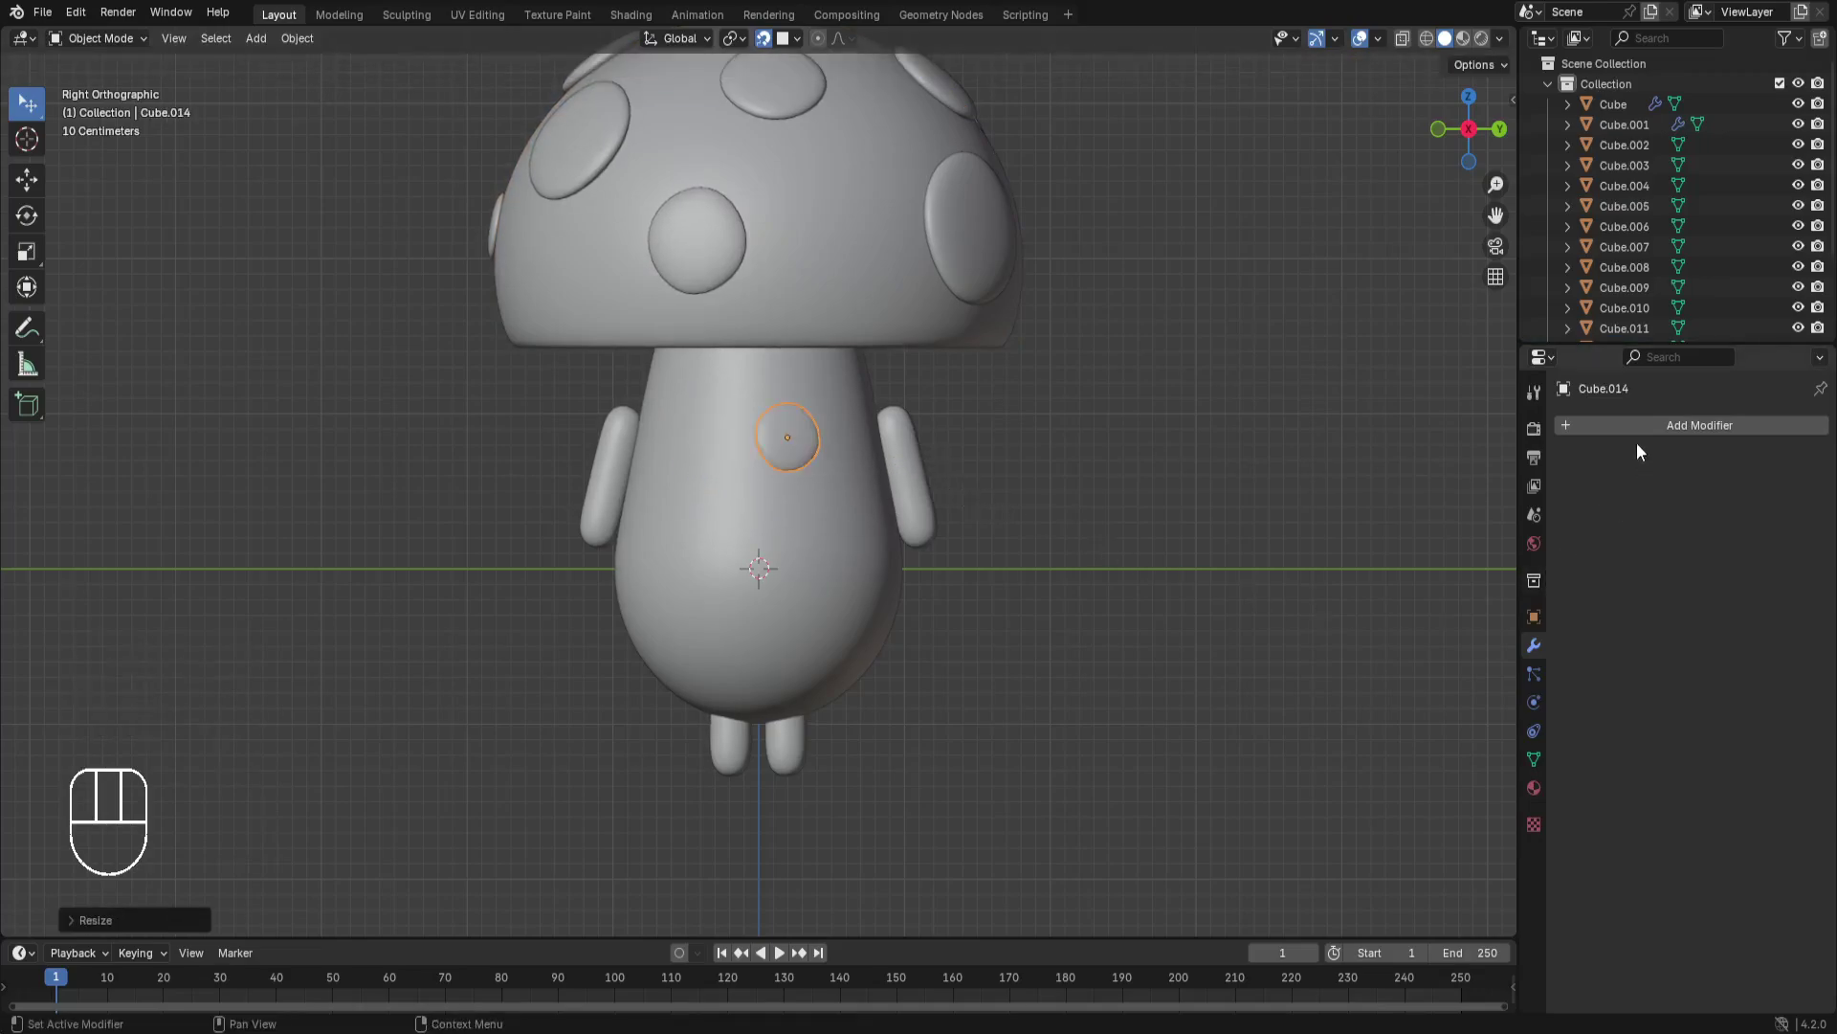
Give the eye disc a Mirror modifier with the body as Mirror Object.
drag(1640, 438, 1430, 582)
click(1734, 502)
click(1704, 501)
click(1807, 567)
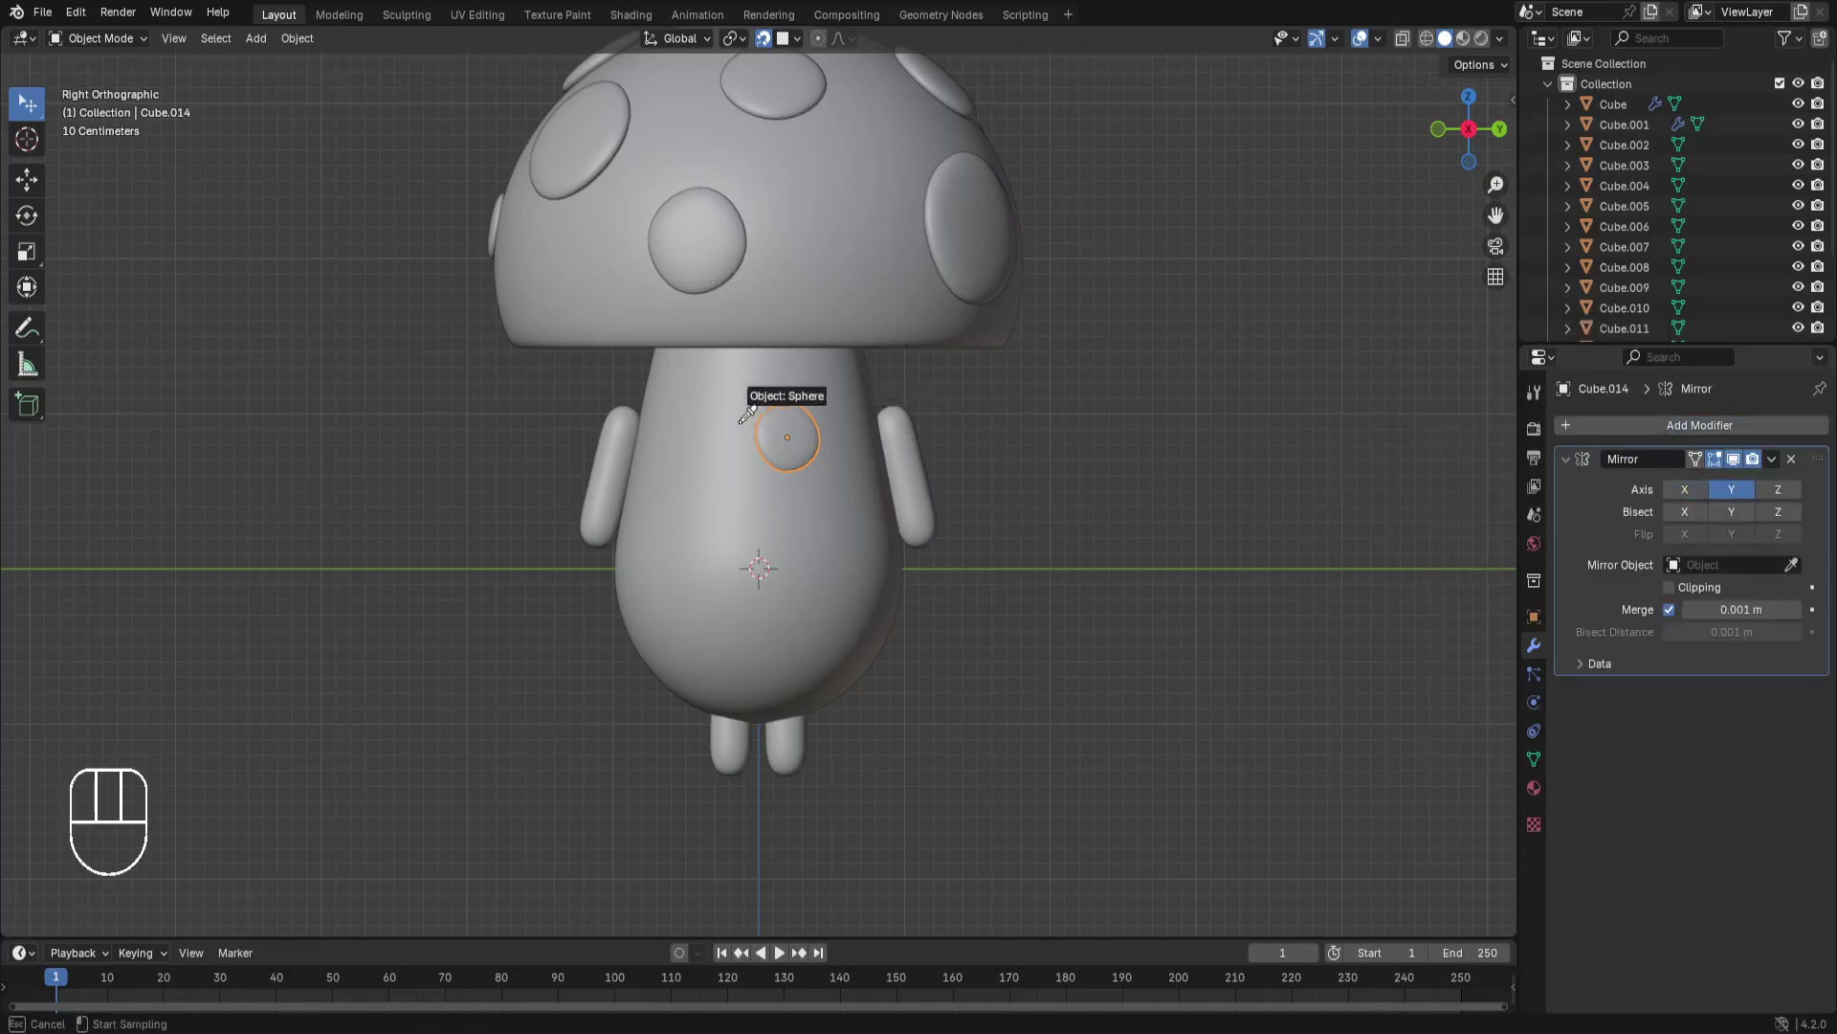
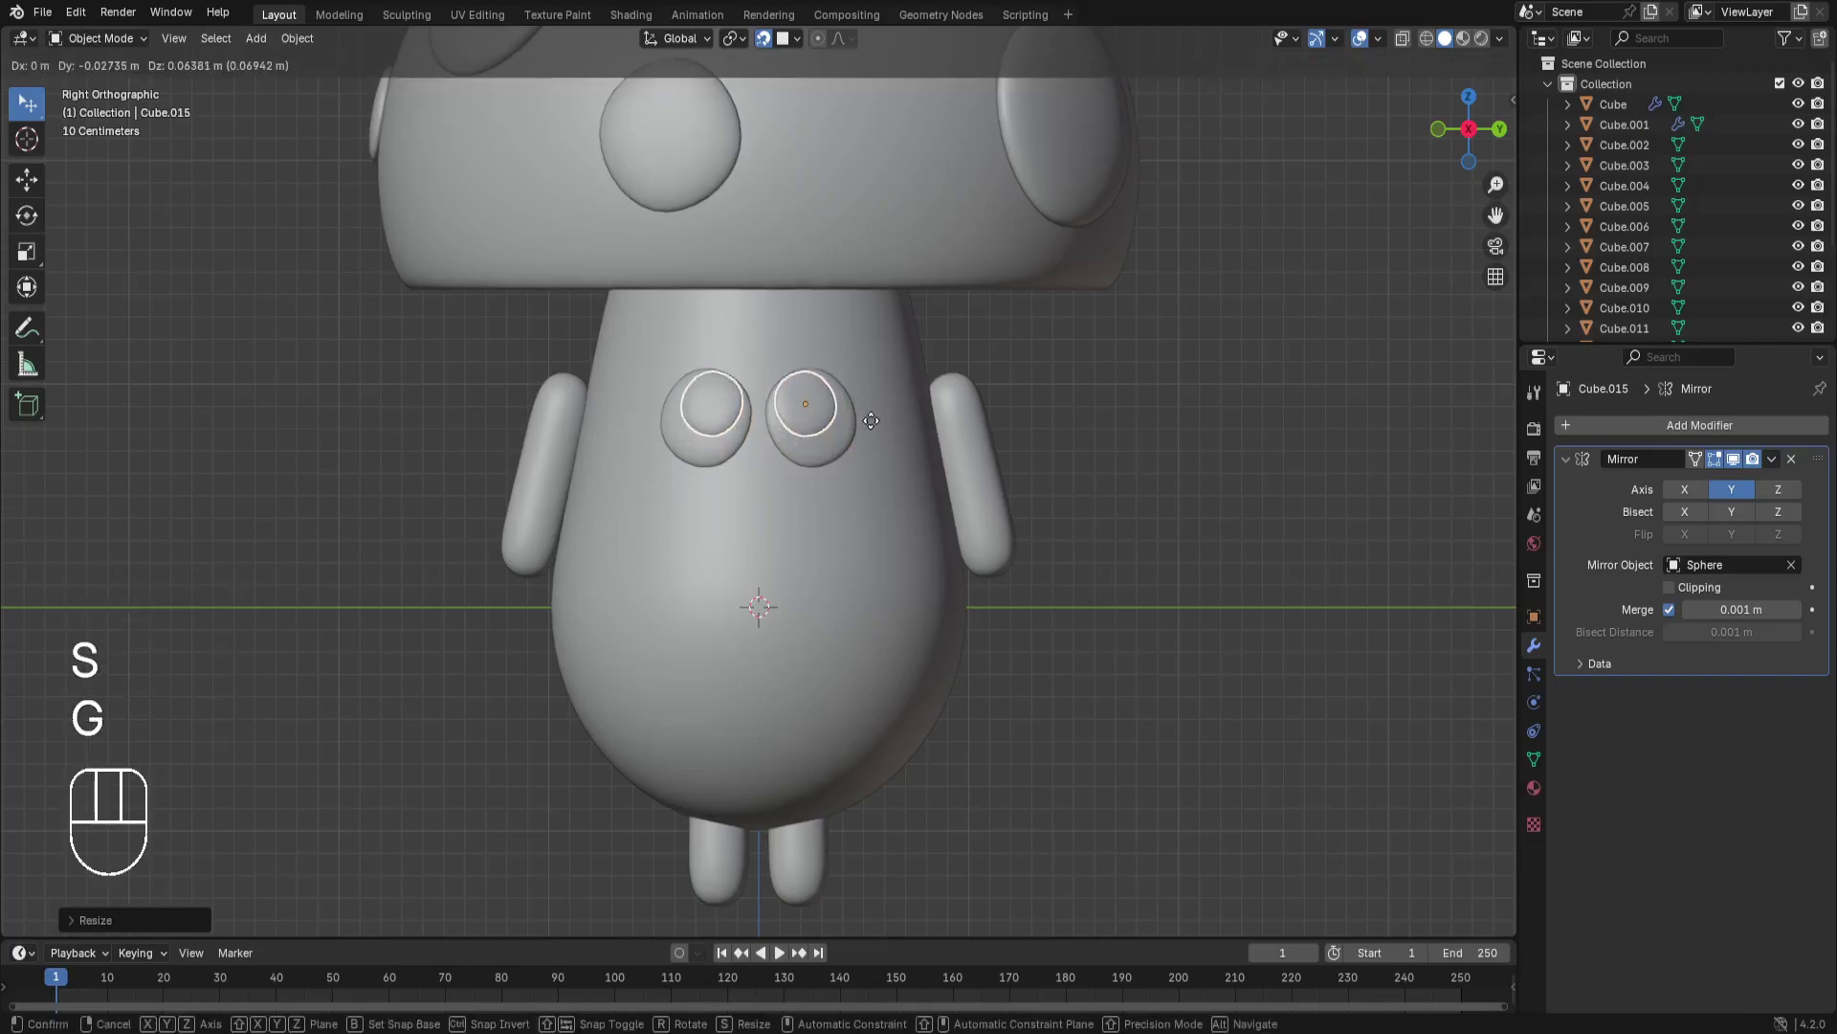
Place a smaller pupil inside the eye and add a NURBS path curve.
click(1237, 432)
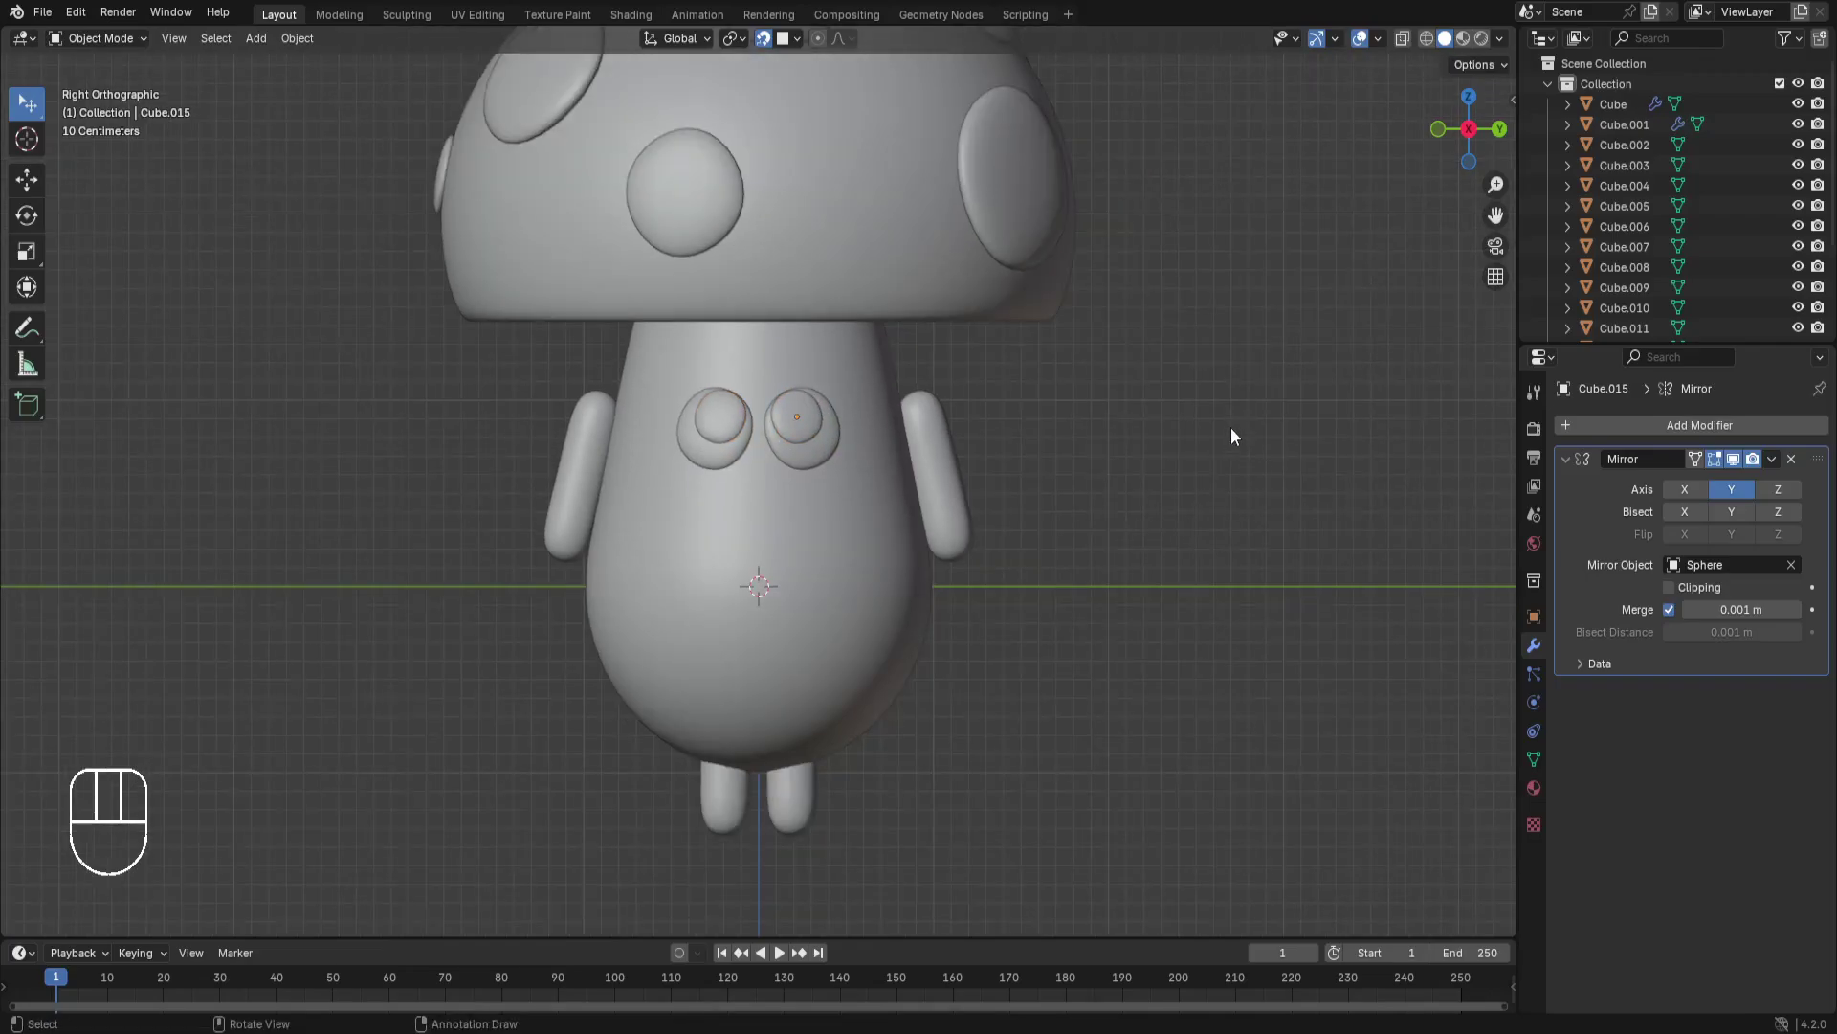
key(Tab)
key(Delete)
key(shift+a)
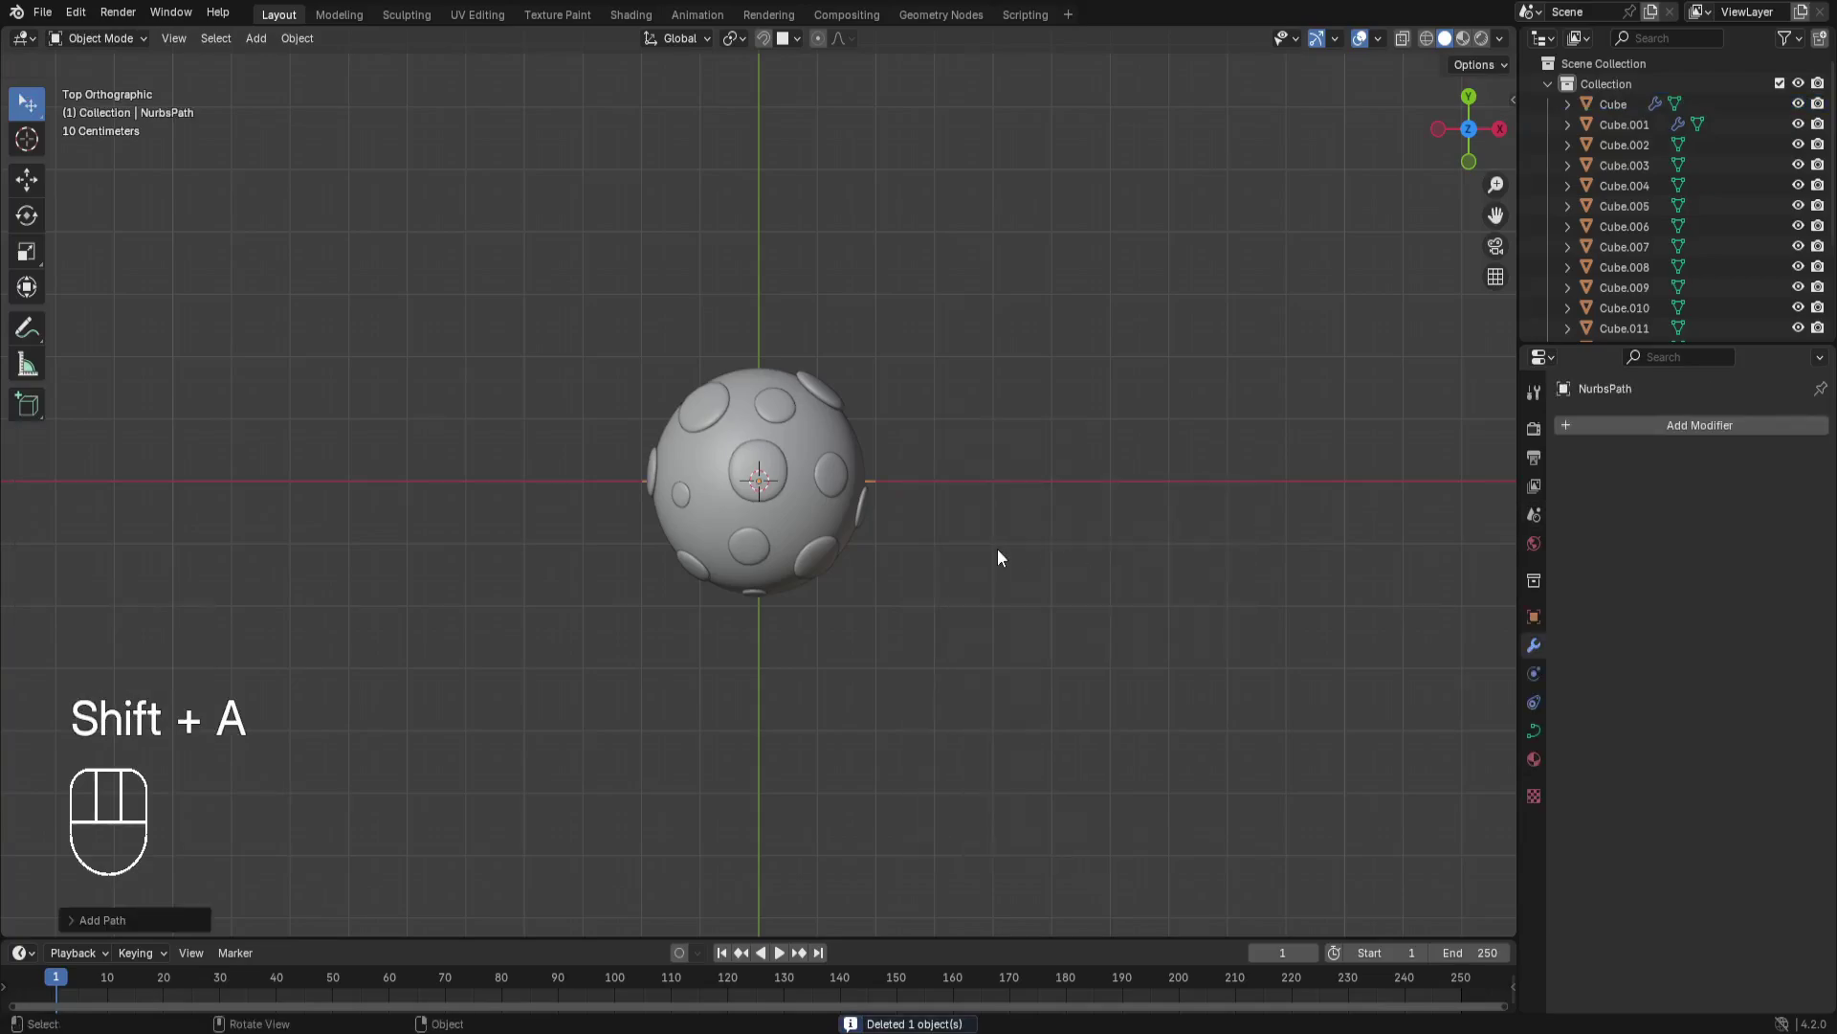
Move the NURBS path up to the face in right view and bend its points into a smile.
click(767, 42)
key(g)
key(r)
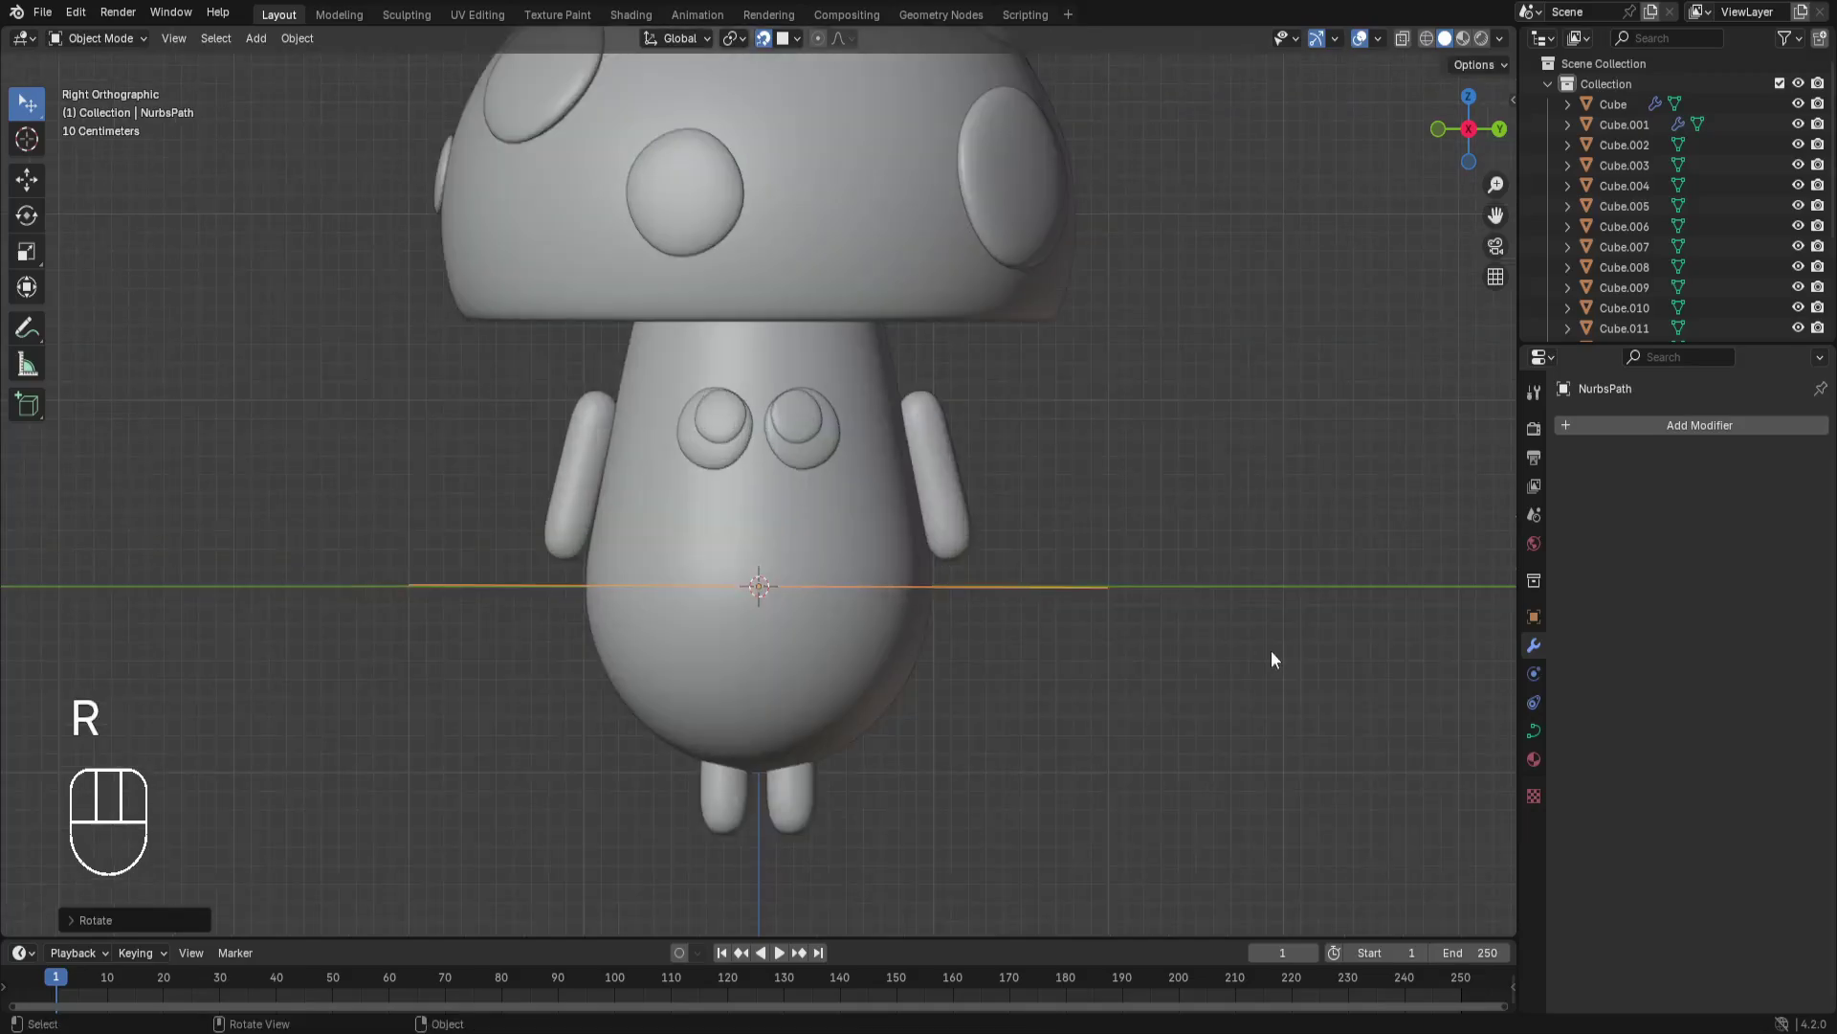
key(s)
key(Tab)
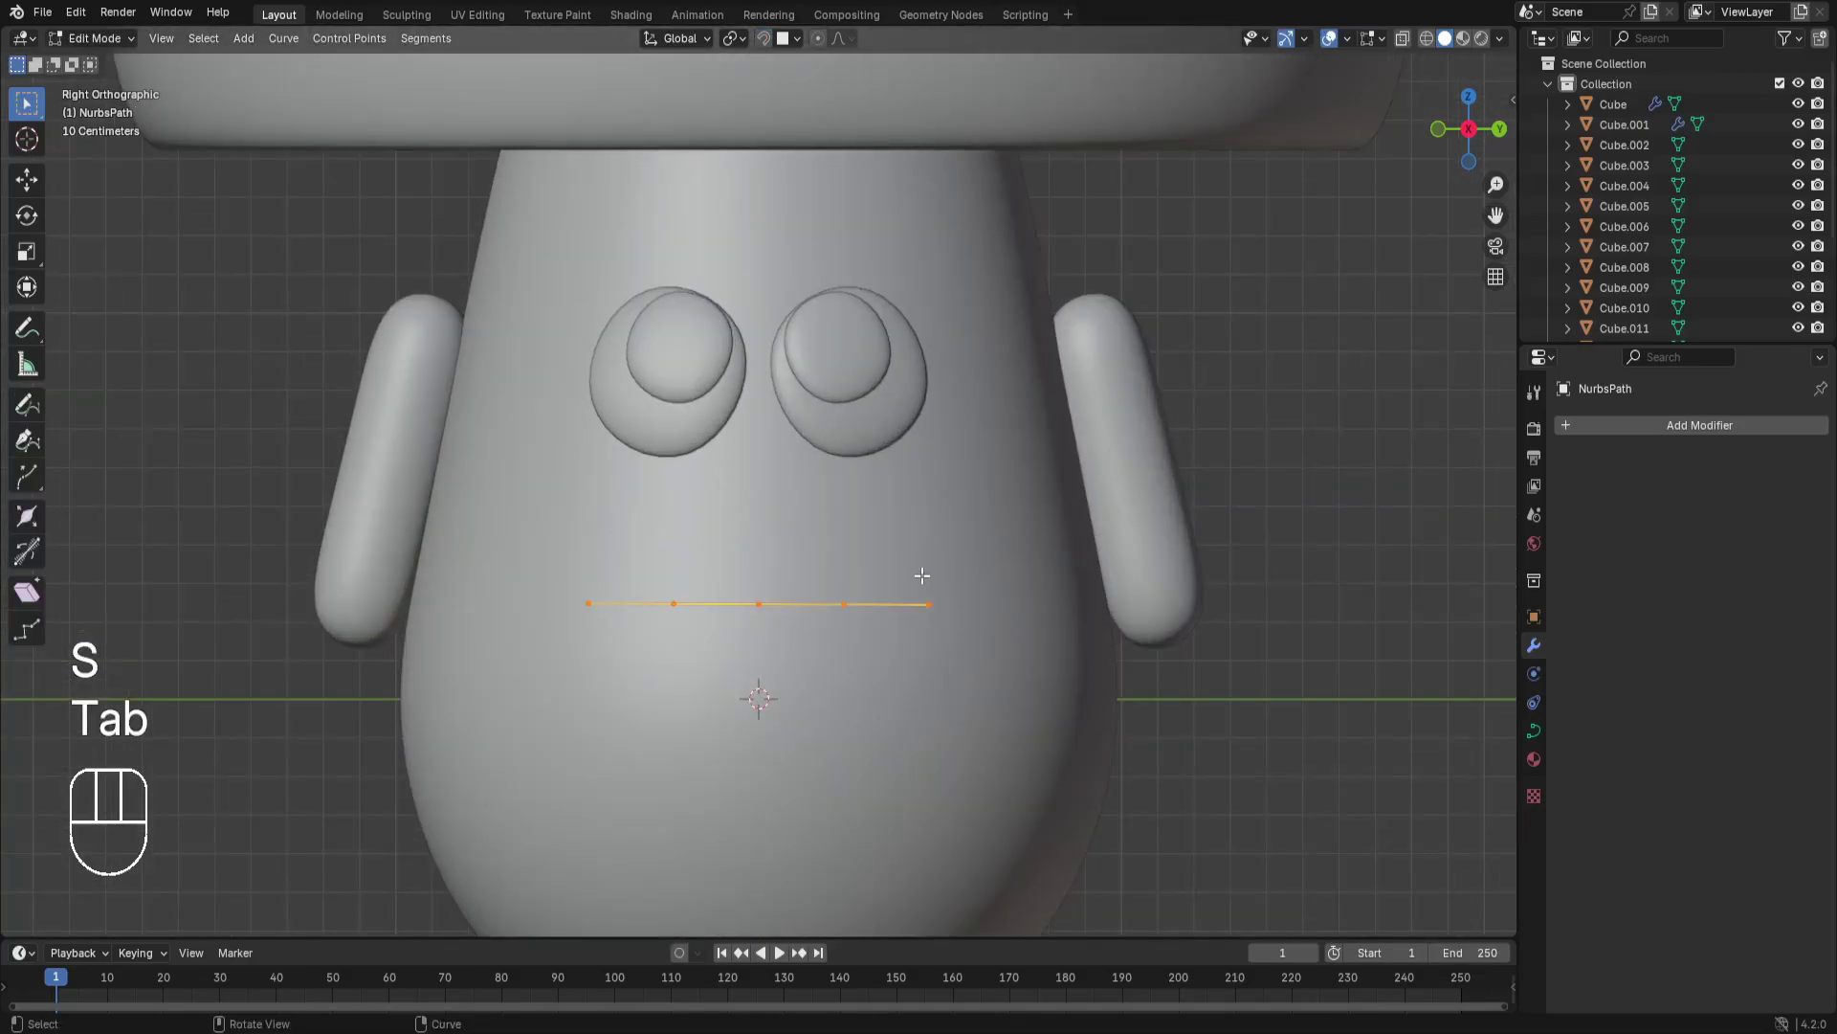
key(Delete)
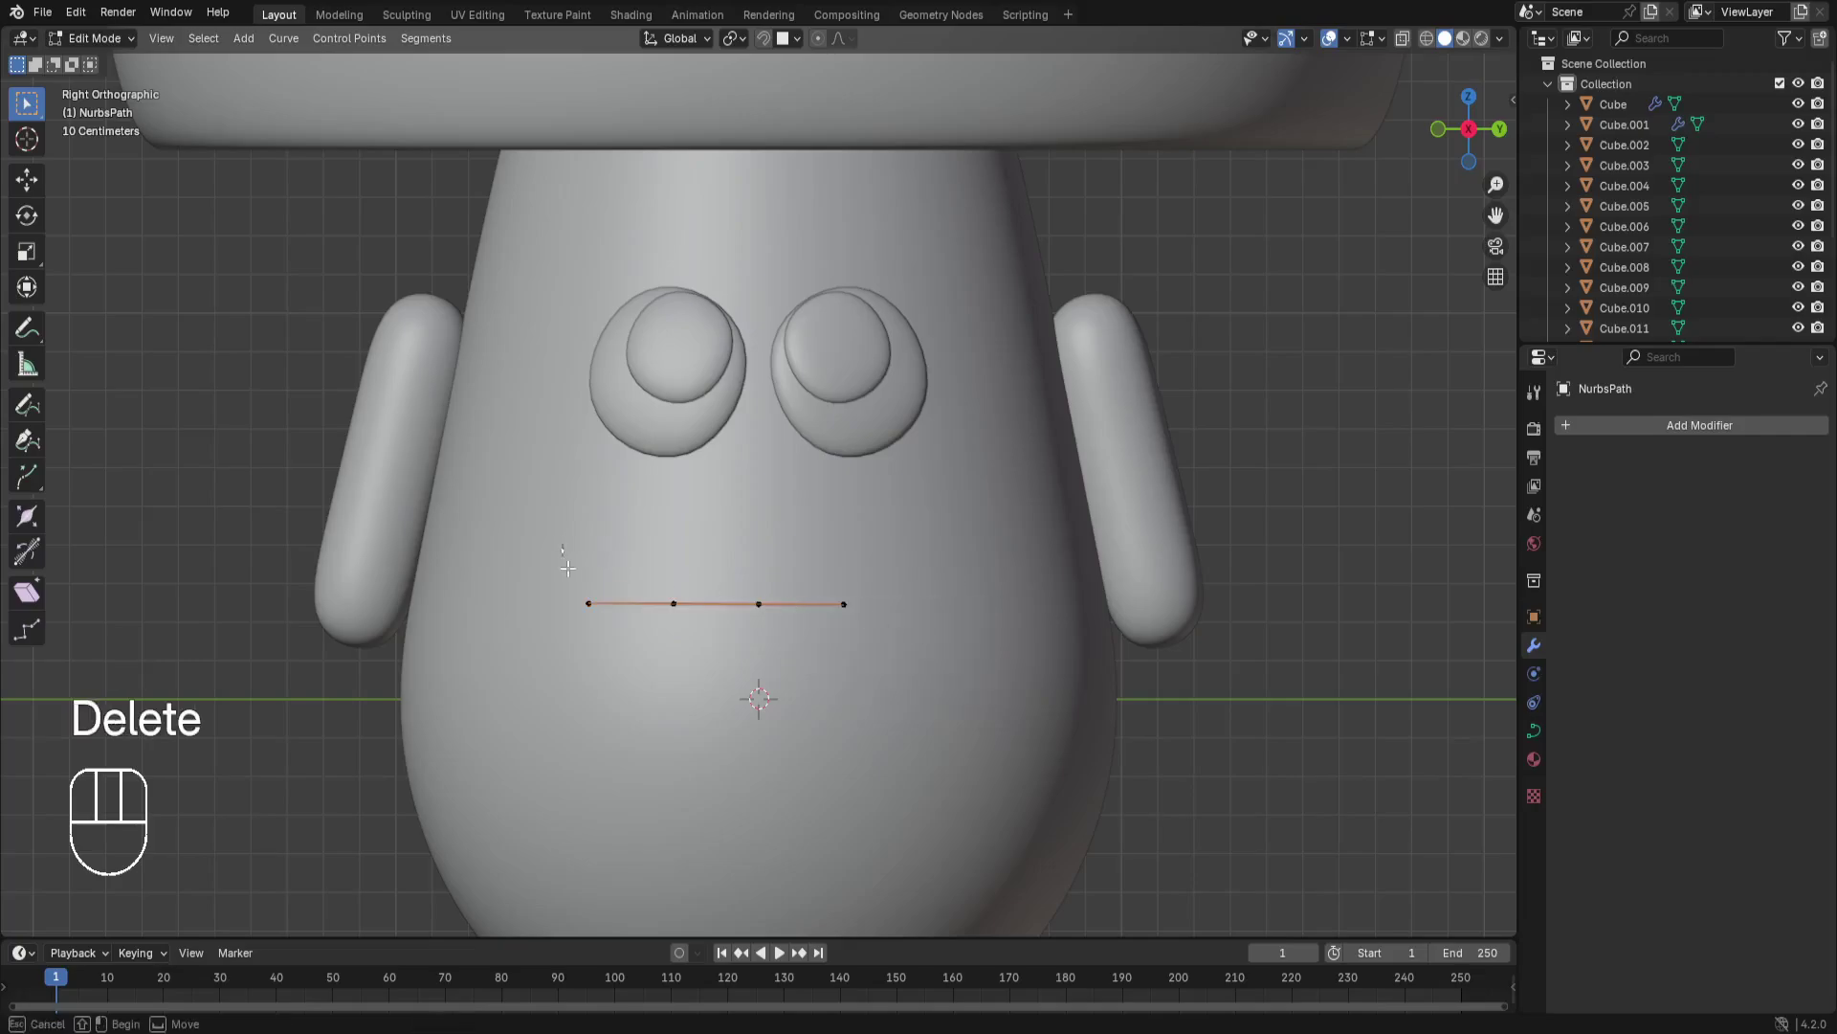
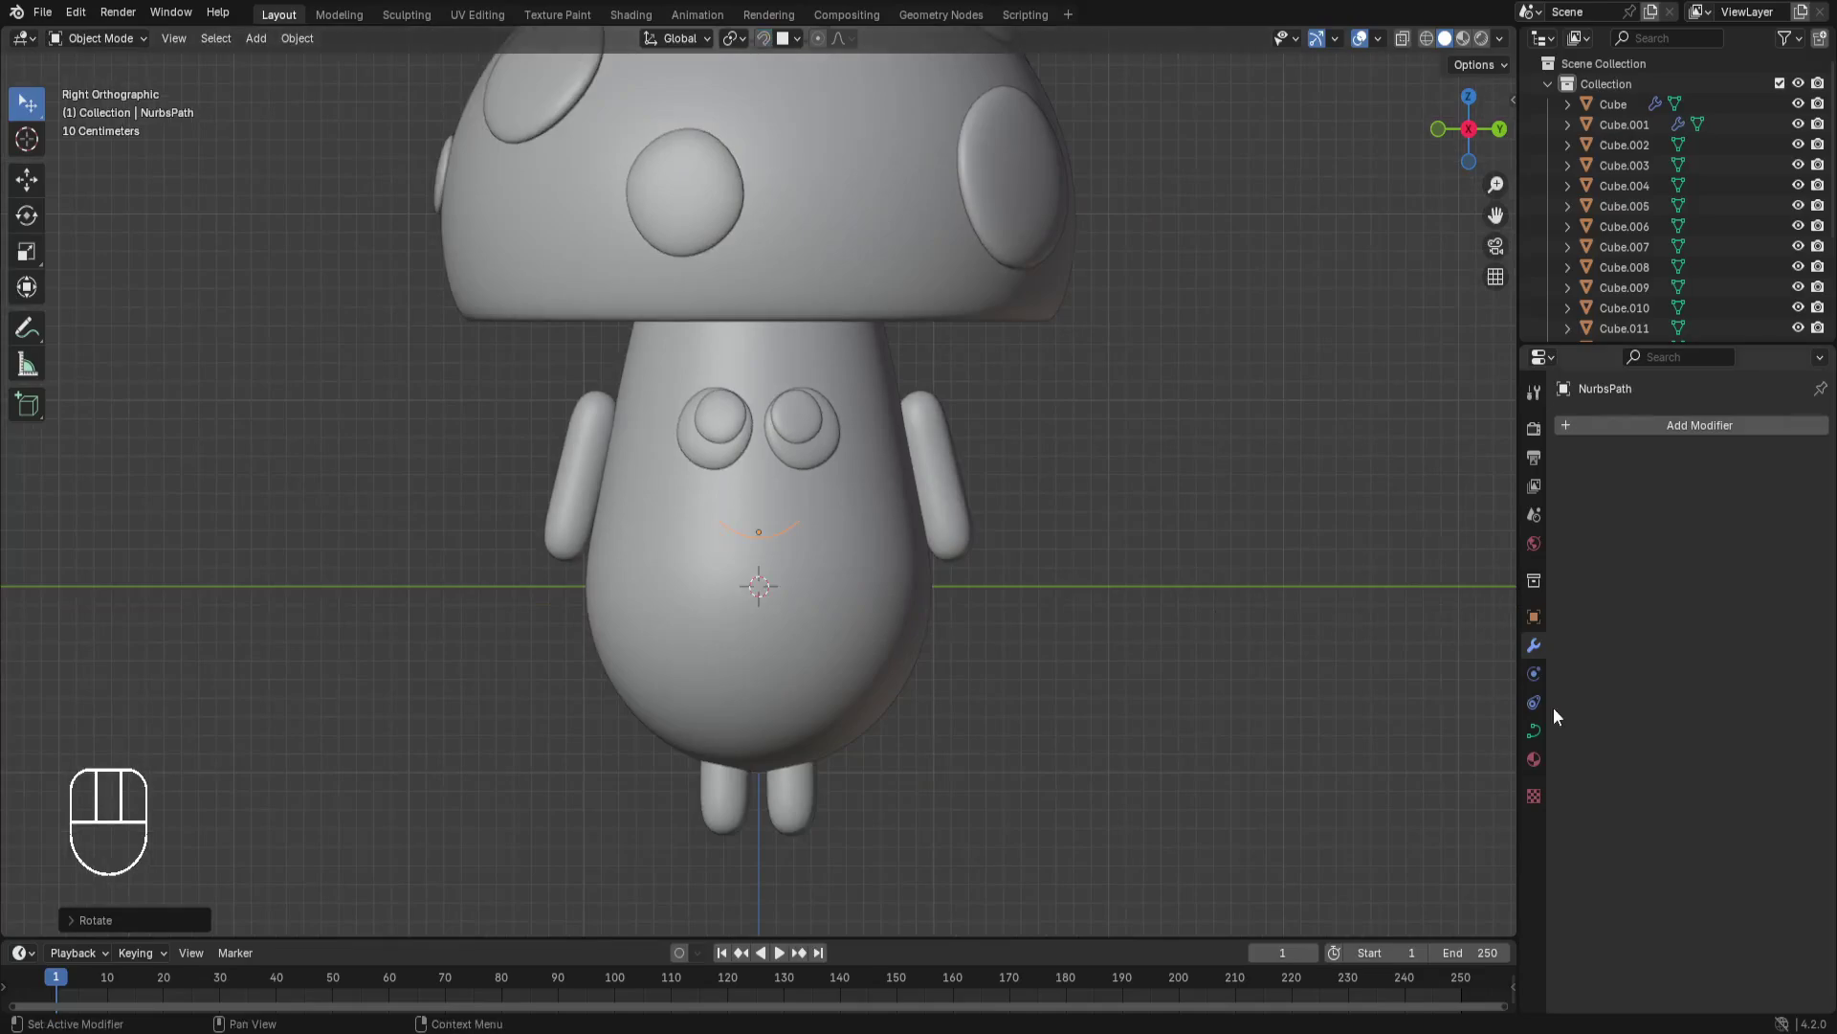
Expand the curve's Geometry bevel settings to give the smile a 0.08 m round depth.
click(1545, 744)
click(1578, 763)
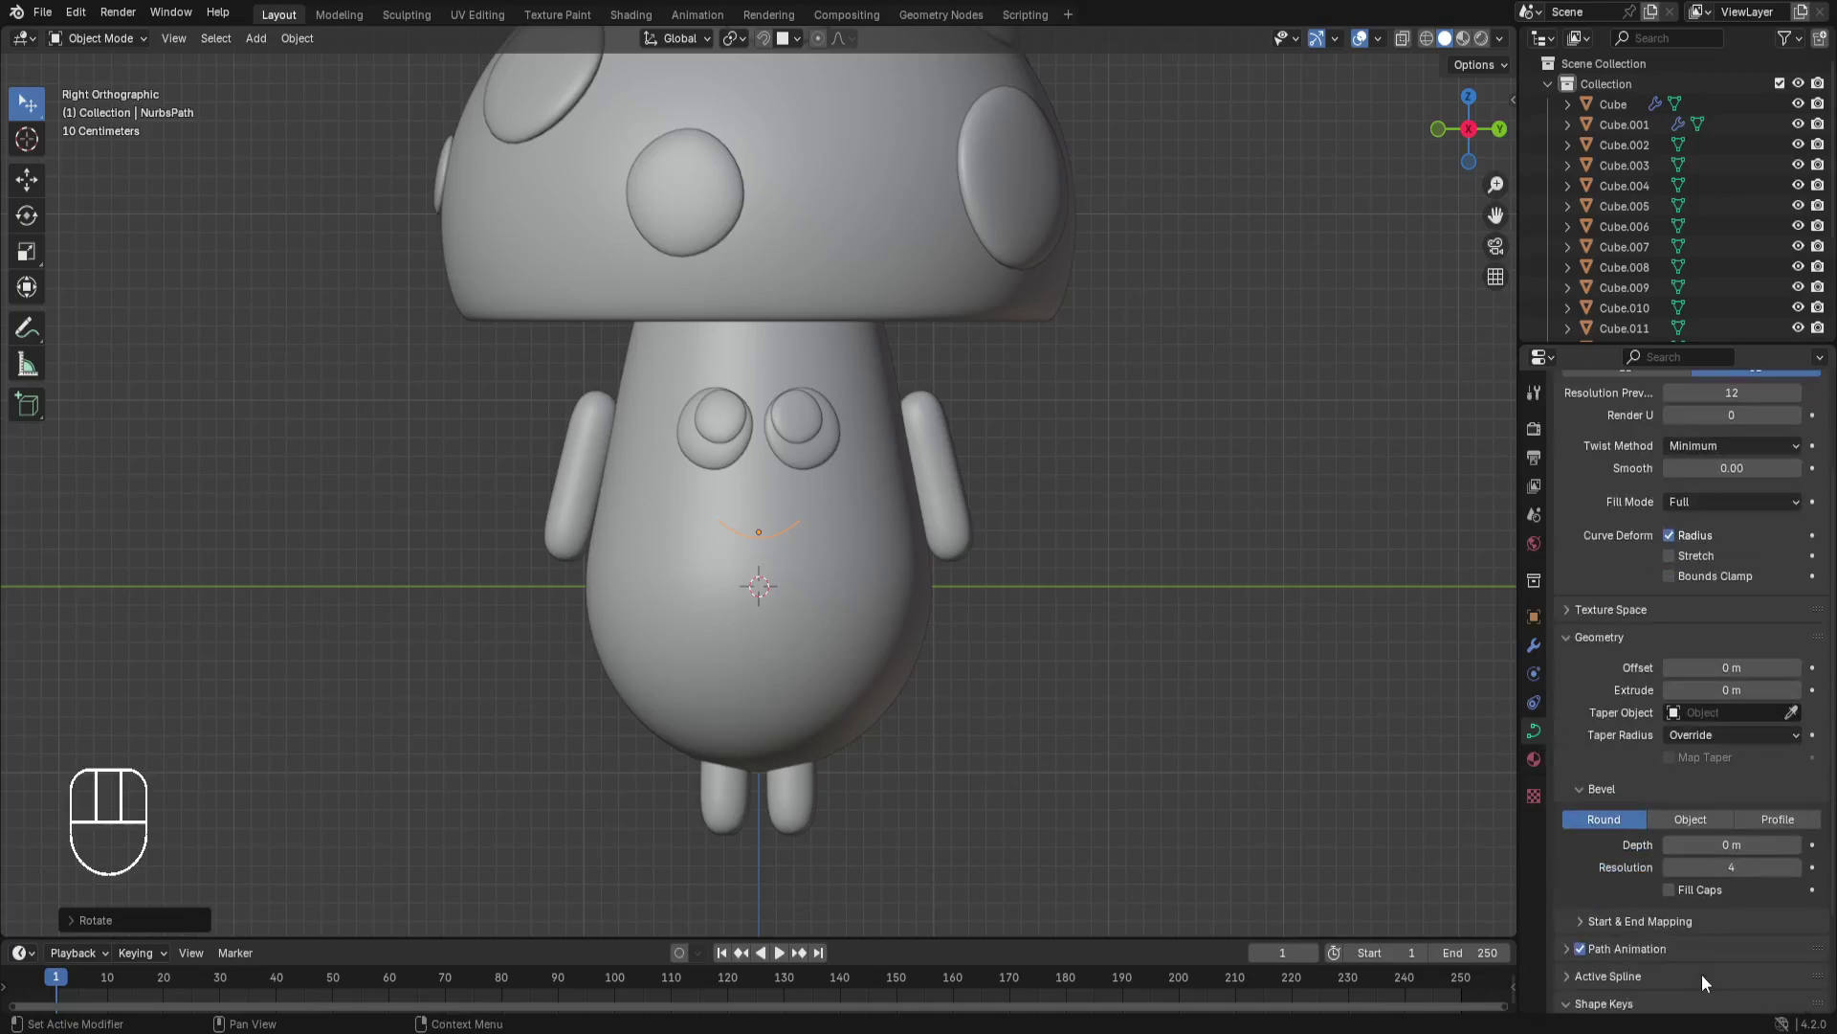